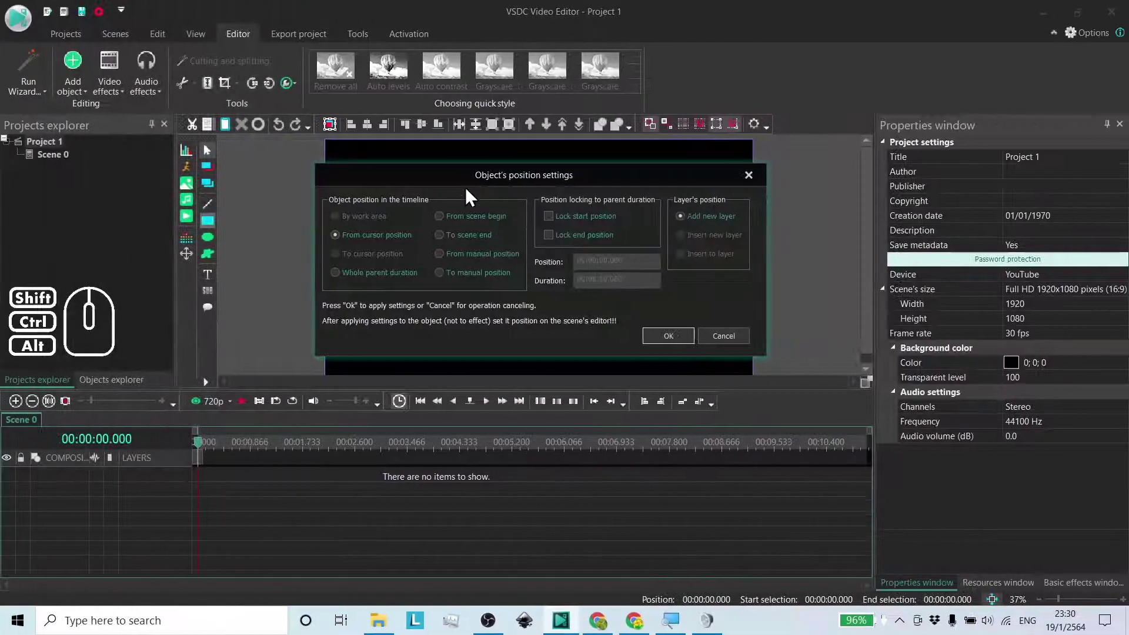
Step: Cancel the Object's position settings dialog so no object is added to the scene
drag(452, 184, 441, 182)
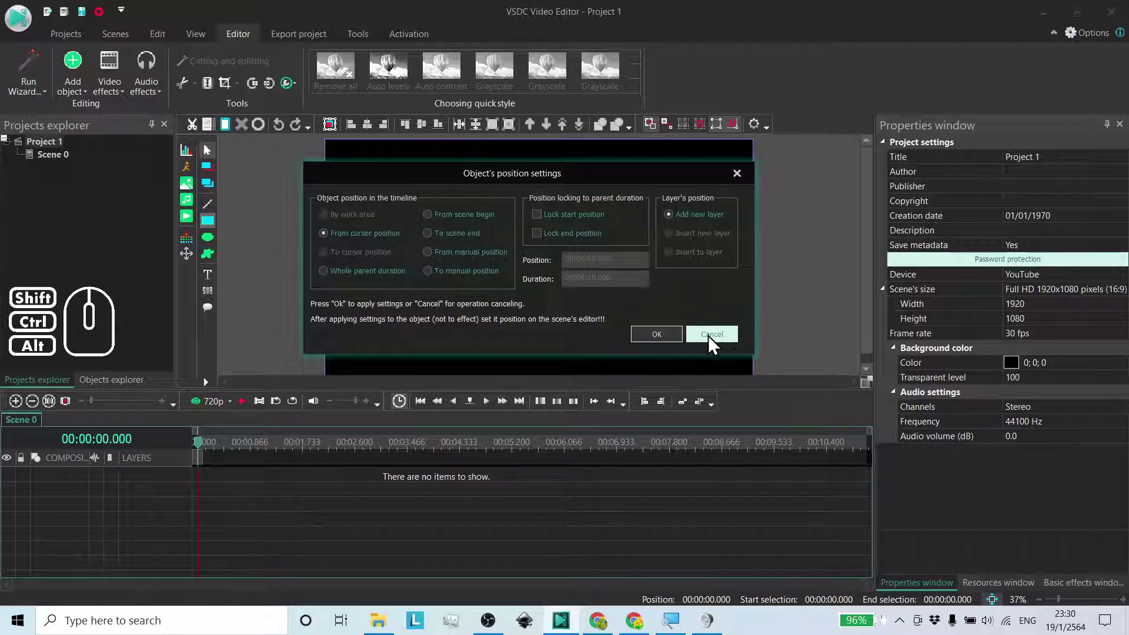
click(714, 343)
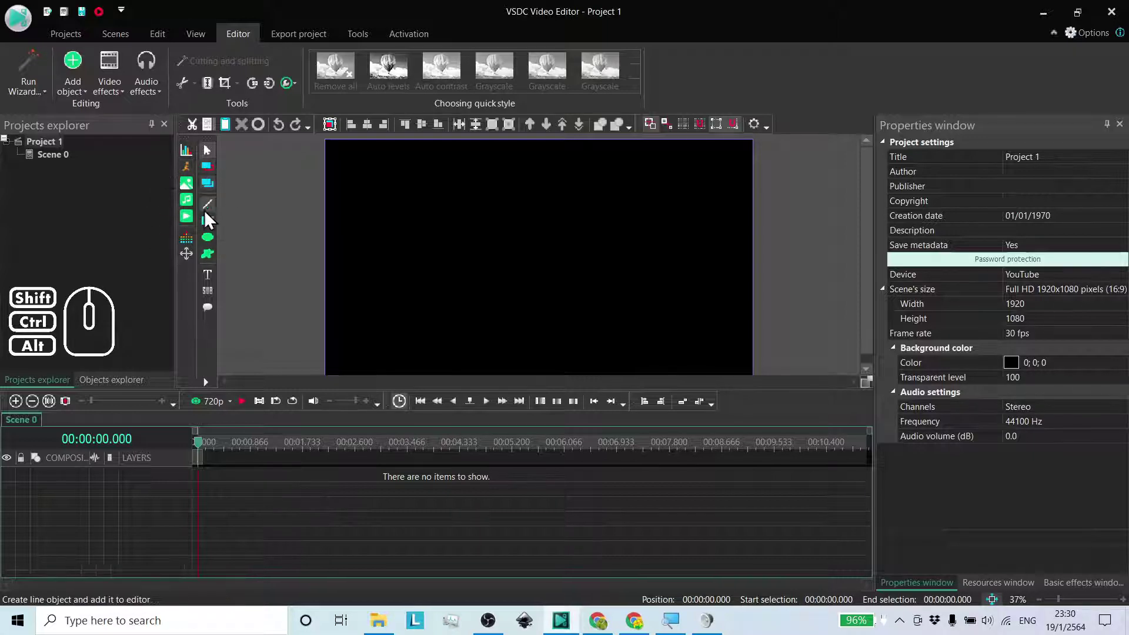
Step: Try drawing rectangles on the scene and cancel their position settings each time
click(213, 213)
drag(535, 222, 497, 193)
click(741, 194)
click(216, 231)
drag(662, 226, 622, 192)
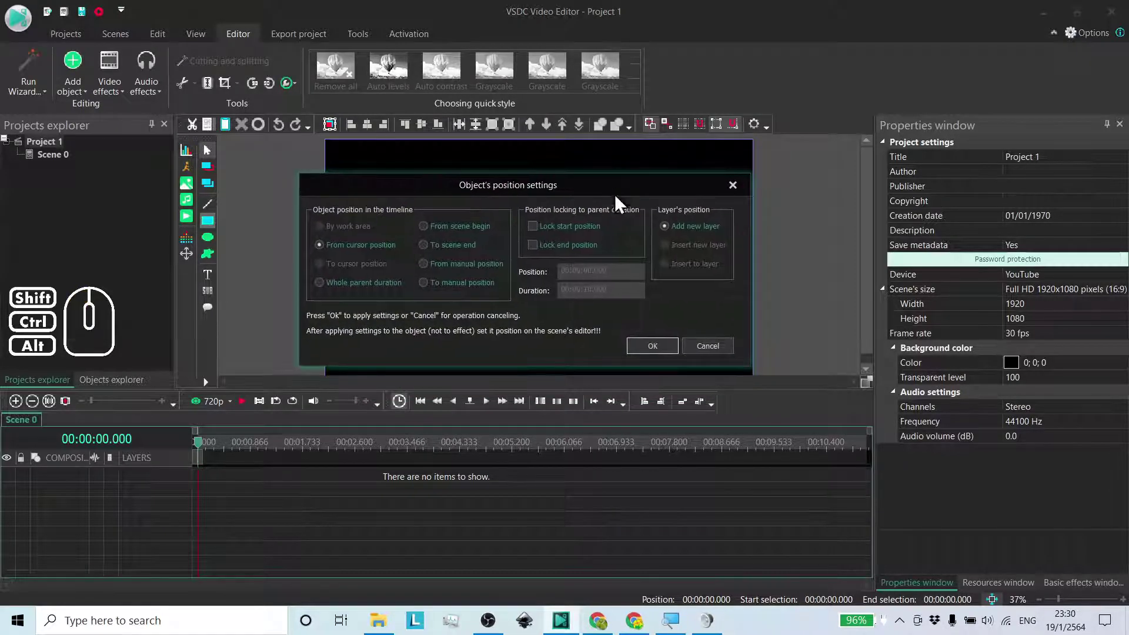
click(732, 196)
click(216, 250)
click(781, 225)
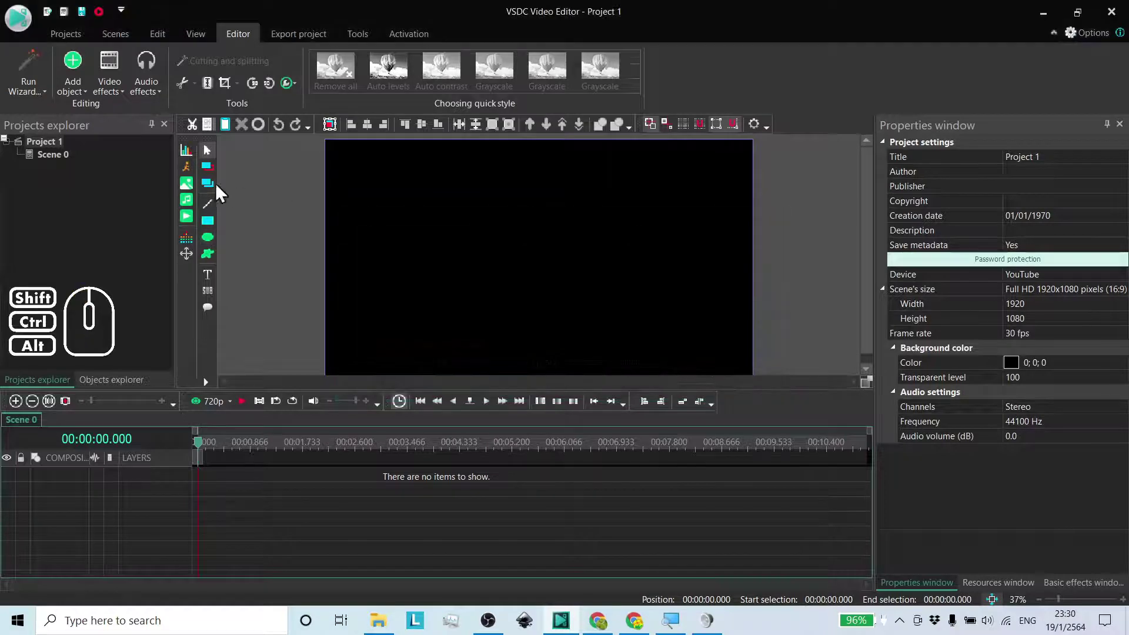
Step: Start adding an image object, bringing up the Open dialog on the Downloads folder
click(189, 225)
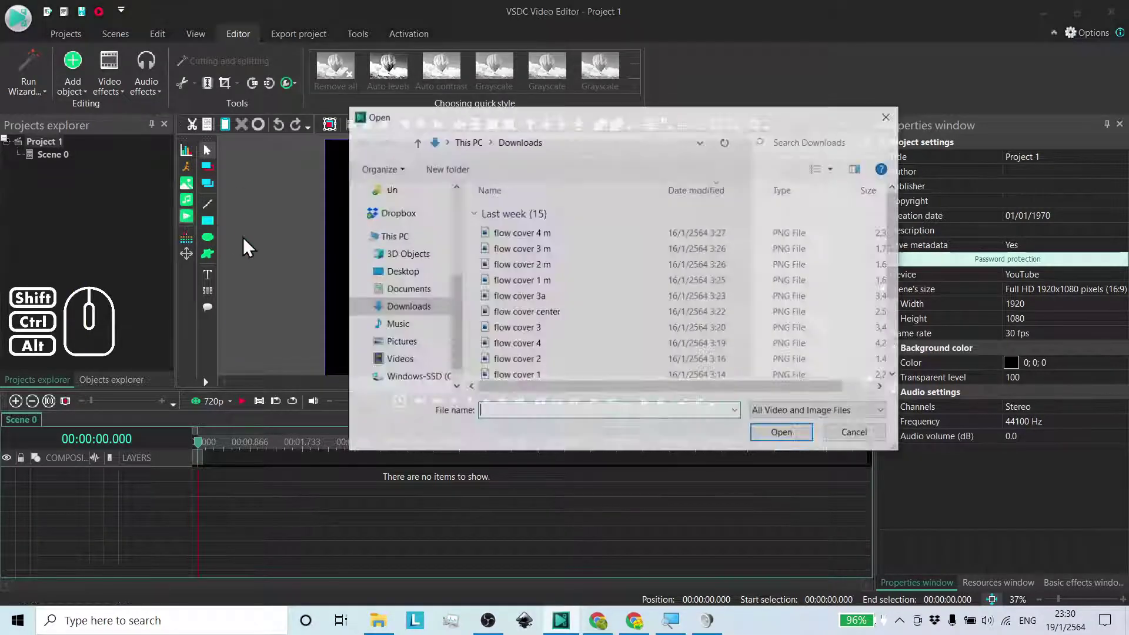
Step: Cancel the Open dialog and draw a new rectangle, bringing up its position settings
drag(465, 312, 464, 240)
click(419, 306)
click(654, 265)
click(795, 441)
drag(515, 227, 495, 190)
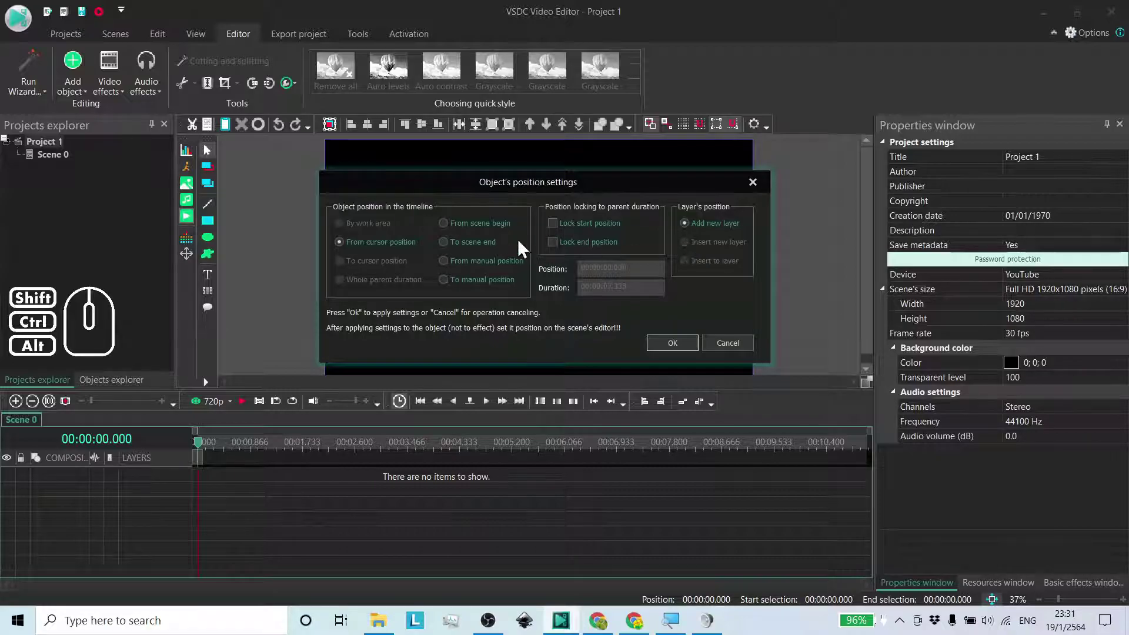
Step: Cancel the rectangle's position settings, then draw another rectangle to reopen them
drag(573, 192, 563, 184)
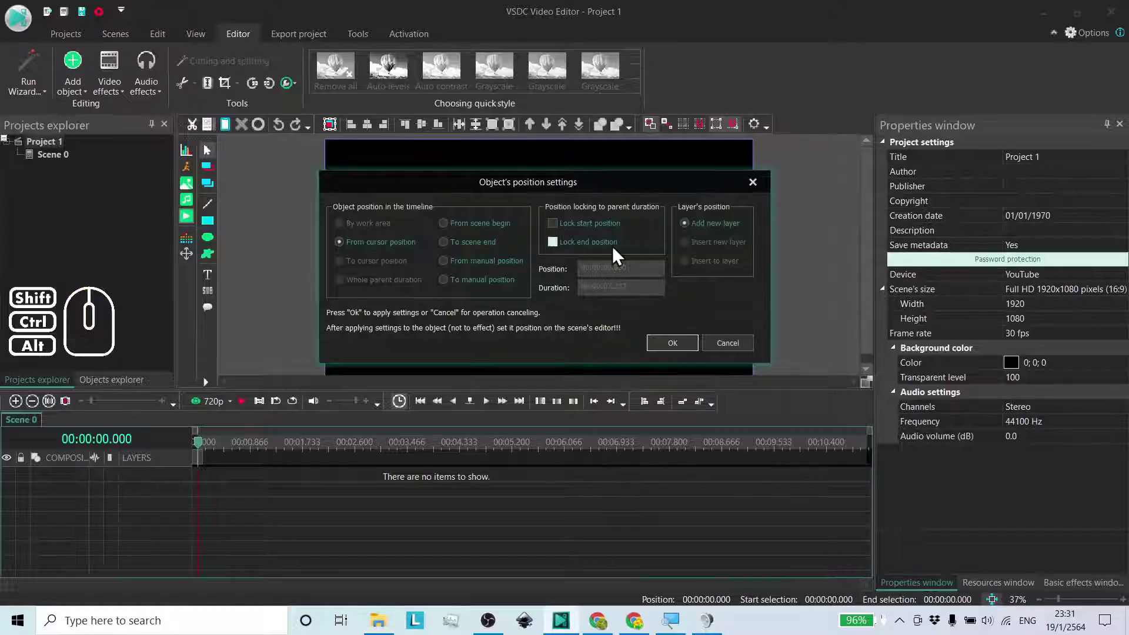
click(730, 350)
click(215, 227)
drag(561, 227, 558, 189)
drag(568, 188, 544, 188)
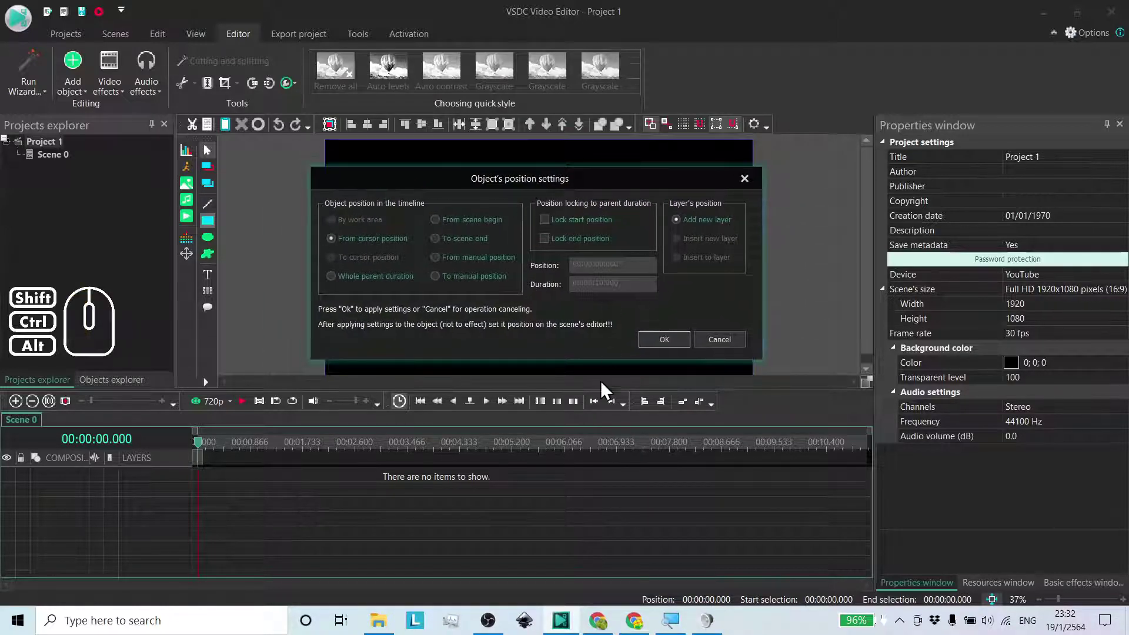
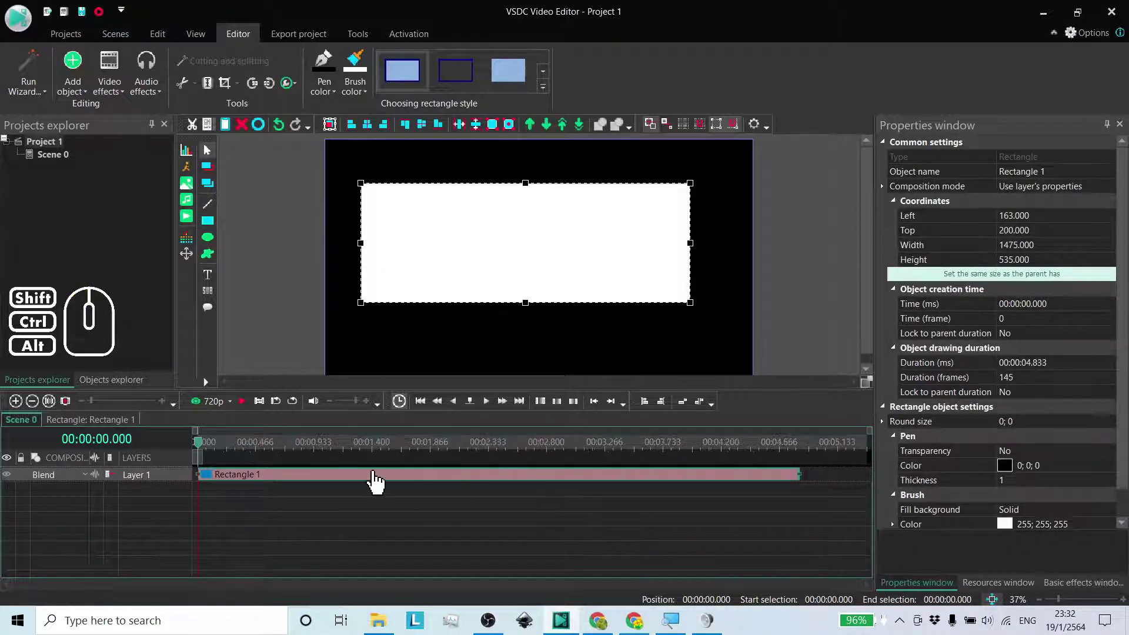
Step: Accept Rectangle 1 onto new Layer 1 and review the Scene 0 settings
drag(377, 481, 361, 484)
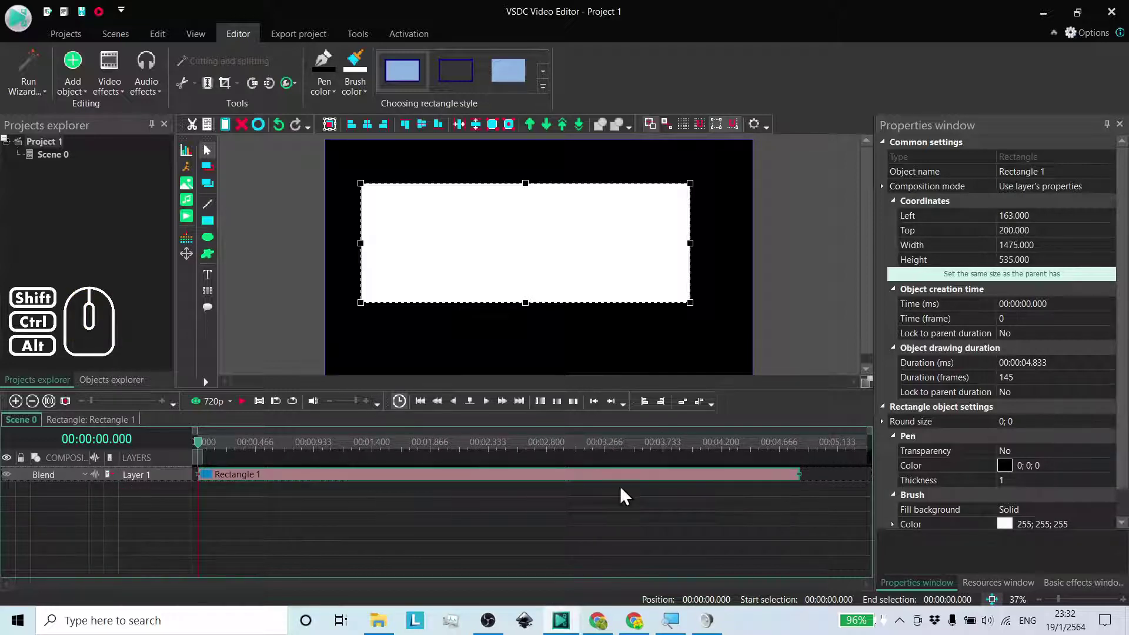
click(304, 345)
click(494, 357)
click(506, 260)
click(461, 507)
click(472, 486)
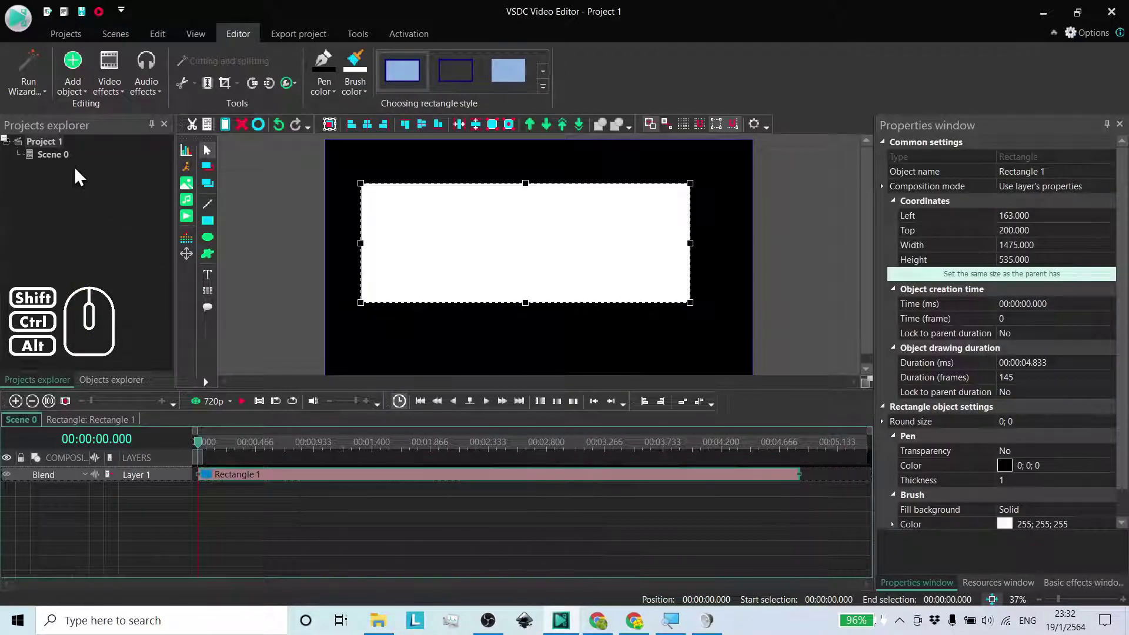
click(65, 164)
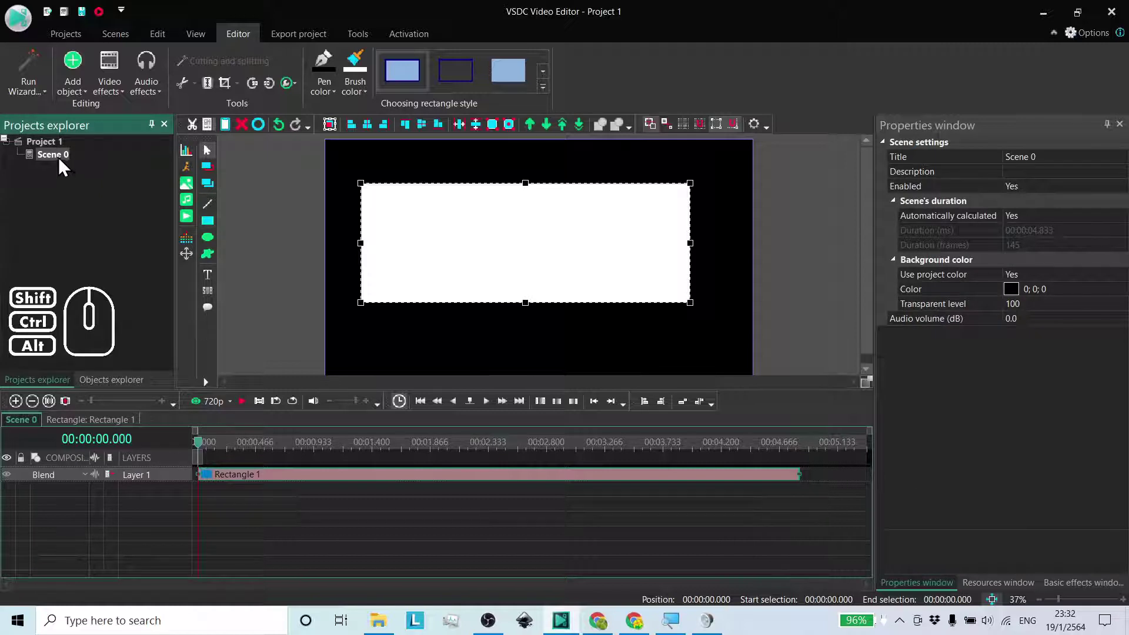
Step: Set Rectangle 1's Duration to 00:00:05.000 (150 frames) in its properties
click(380, 484)
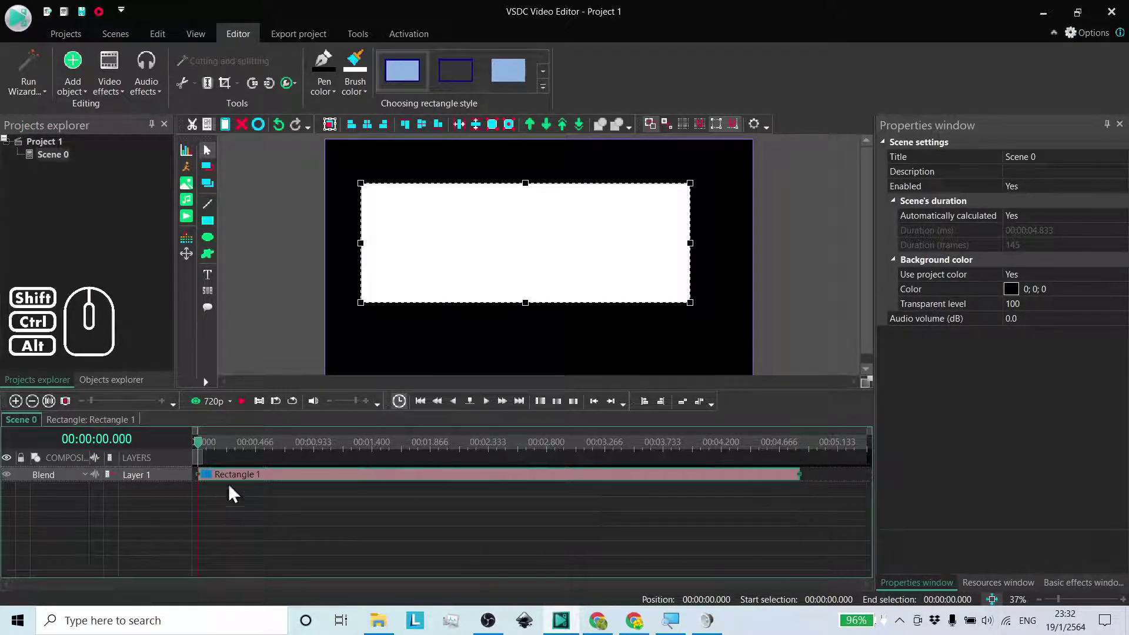
click(263, 487)
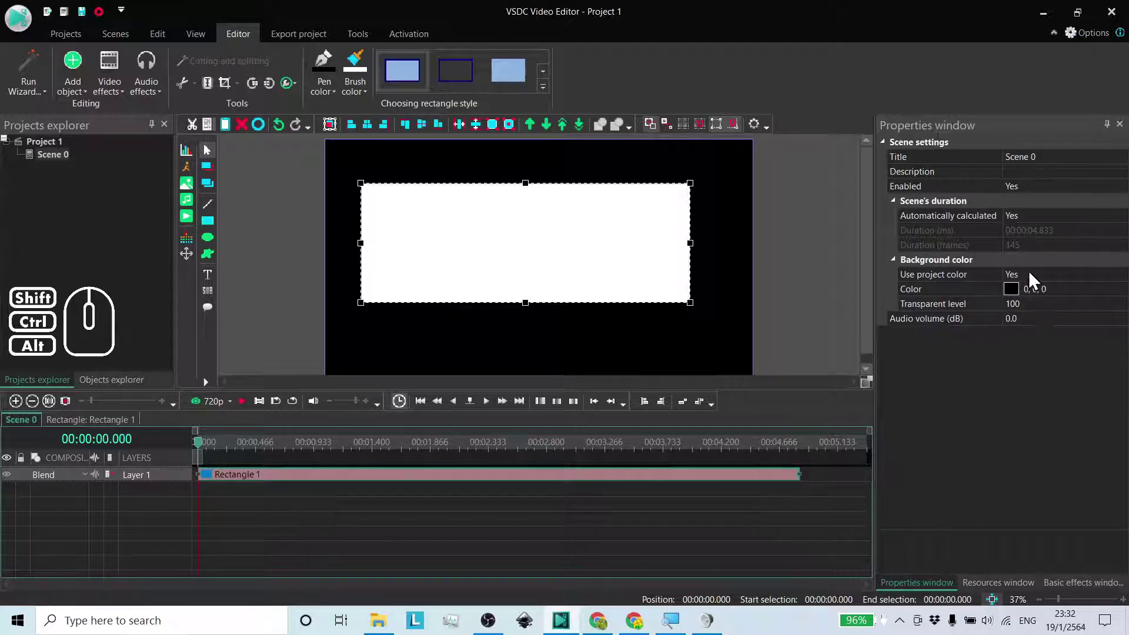
click(519, 505)
click(519, 486)
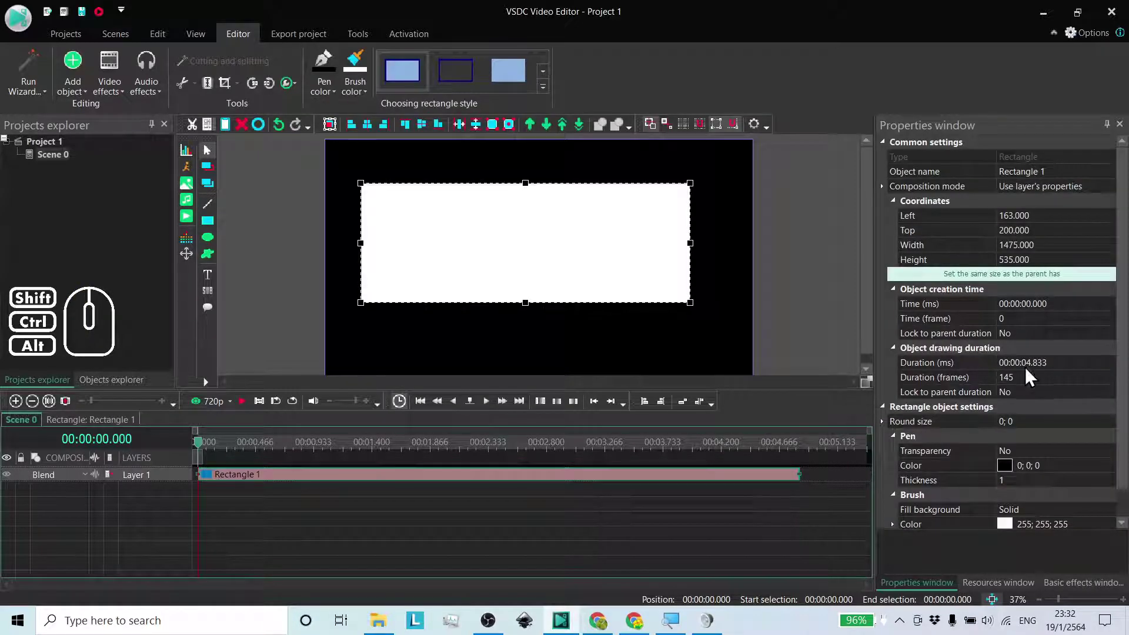
click(1033, 368)
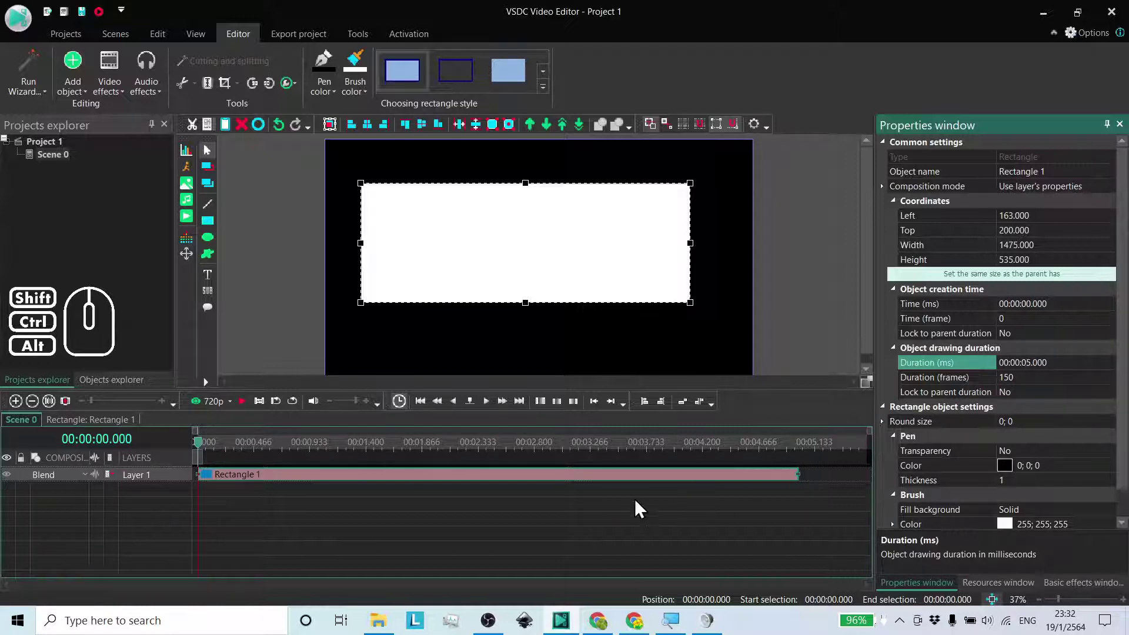
right_click(637, 483)
Step: Delete Rectangle 1 and add Rectangle 2 on Layer 2 with a 10-second duration
click(683, 176)
click(209, 228)
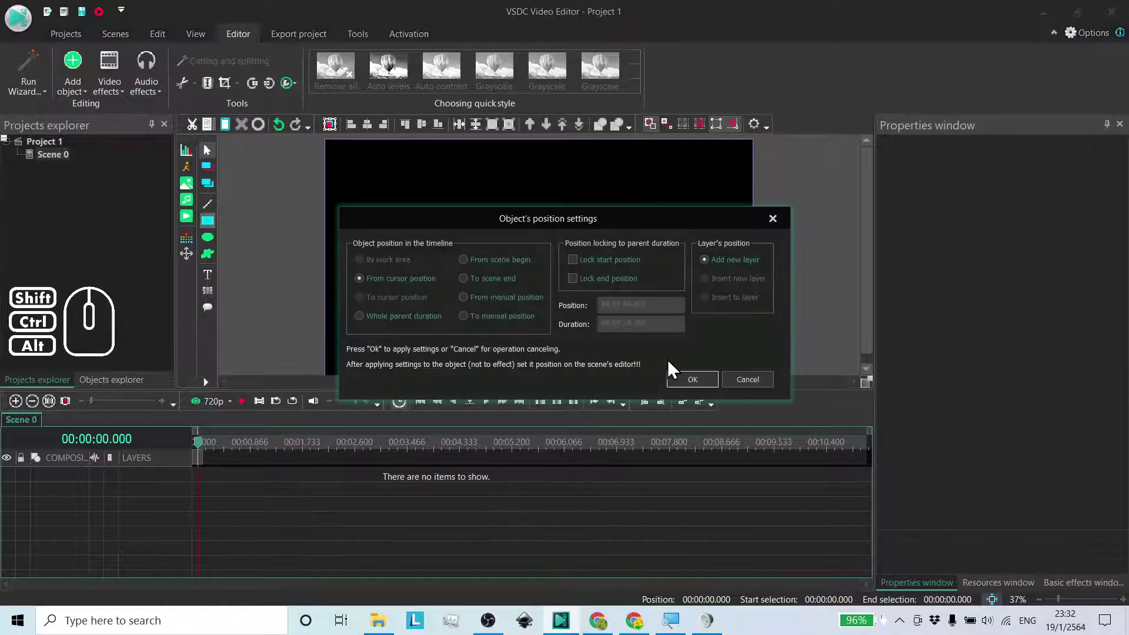
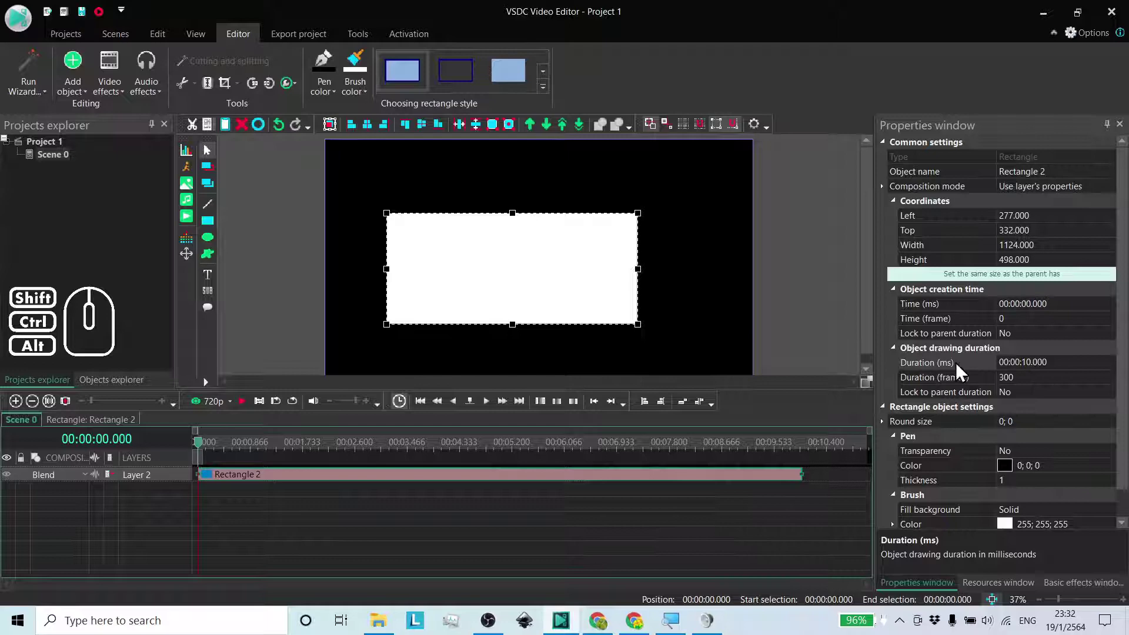
click(702, 504)
click(679, 485)
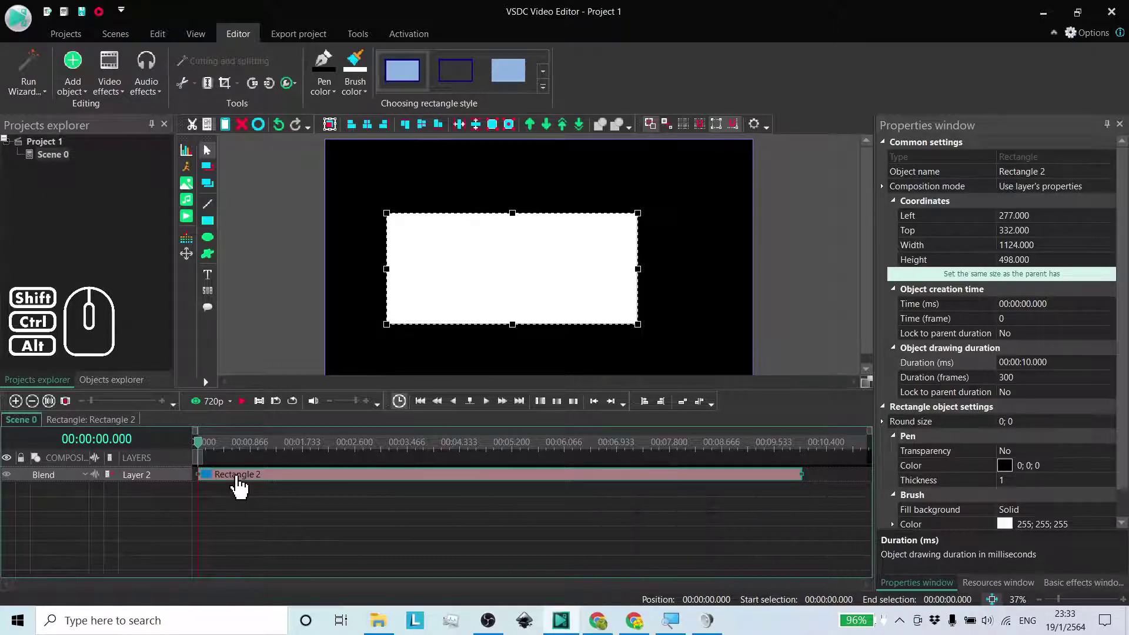
Step: Shift Rectangle 2 along the timeline and show the Scene 0 settings
drag(240, 485, 743, 483)
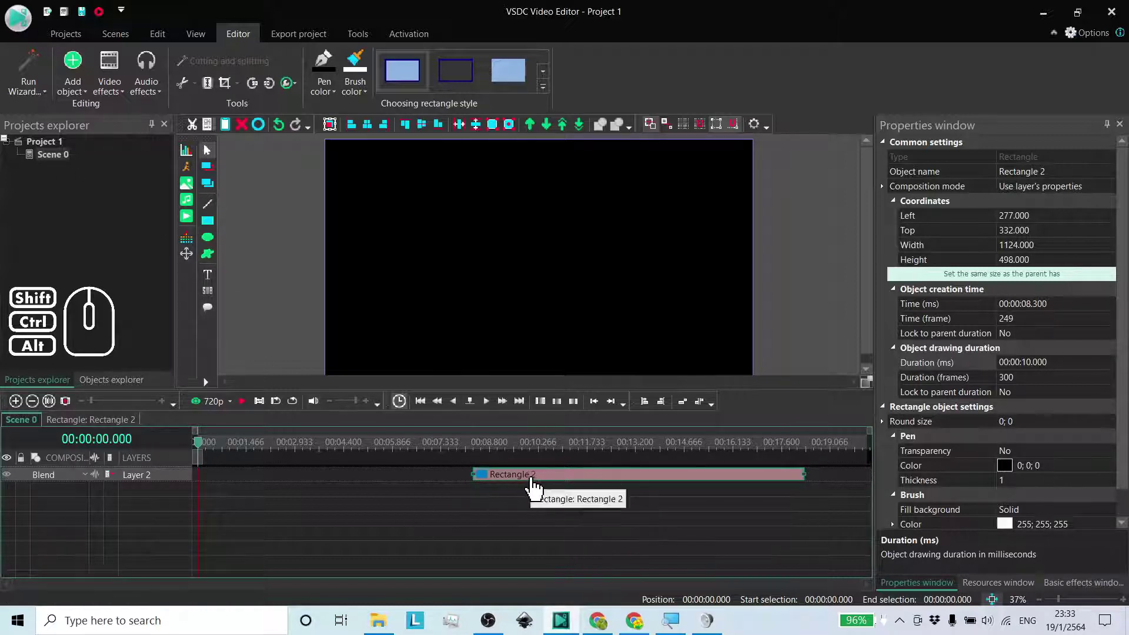
drag(532, 487, 841, 492)
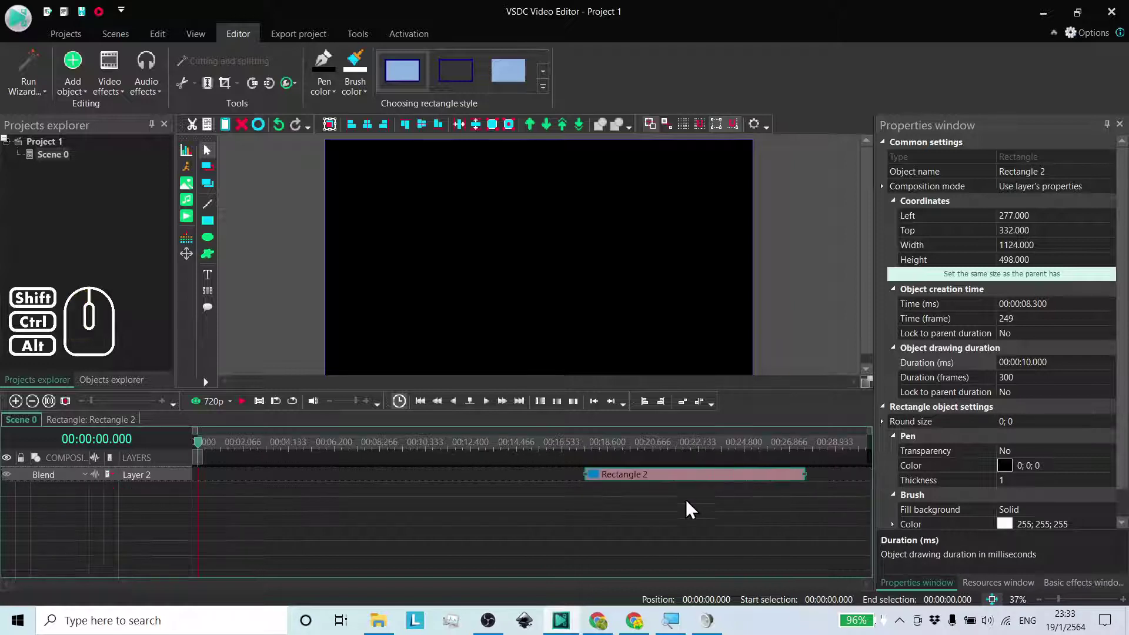
drag(616, 485, 732, 483)
click(724, 484)
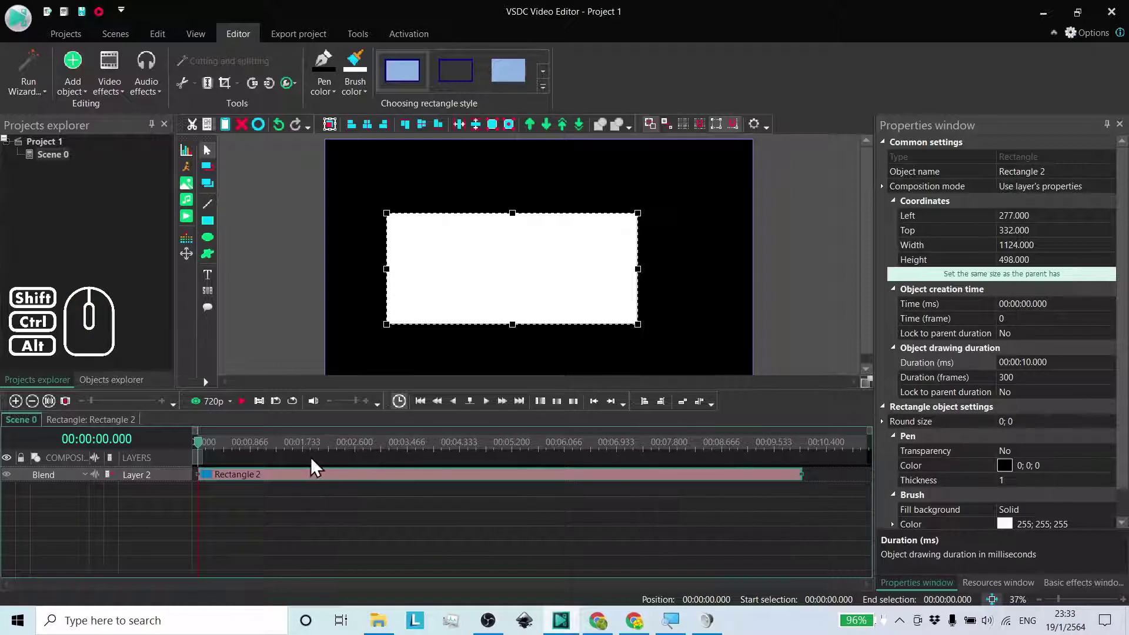
click(255, 484)
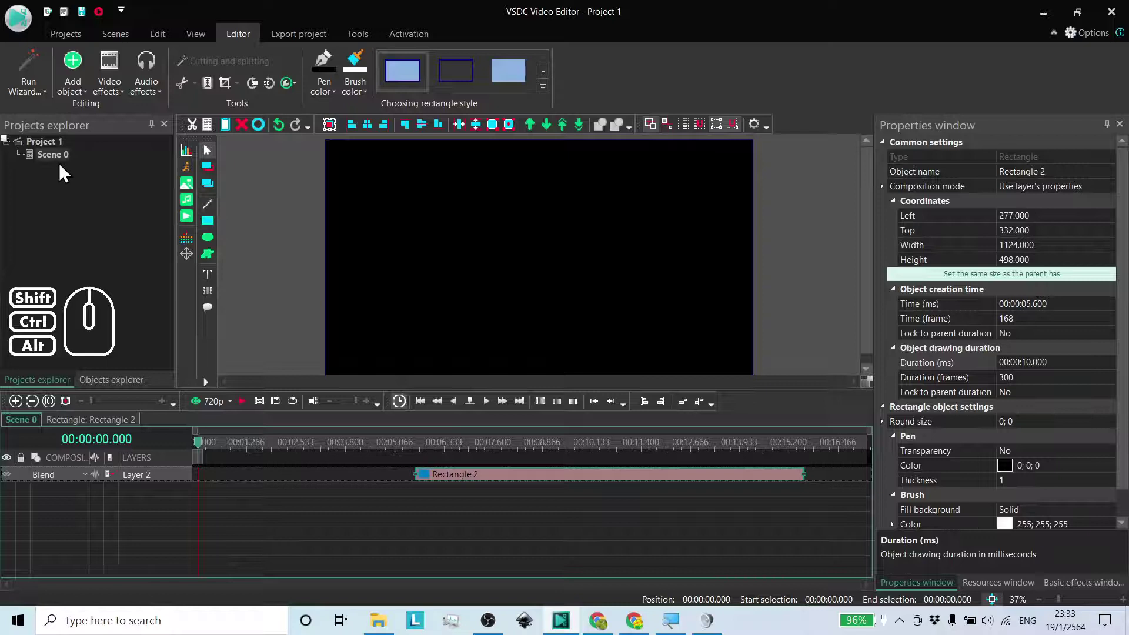
click(62, 162)
click(54, 166)
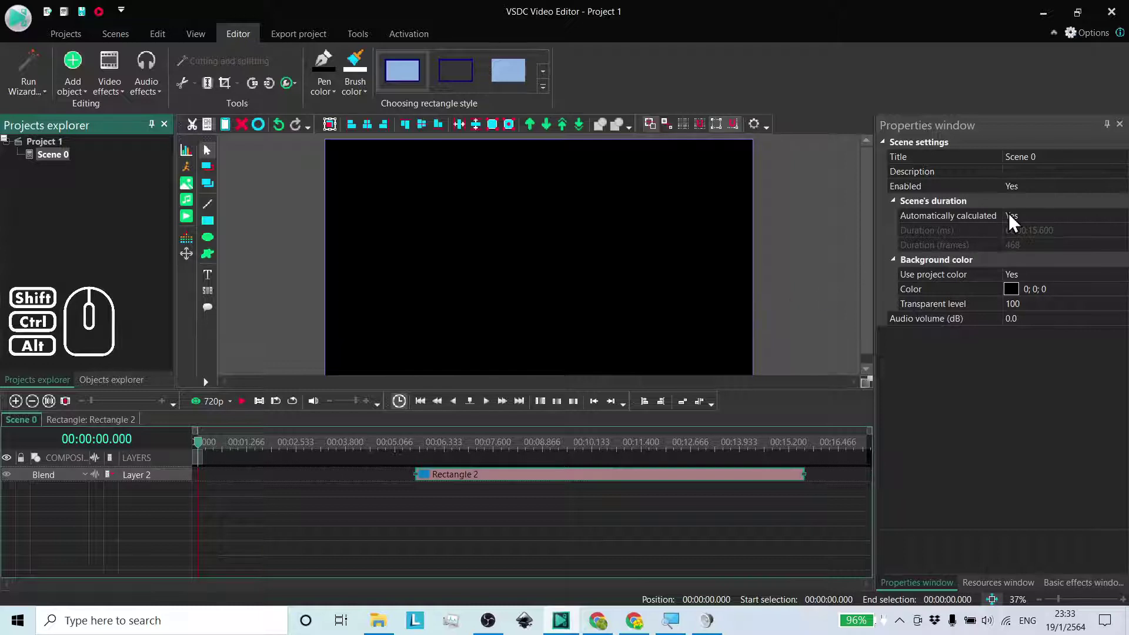
Step: Move Rectangle 2 to start near 10 seconds, extending the scene to about 19.9 seconds
drag(518, 485, 293, 486)
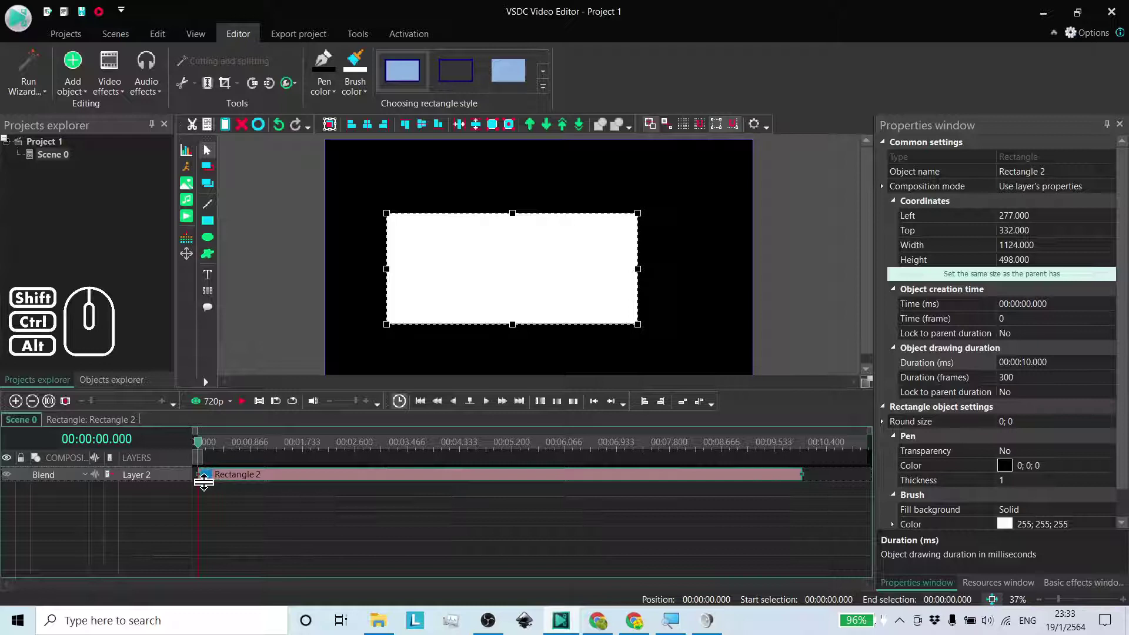
click(216, 488)
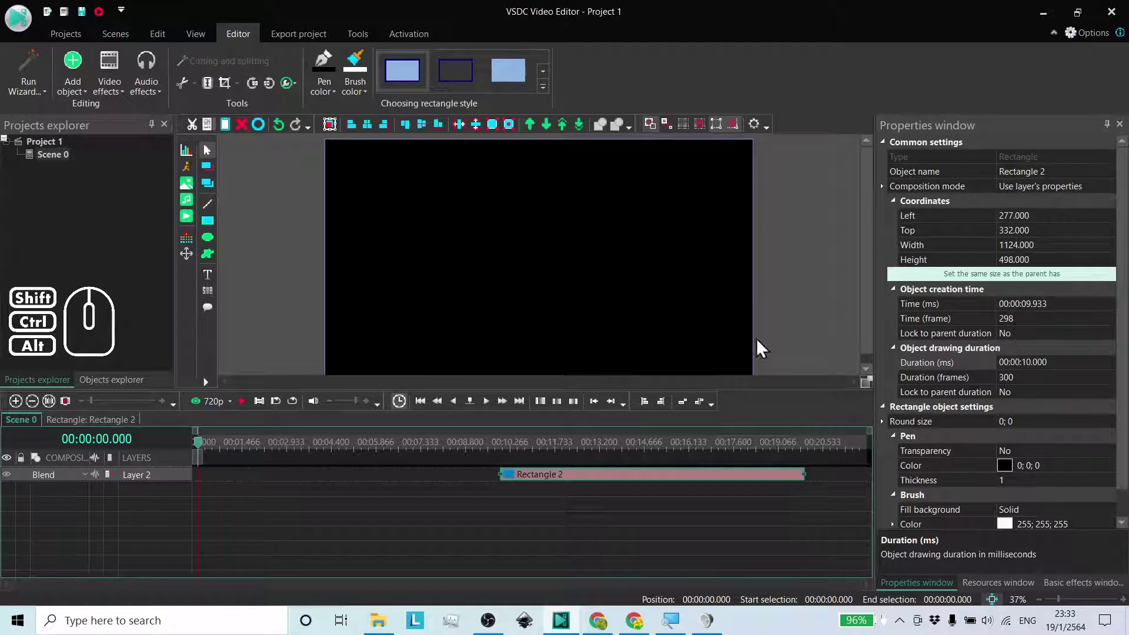
click(60, 155)
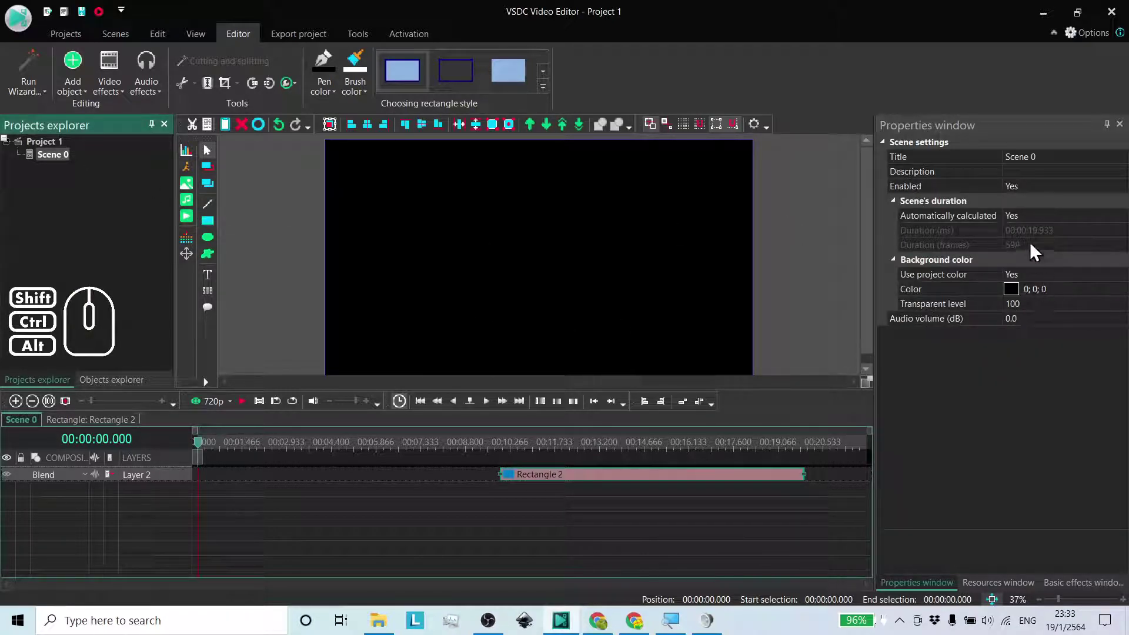
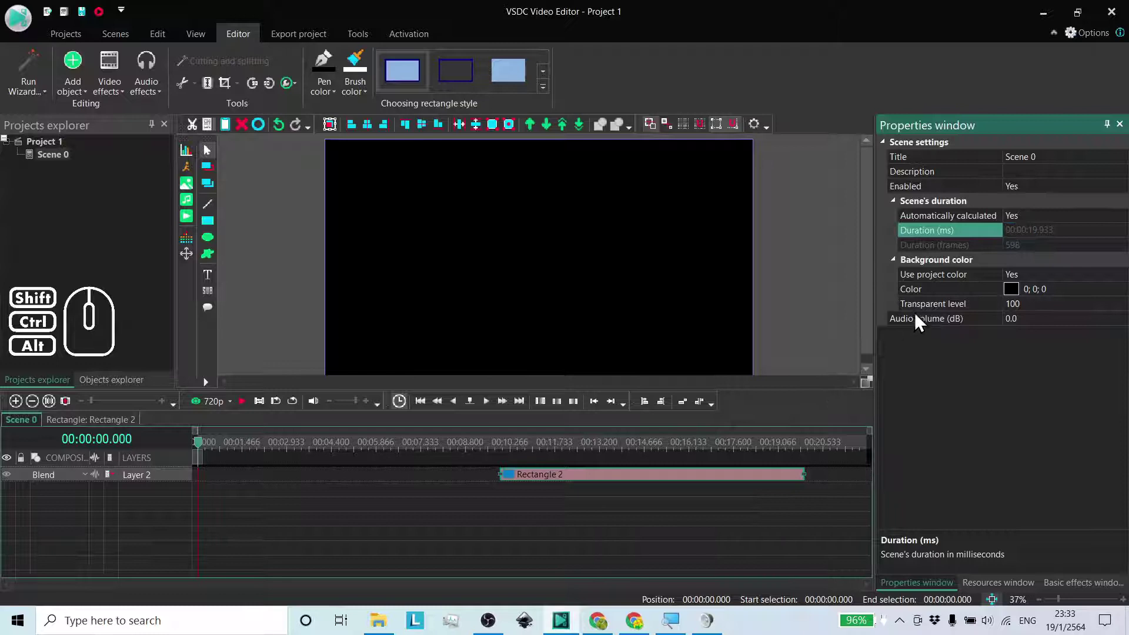
Step: Set the scene duration to manual and shorten its end to about 17.4 seconds
double_click(1031, 220)
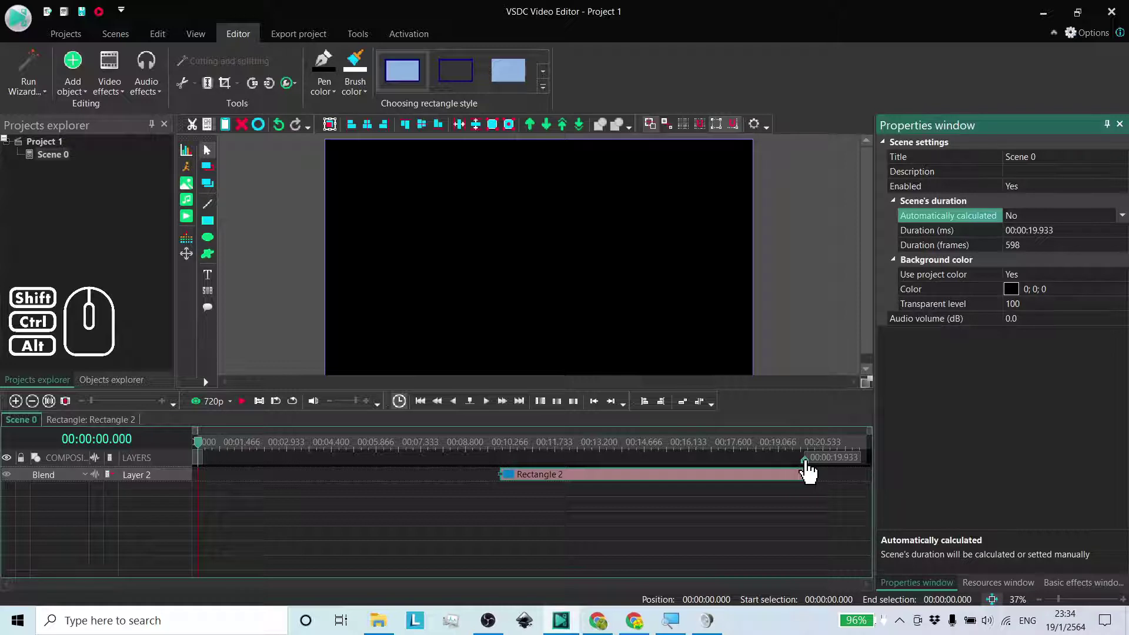
drag(809, 471, 730, 471)
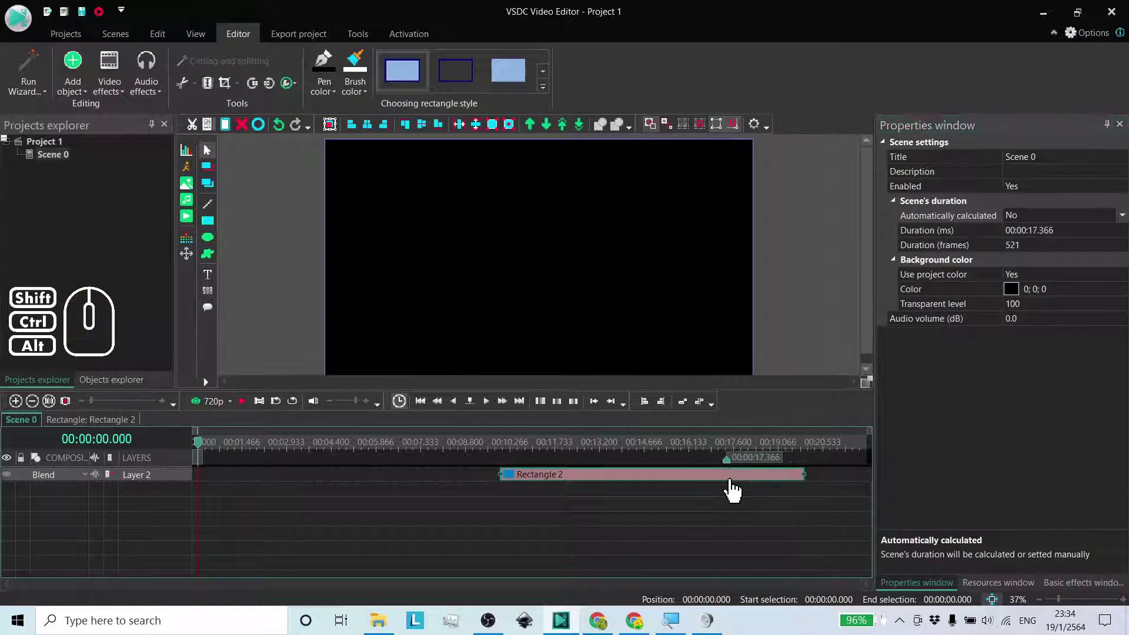
drag(735, 482, 403, 486)
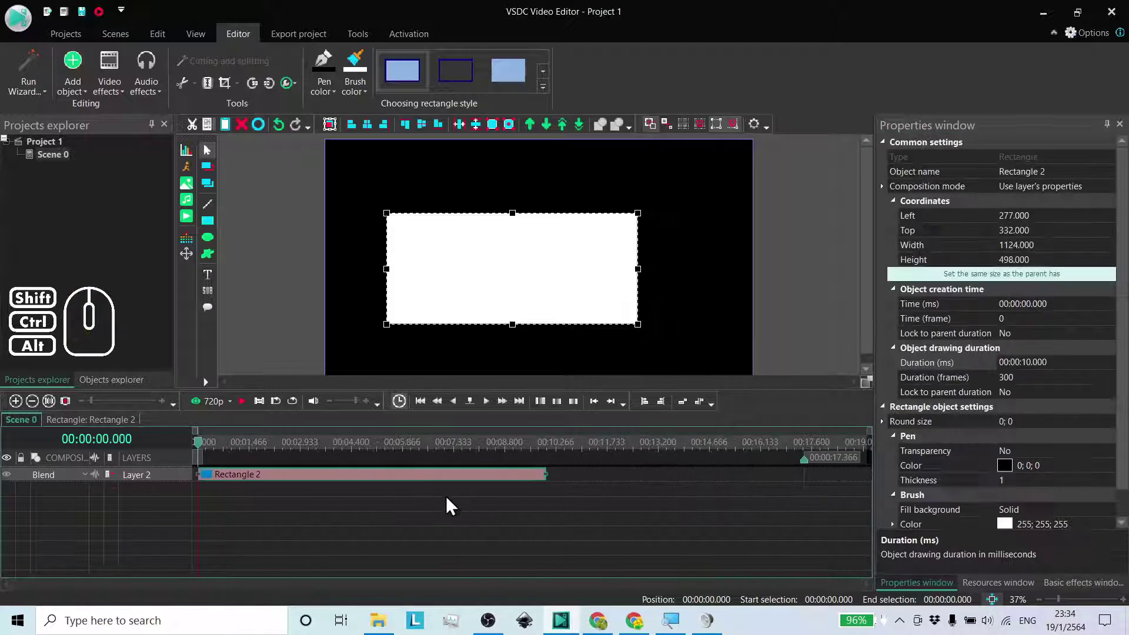
drag(450, 483, 639, 484)
drag(659, 485, 440, 485)
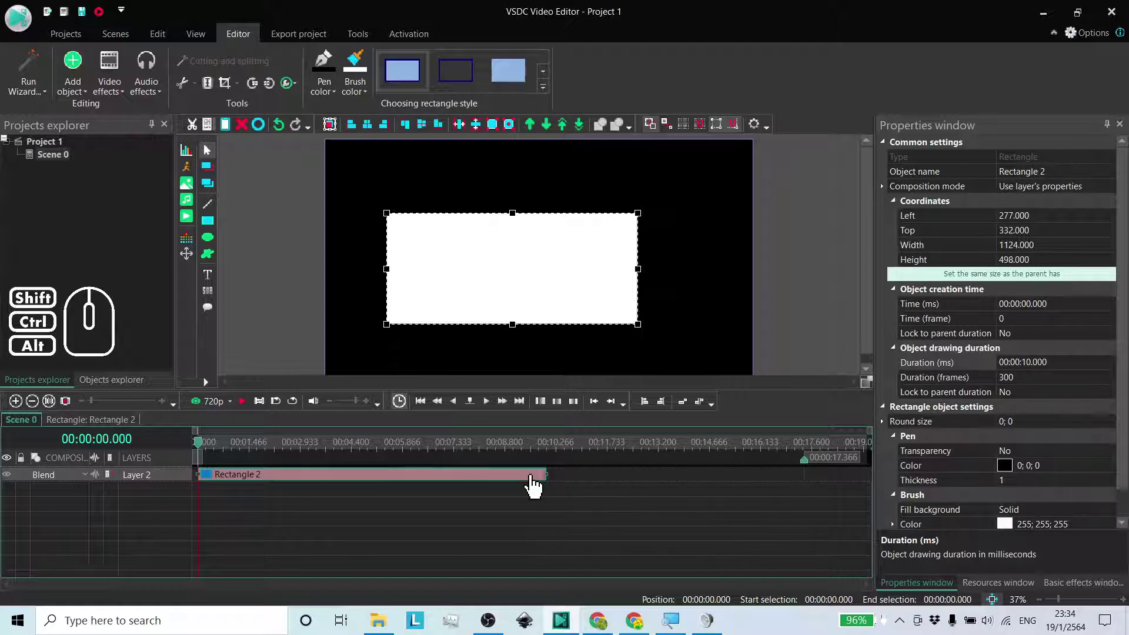
click(529, 485)
Step: Return Rectangle 2 to the scene start and set Automatically calculated back to Yes
drag(577, 482, 694, 482)
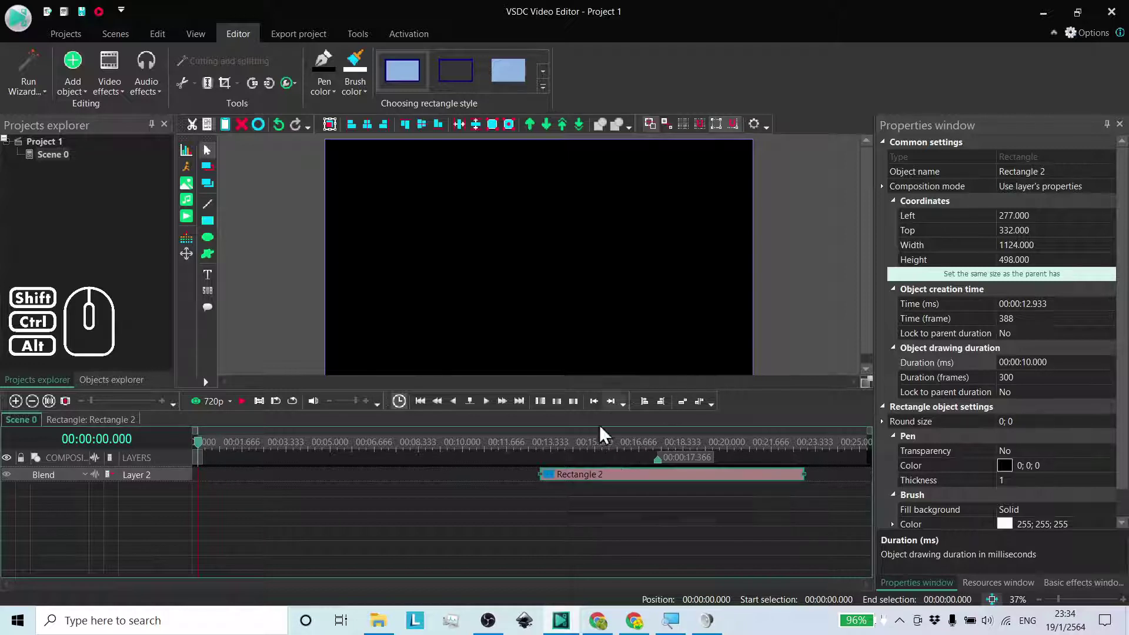
drag(659, 484, 487, 479)
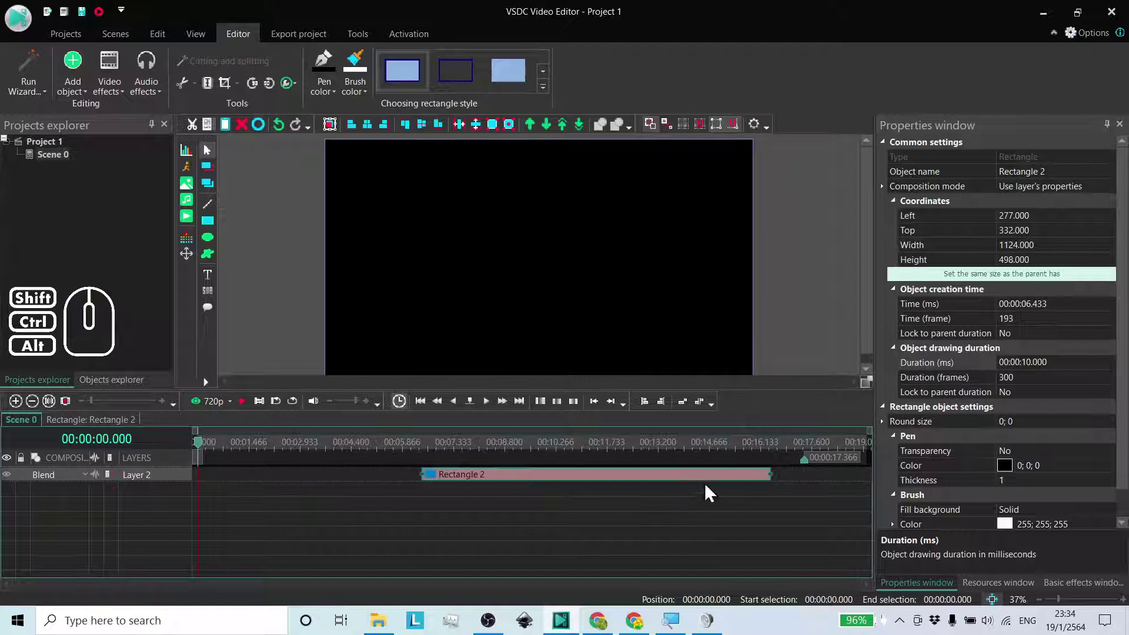
drag(658, 483, 418, 484)
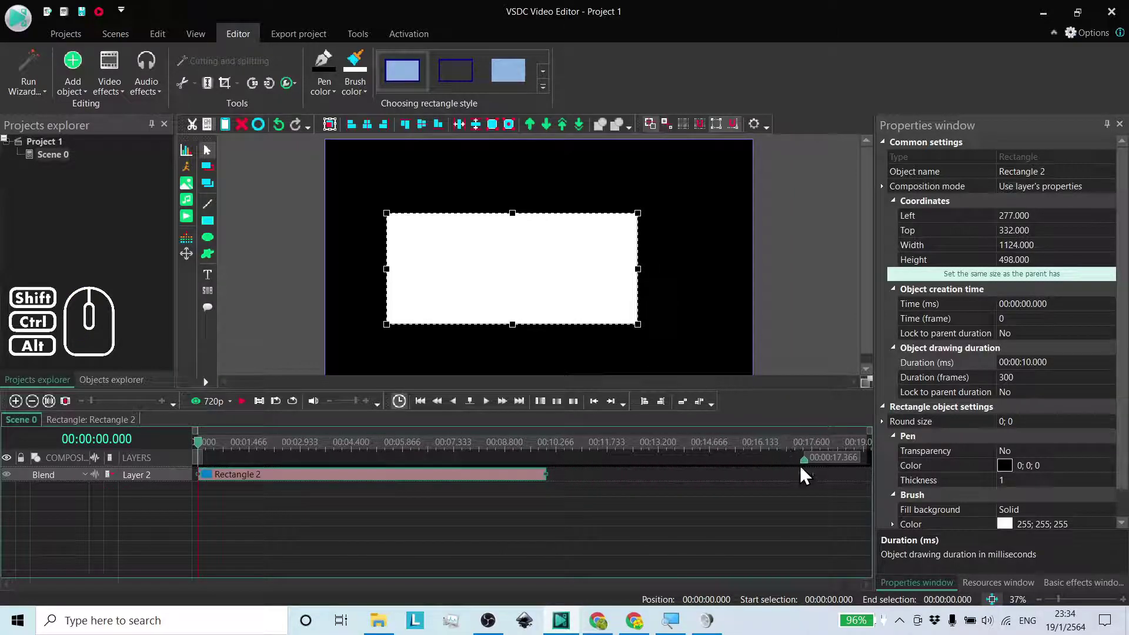
click(57, 161)
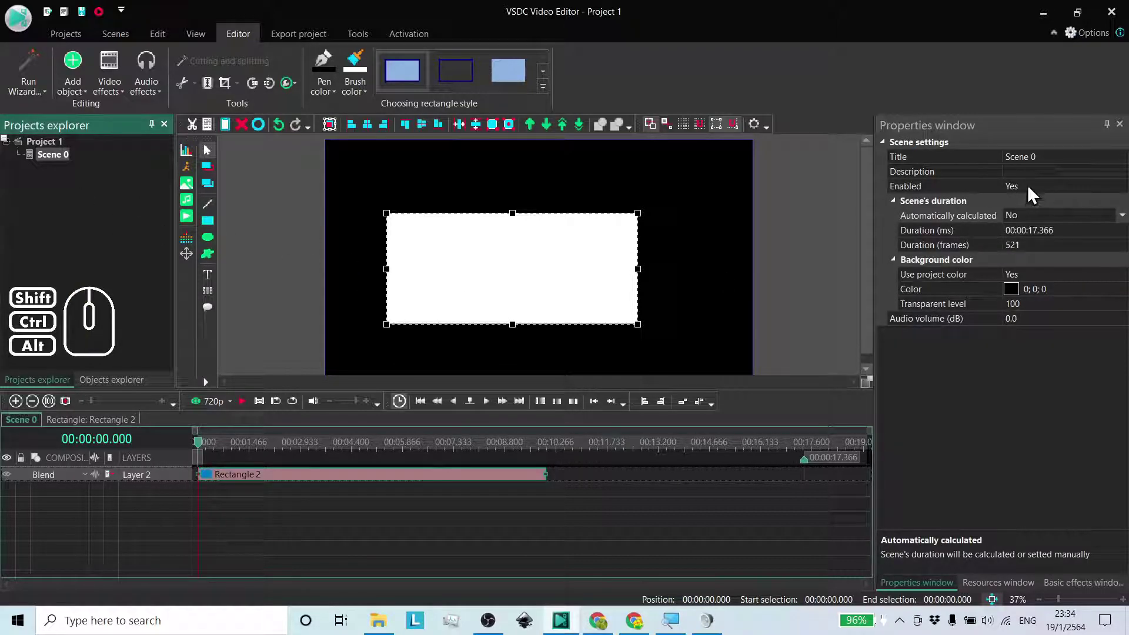
double_click(1031, 212)
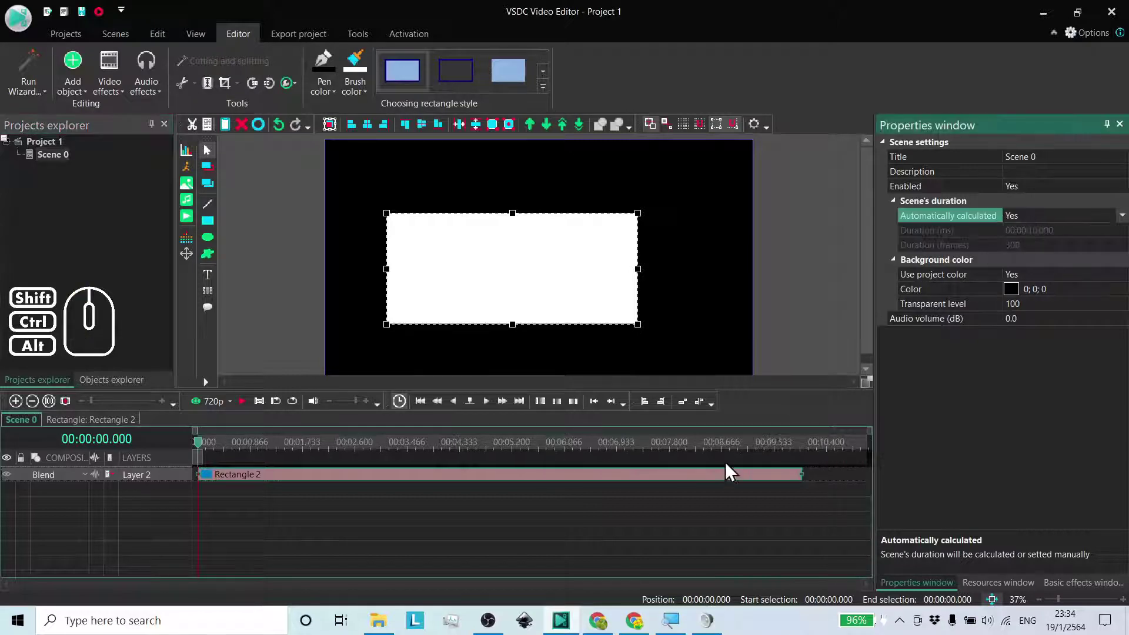
Step: Select Rectangle 2 and place the playhead at about 3.5 seconds
click(638, 526)
click(631, 485)
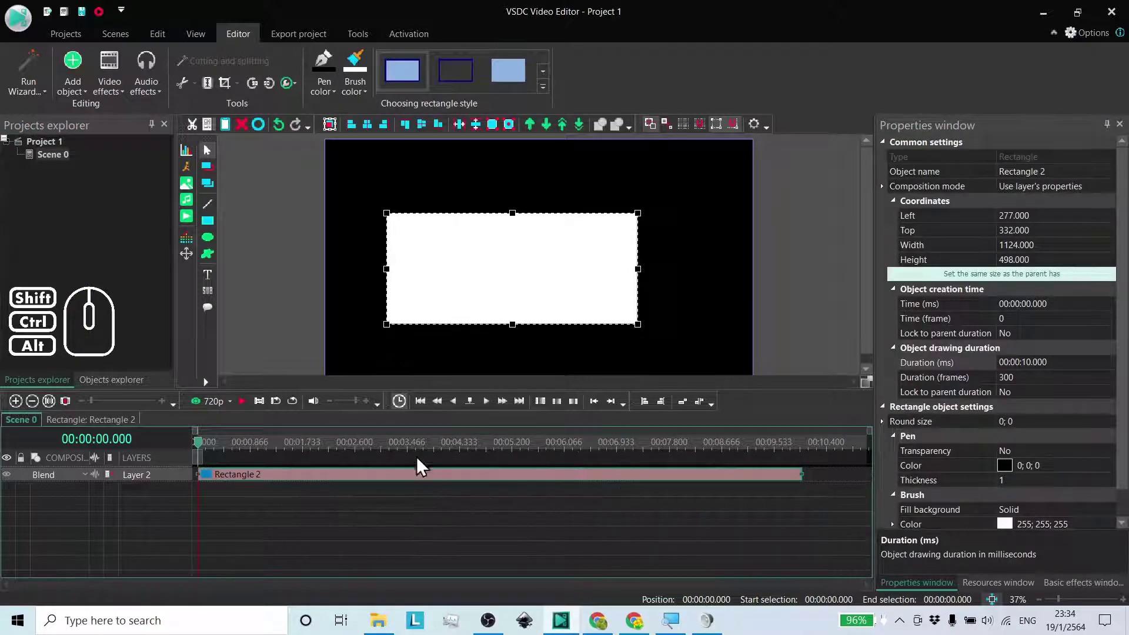
click(418, 453)
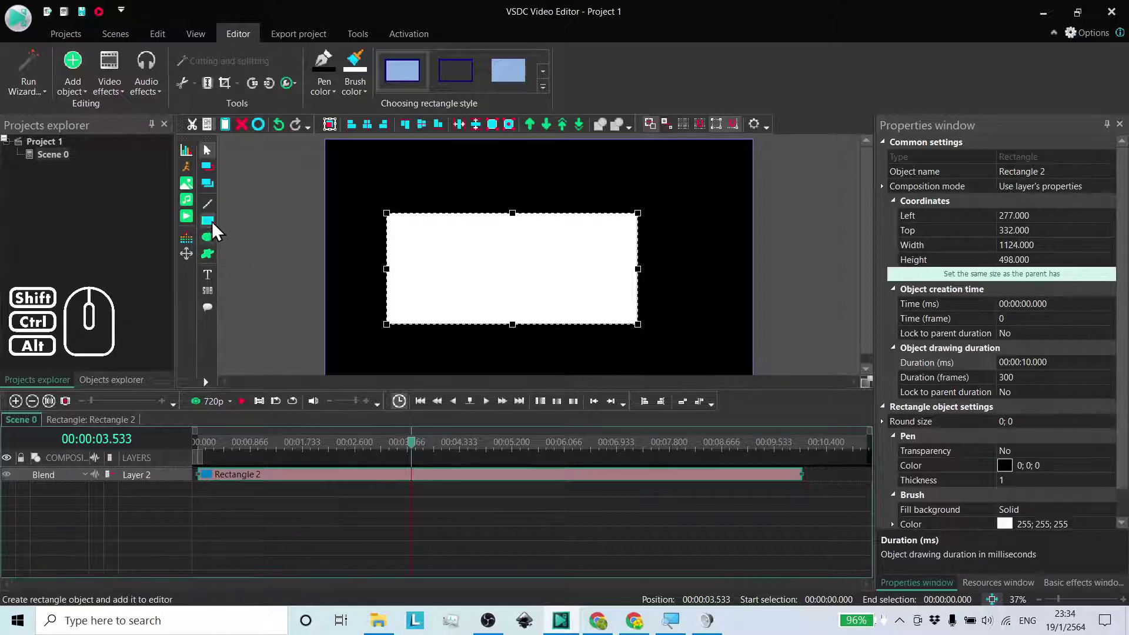
Step: Cancel a premature rectangle and set the playhead to 3.8 seconds
click(213, 228)
drag(490, 223, 468, 166)
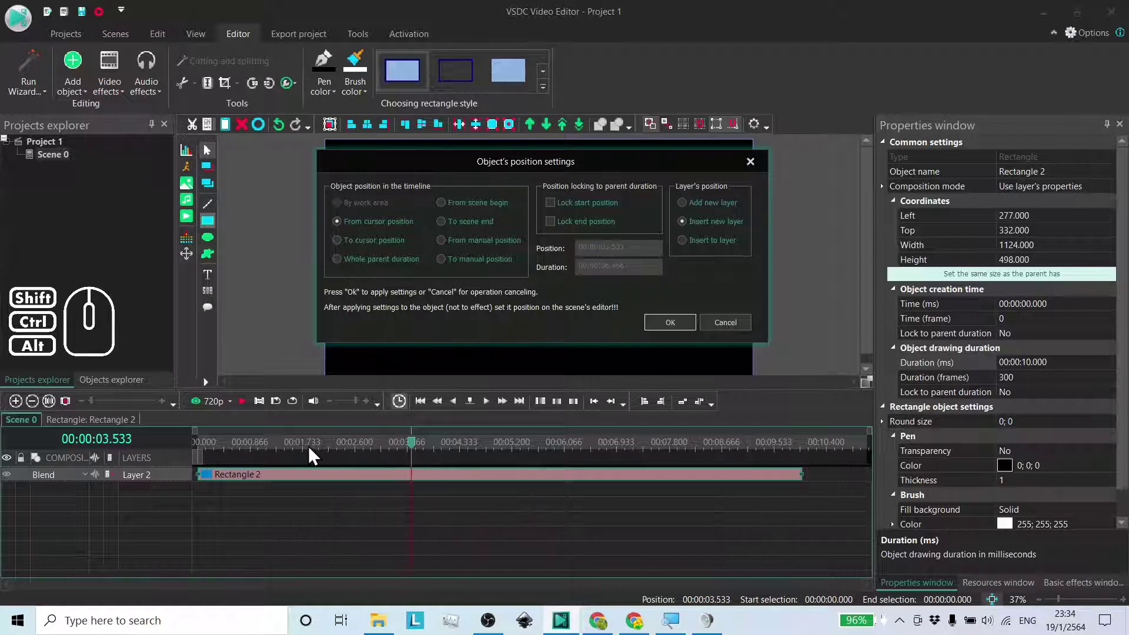
click(738, 335)
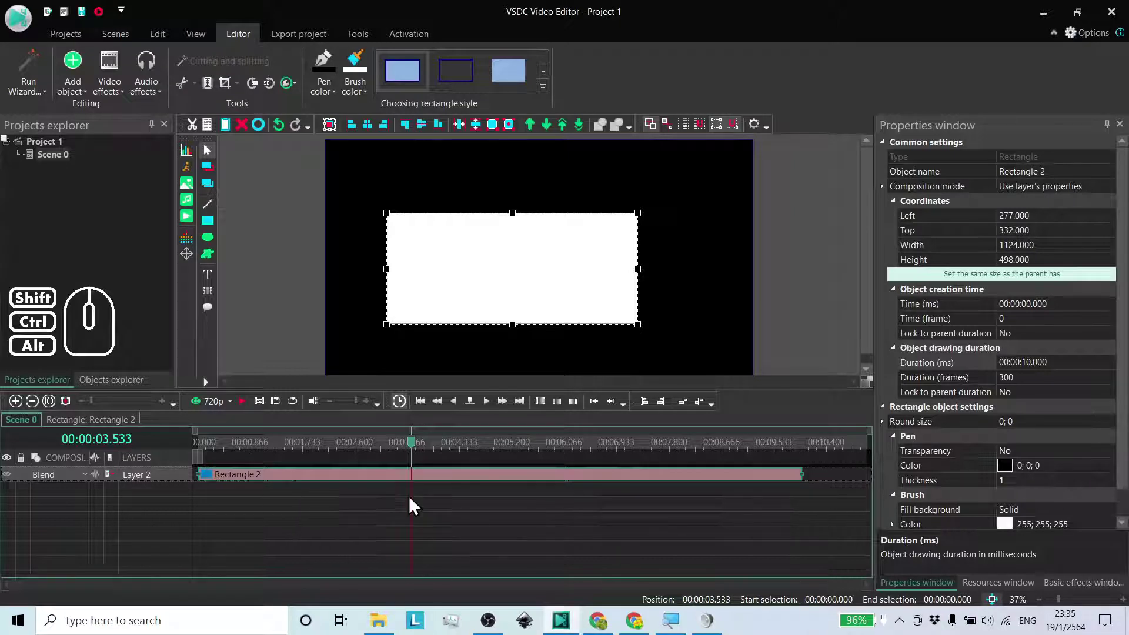
click(444, 453)
click(378, 450)
click(479, 451)
click(434, 449)
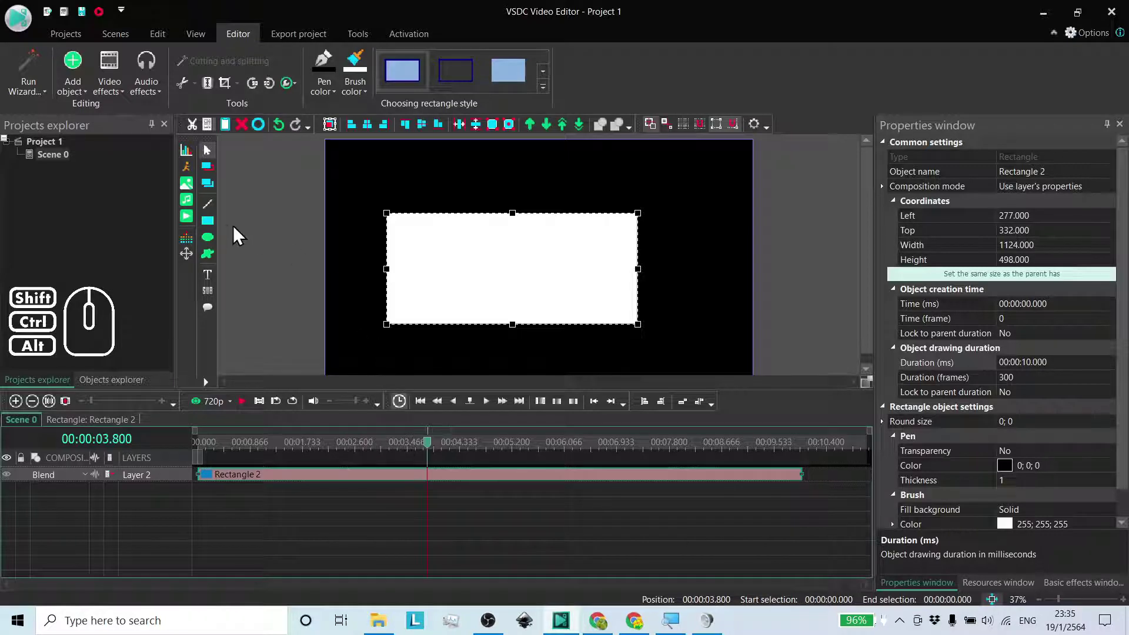
Step: Draw Rectangle 3 in the upper right, starting at the 3.8-second playhead
click(215, 229)
drag(473, 223, 452, 171)
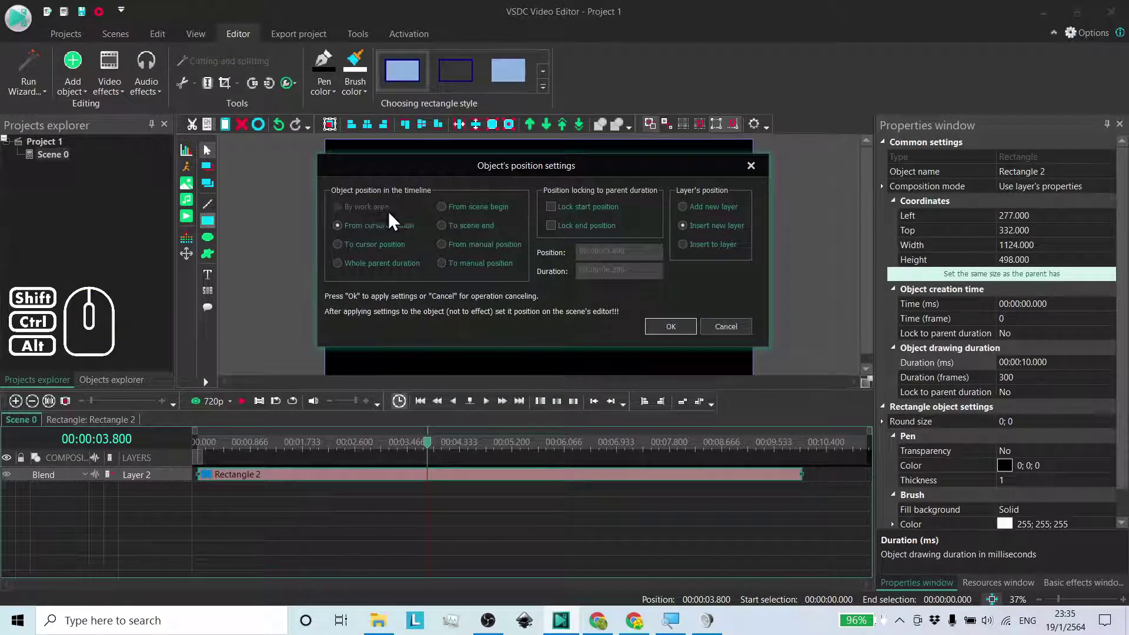
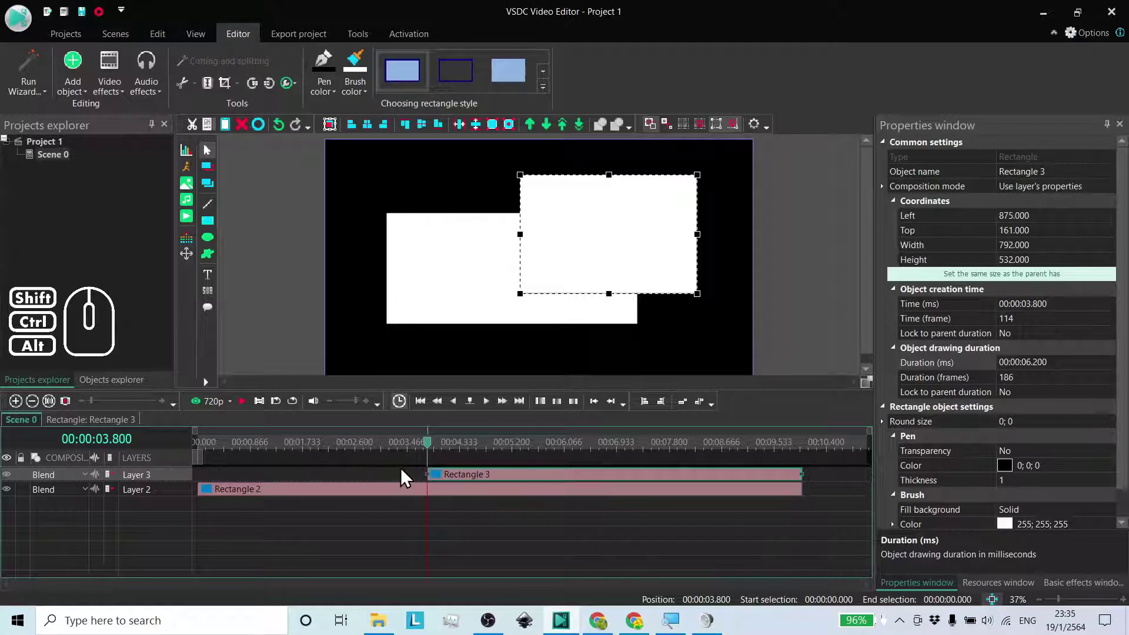
Step: Add Rectangle 4 on new Layer 4 at 3.8 seconds, sized in the lower left
click(212, 231)
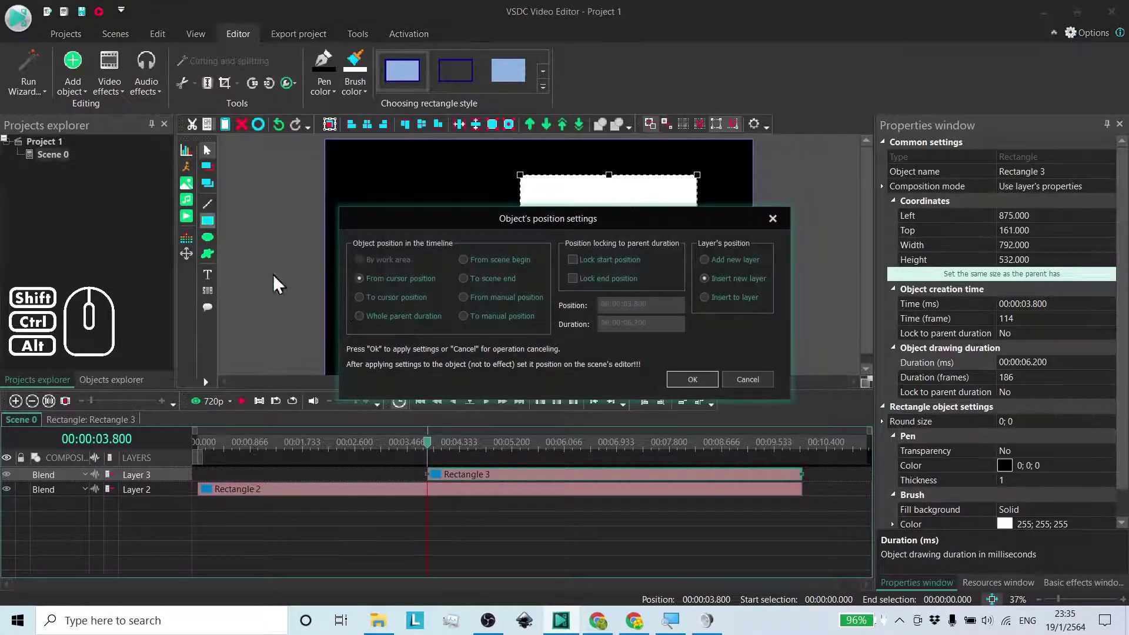
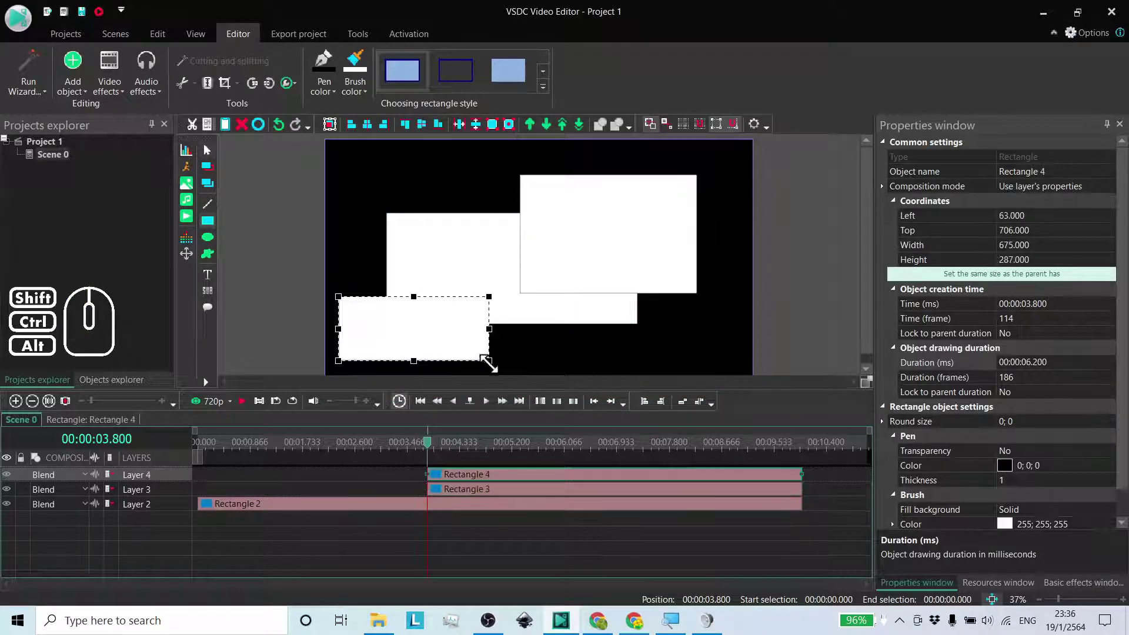
drag(435, 481, 307, 476)
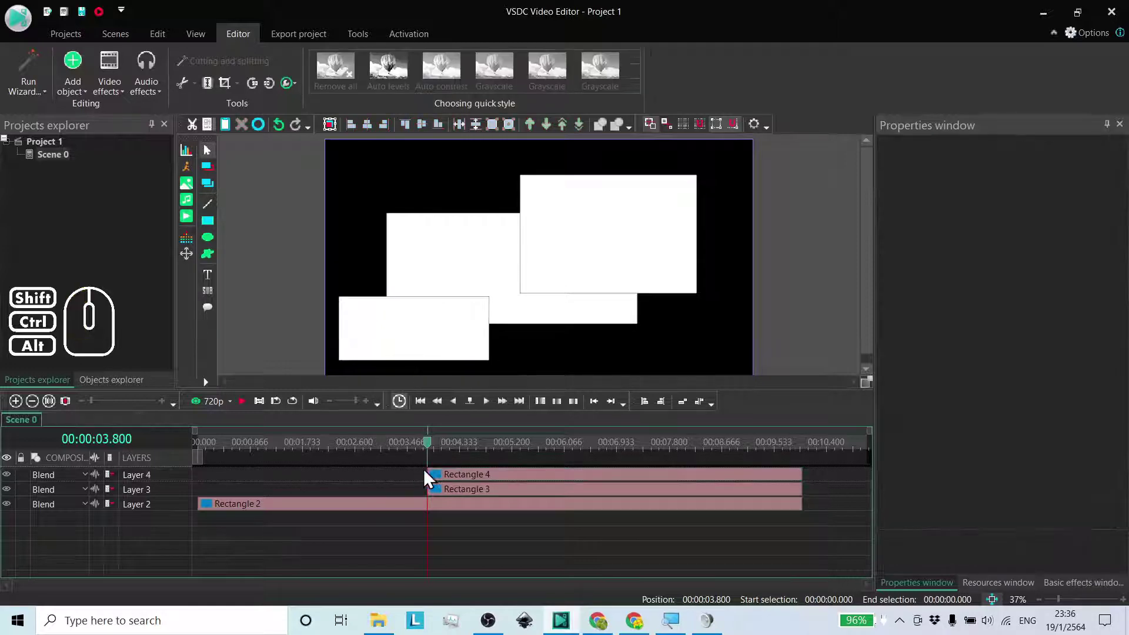
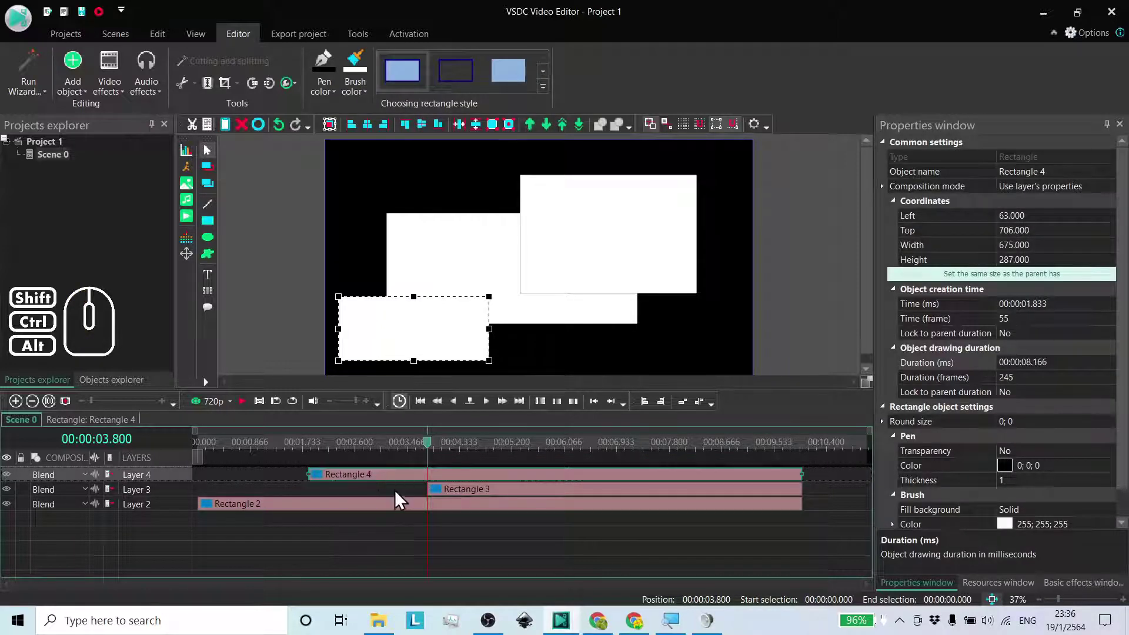
Step: Shift Rectangle 4's timeline clip left so it starts at 1.833 s
click(401, 498)
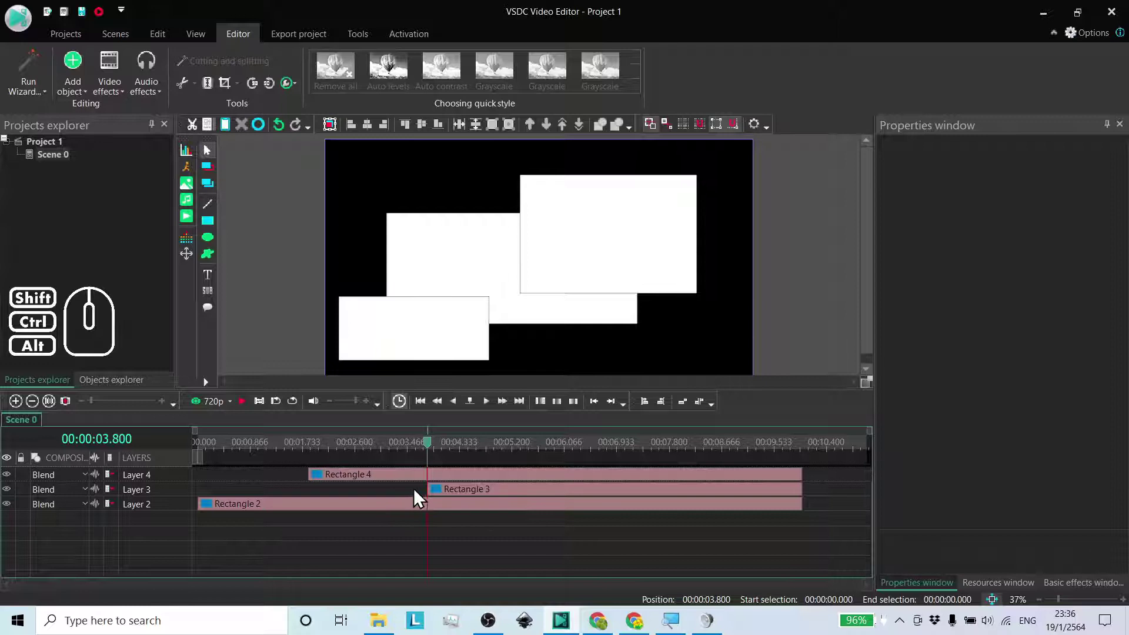
click(415, 495)
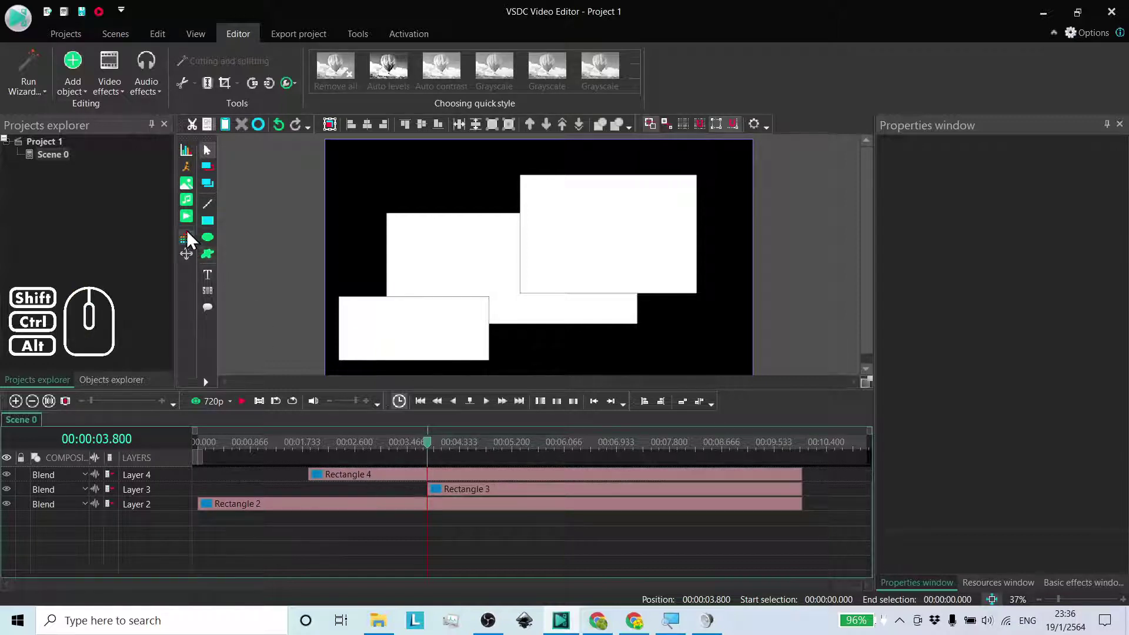
click(209, 227)
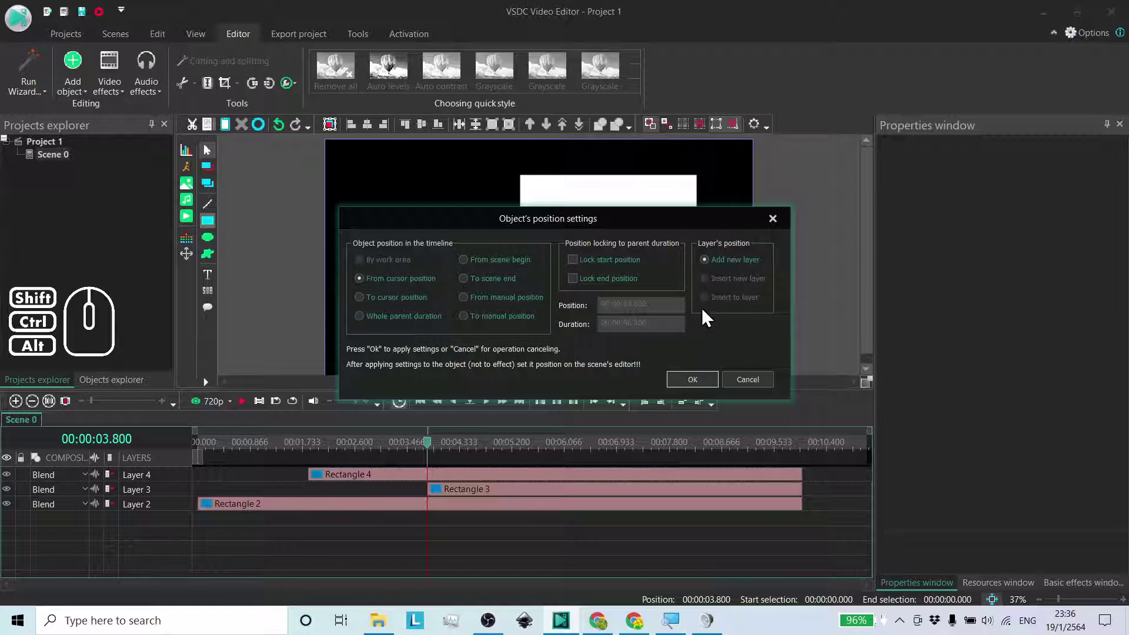
Step: Reopen the Rectangle tool's Object's position settings, leave them unchanged and confirm with OK
click(737, 293)
double_click(737, 294)
click(732, 317)
click(736, 298)
click(737, 288)
click(738, 303)
click(759, 325)
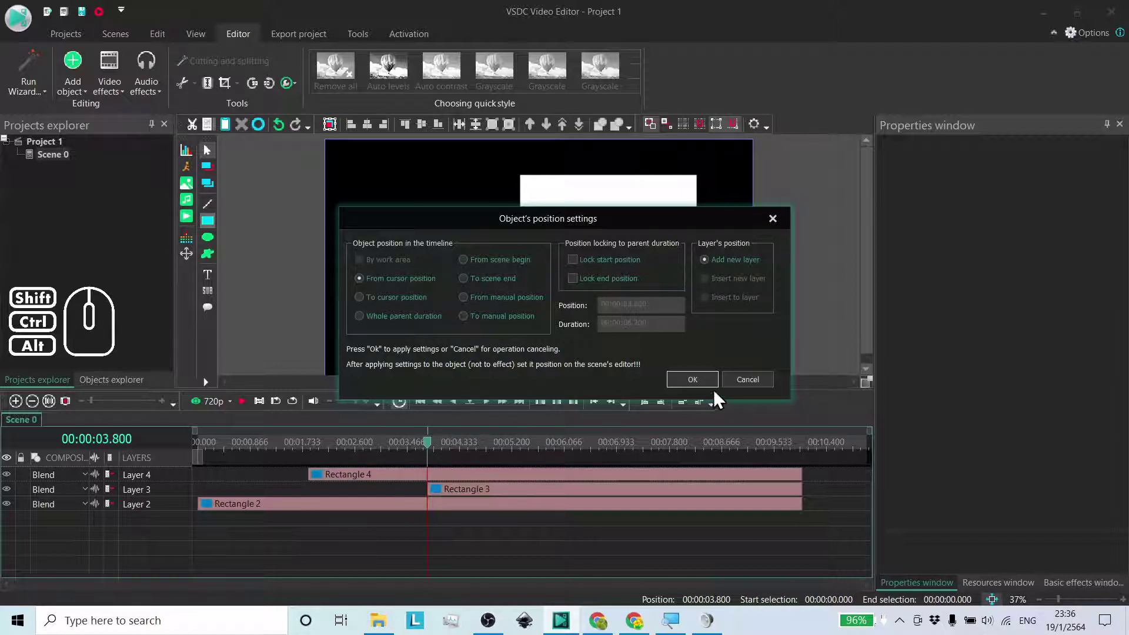
click(749, 387)
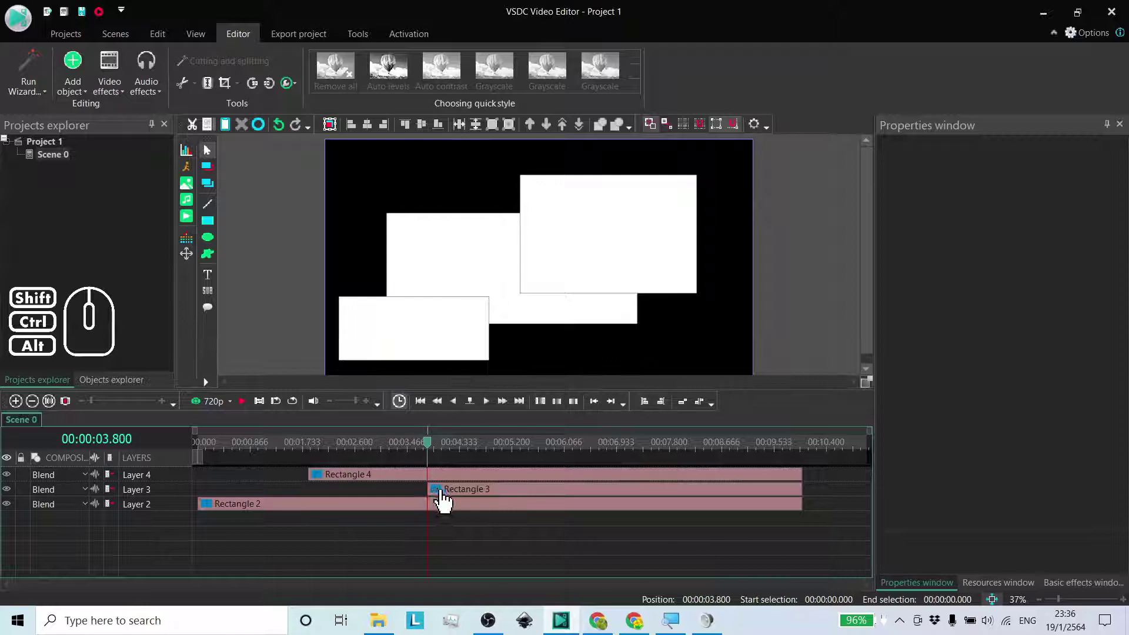
Step: Select Rectangle 3 and start a new ellipse via the ellipse tool
click(445, 500)
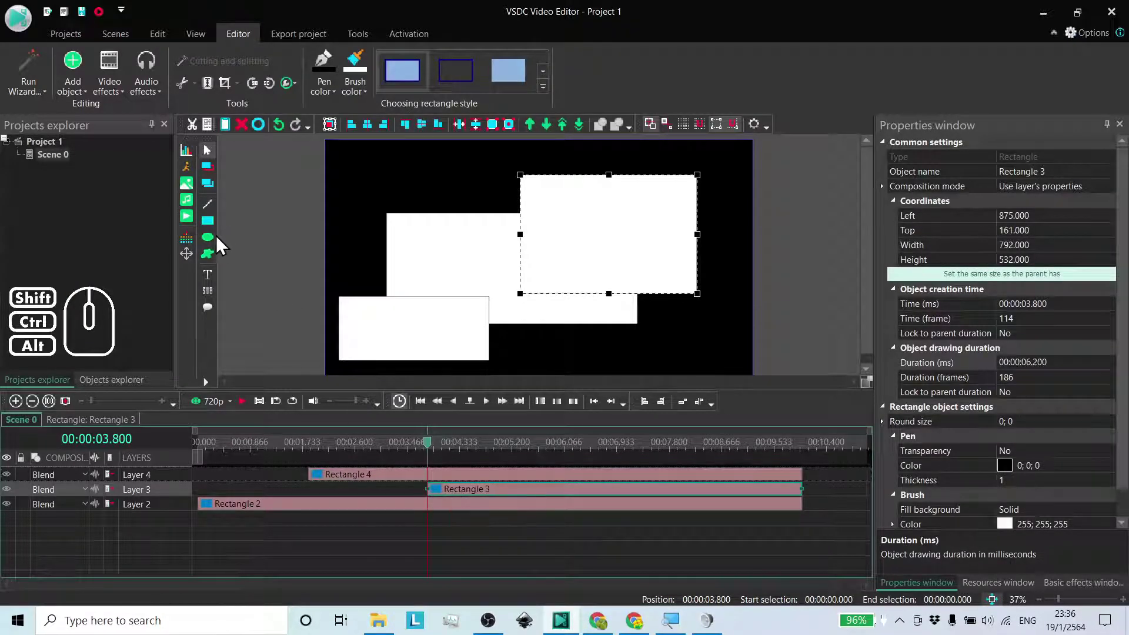
click(217, 243)
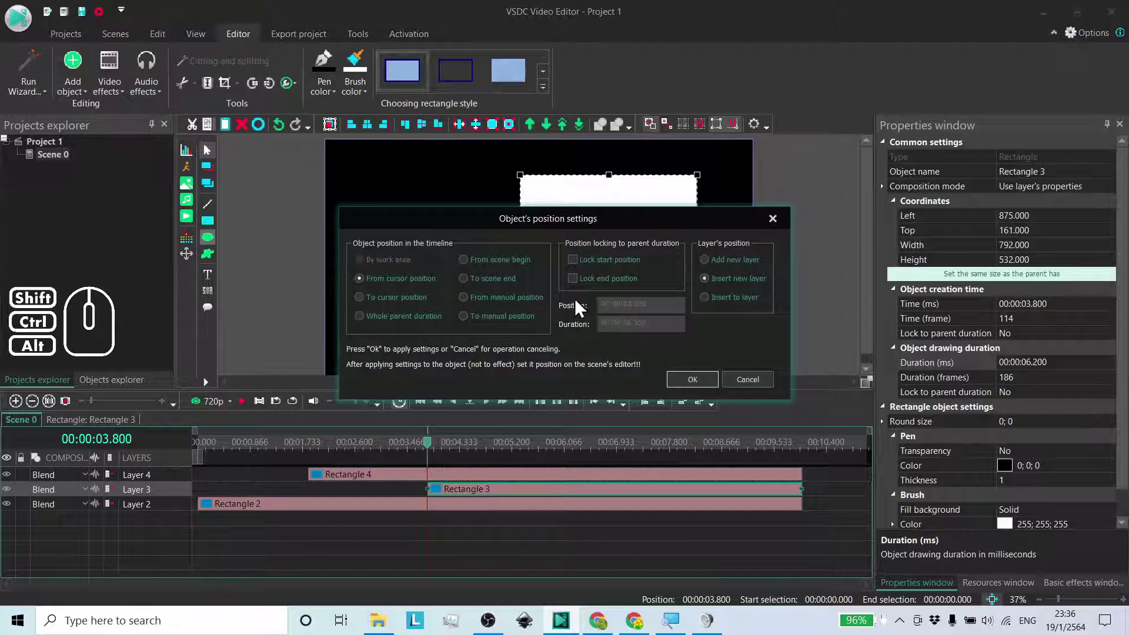
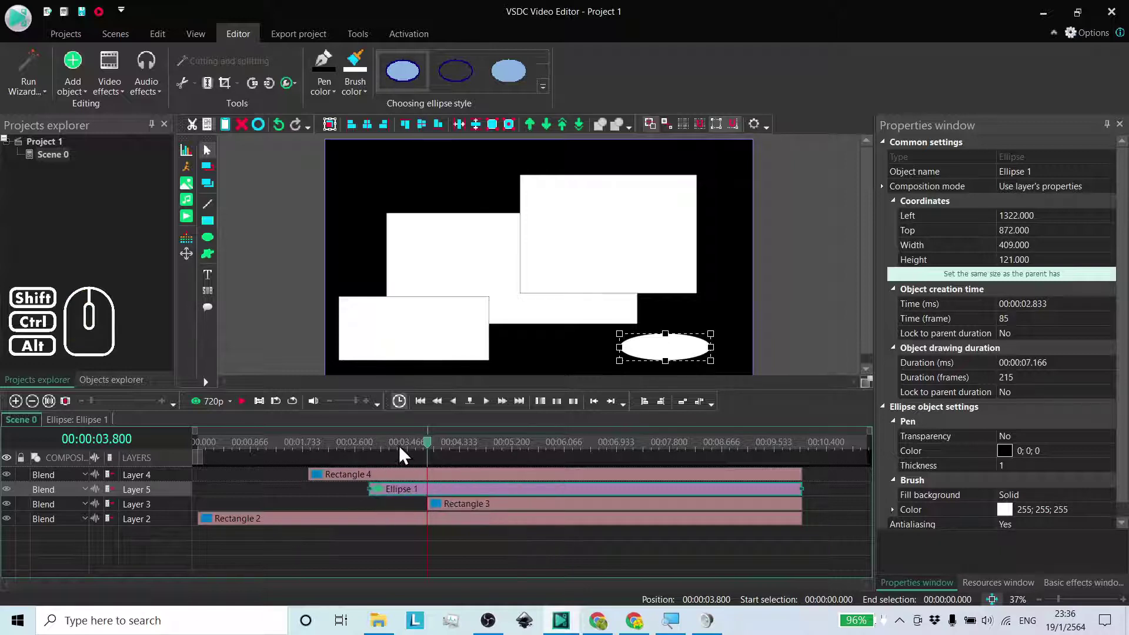
Step: Start another ellipse and choose Insert to layer so it follows Ellipse 1
click(402, 451)
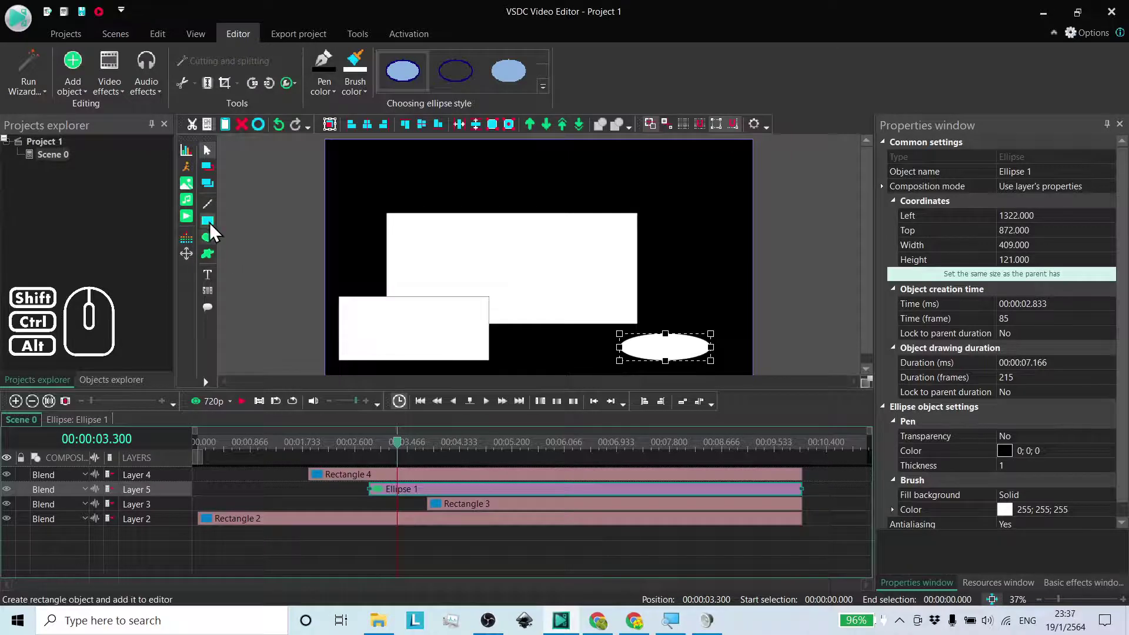
click(217, 242)
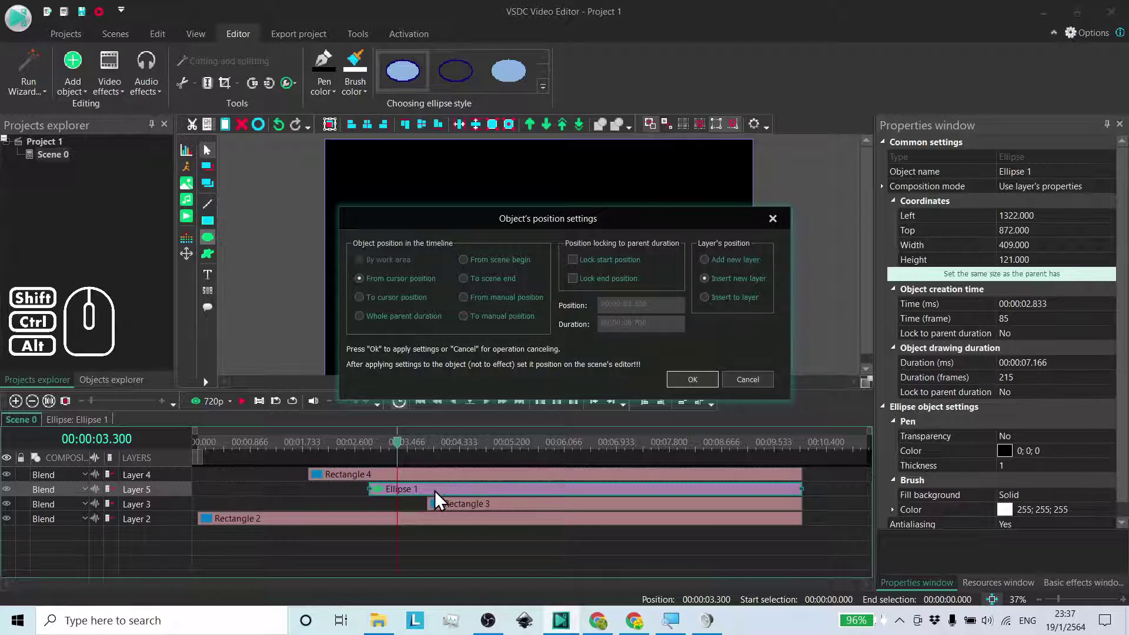
click(715, 303)
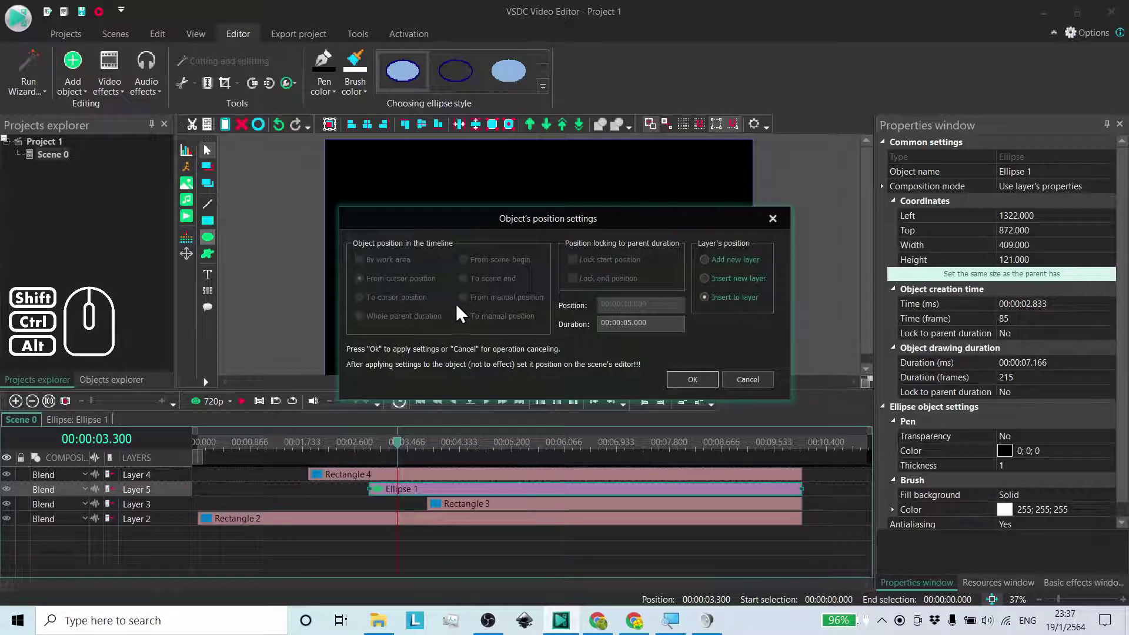
Step: Change position options back and forth in the Object's position settings dialog
click(394, 270)
click(378, 323)
click(433, 293)
click(442, 262)
click(488, 261)
click(488, 296)
click(491, 274)
click(466, 322)
click(415, 301)
click(402, 277)
click(500, 277)
click(497, 309)
click(497, 290)
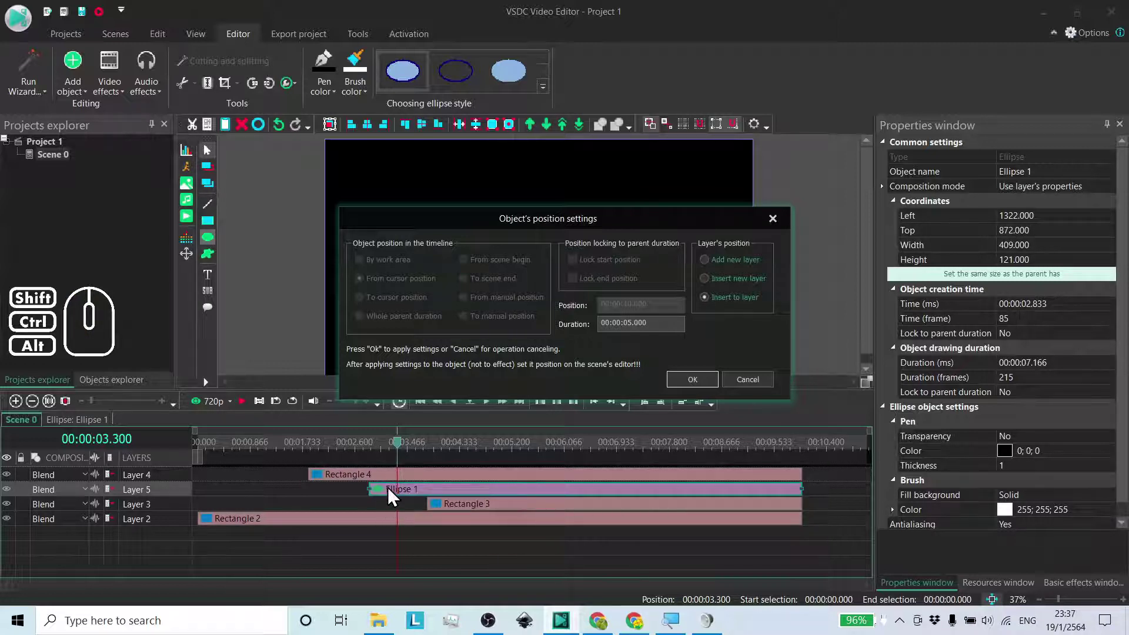
click(472, 287)
click(421, 295)
click(386, 307)
click(493, 289)
click(500, 304)
click(489, 290)
click(419, 296)
click(486, 302)
double_click(497, 287)
click(720, 288)
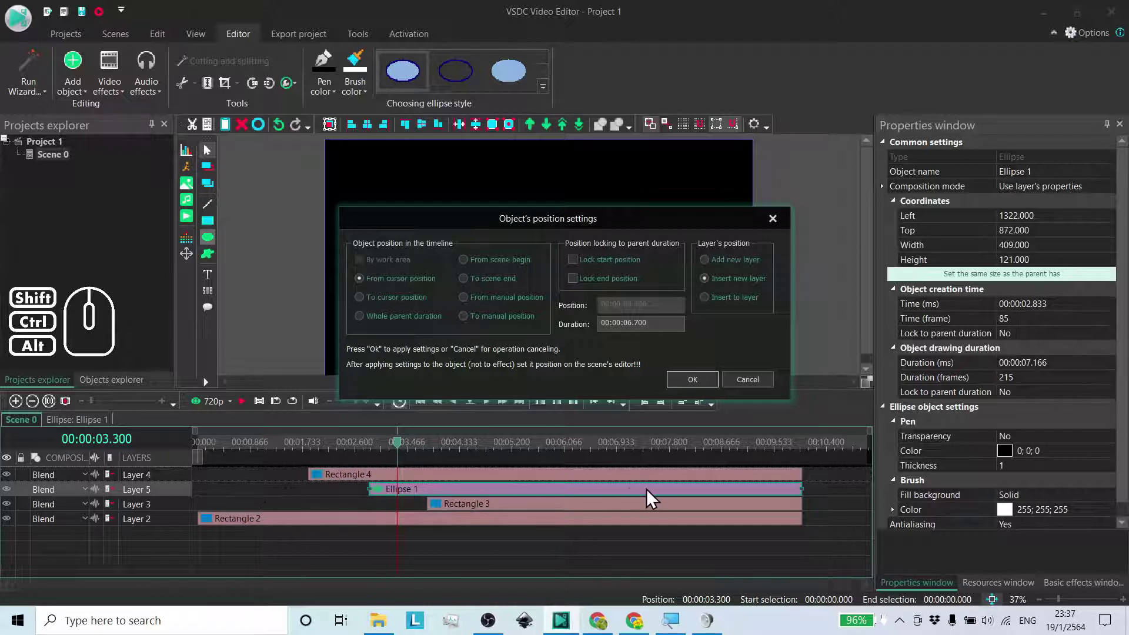
Step: Settle on Insert to layer with duration 00:00:05.000 and confirm the ellipse timing
click(716, 306)
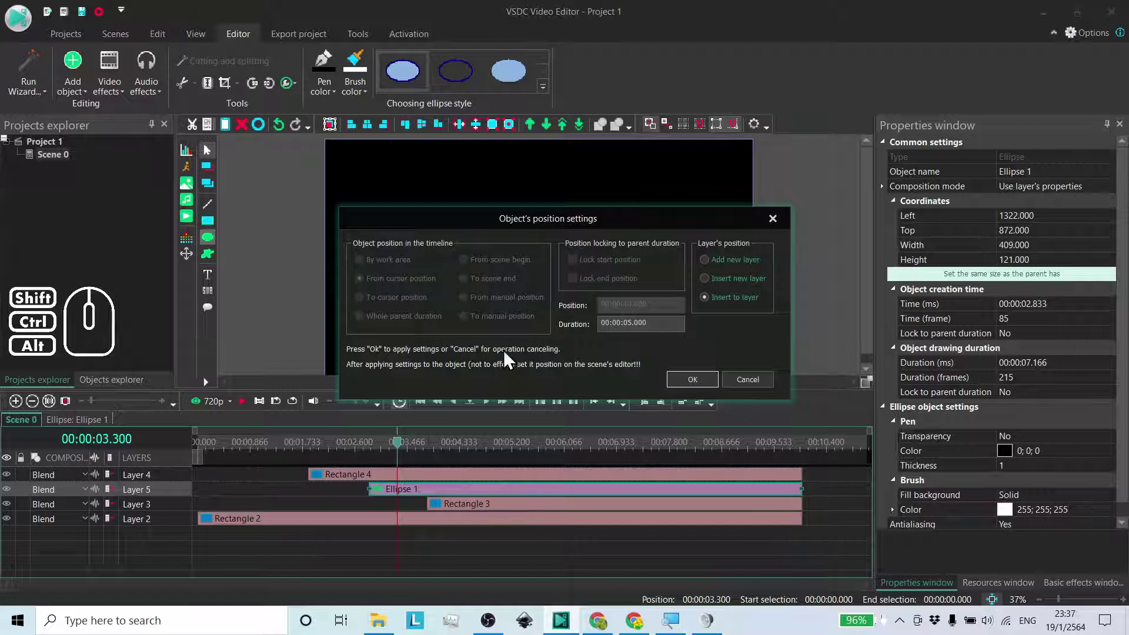
click(468, 291)
click(607, 270)
click(502, 285)
click(704, 388)
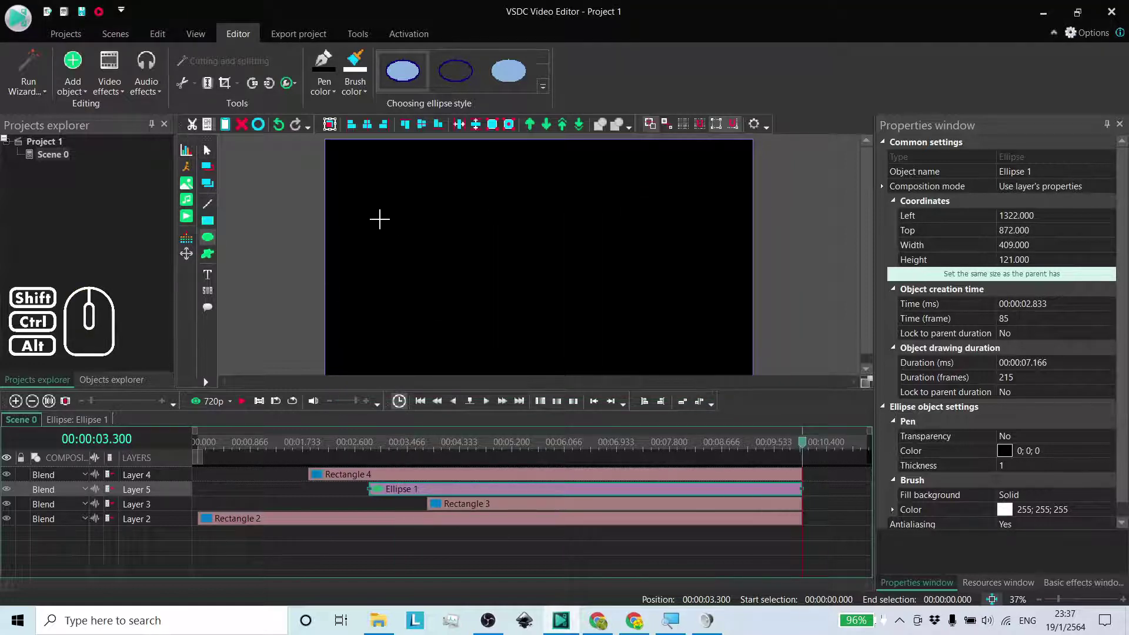
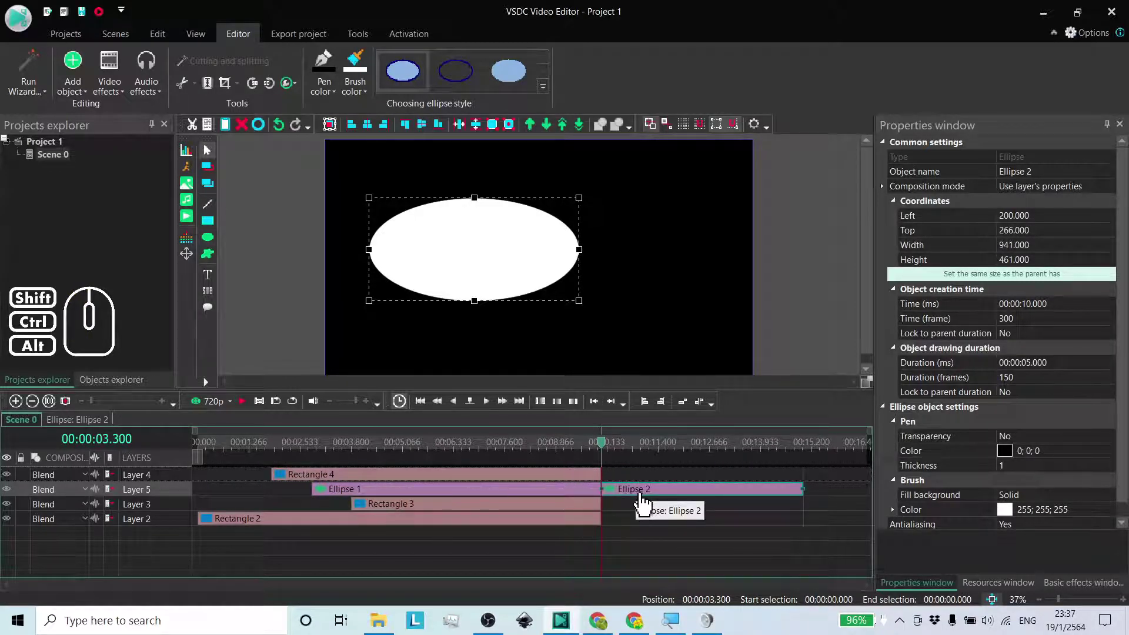
Step: Move the playhead to 5.633 s and set a new rectangle to end at the cursor on a new layer
click(619, 513)
click(430, 452)
click(209, 227)
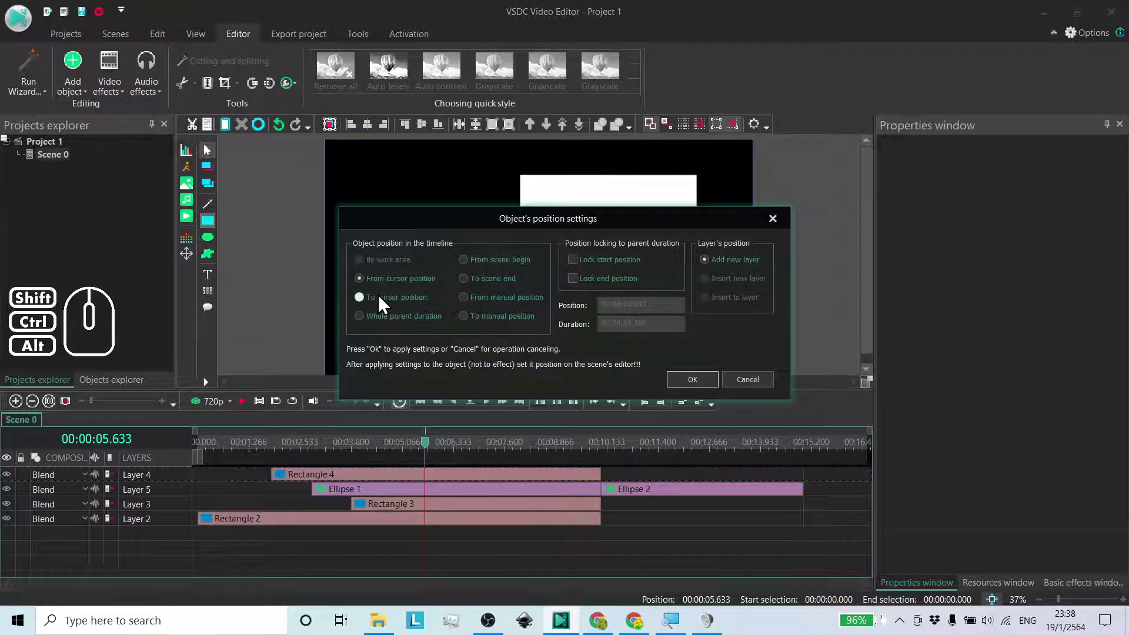
click(383, 301)
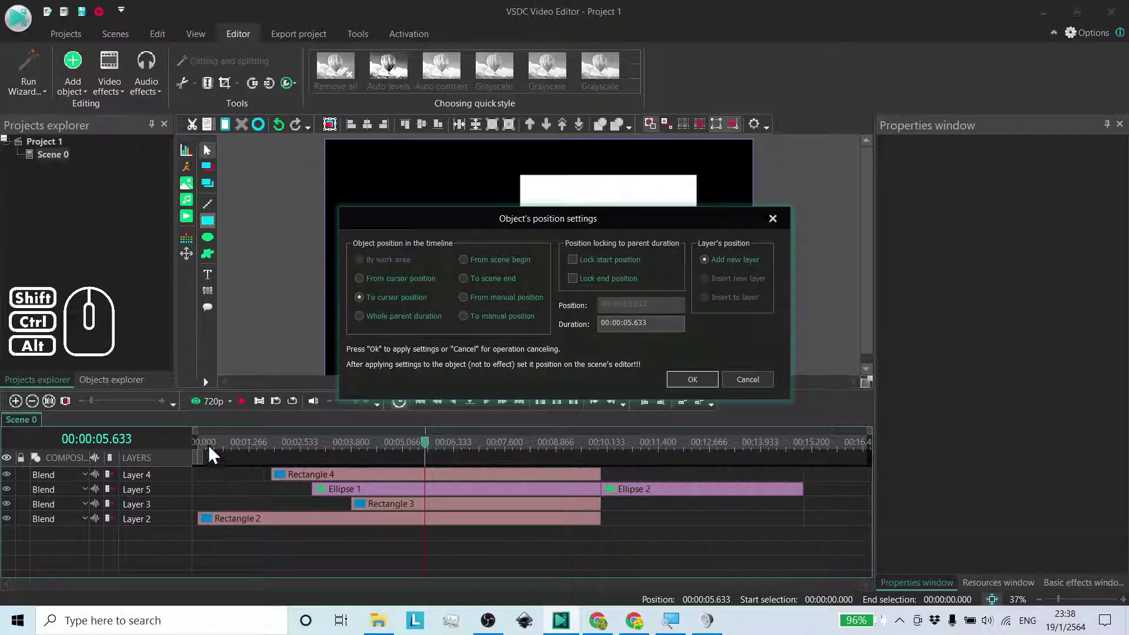
drag(453, 223, 460, 178)
Step: Place Rectangle 5 at the top-left and move the playhead to about 6.6 s
click(694, 341)
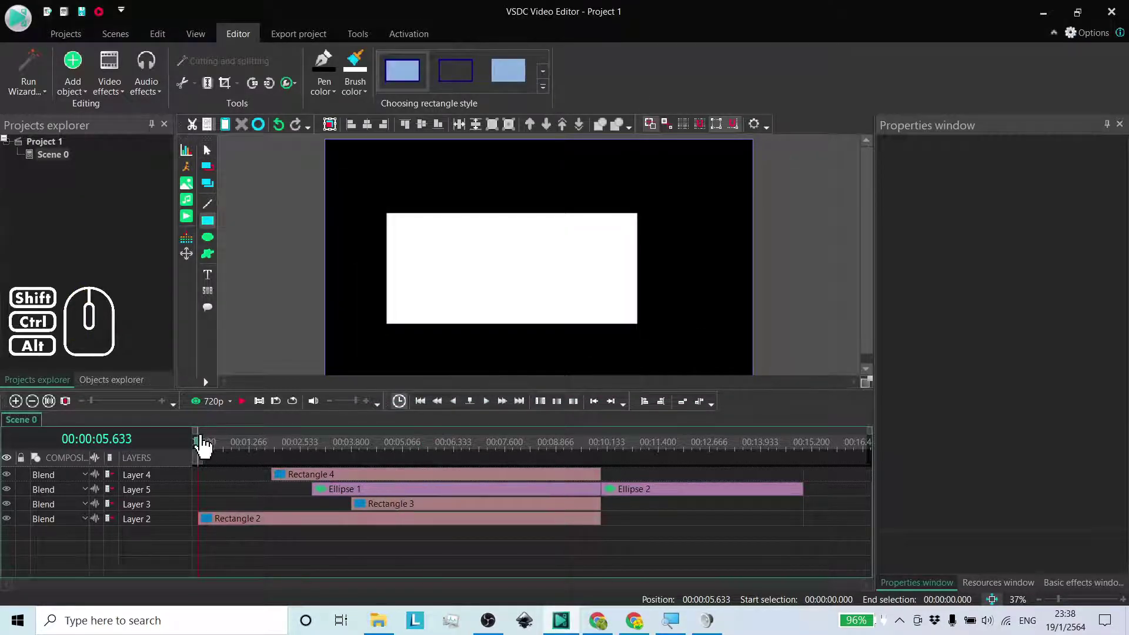
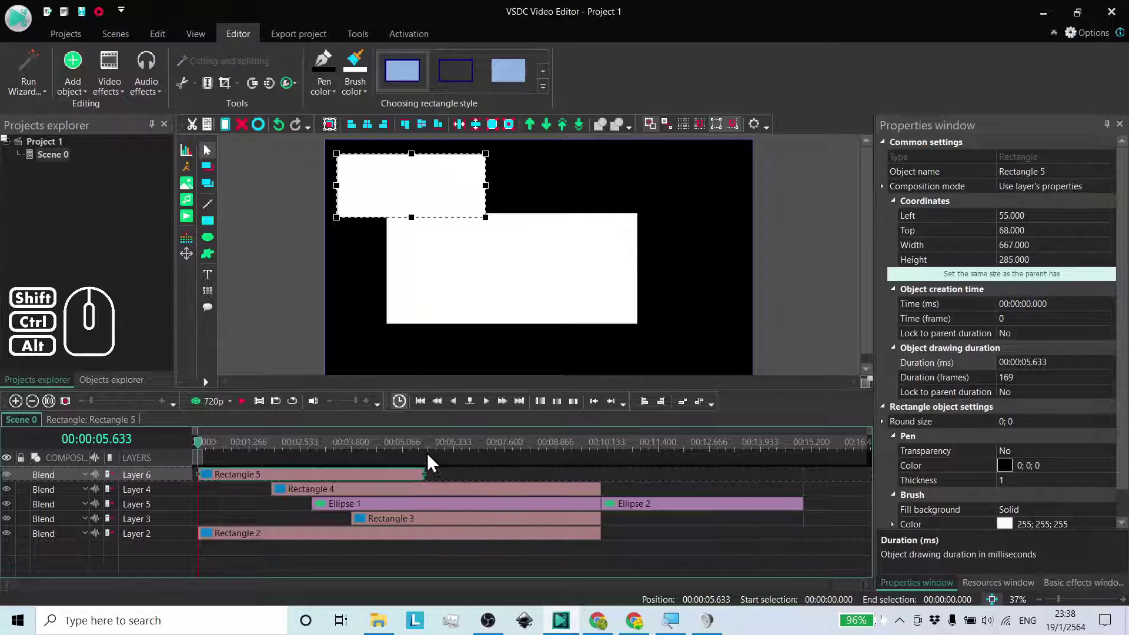
click(469, 456)
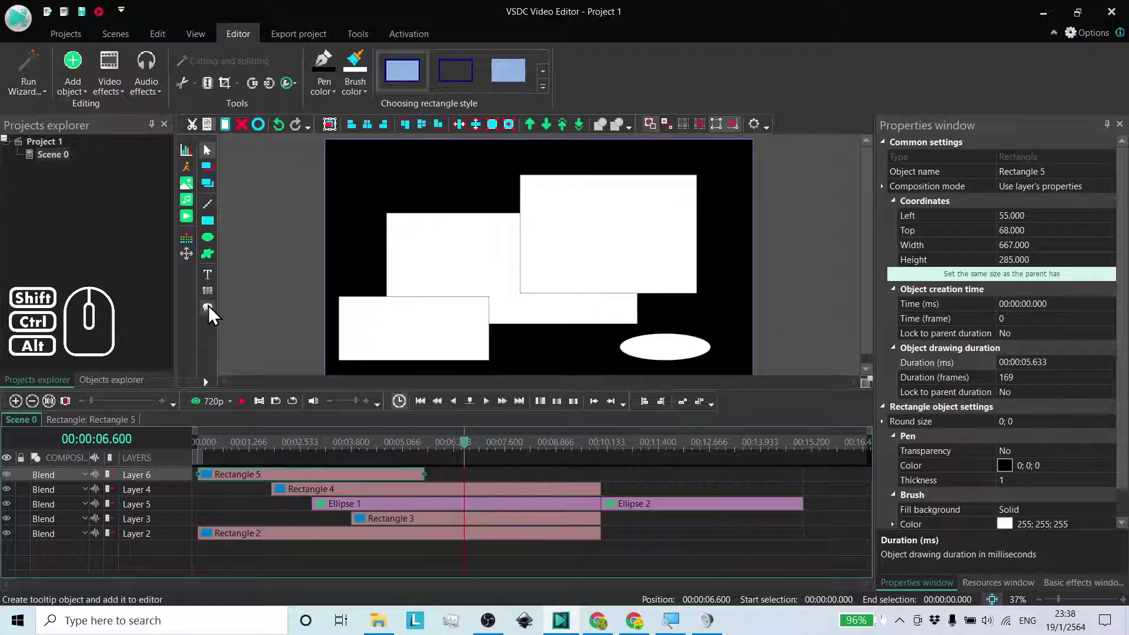
click(213, 228)
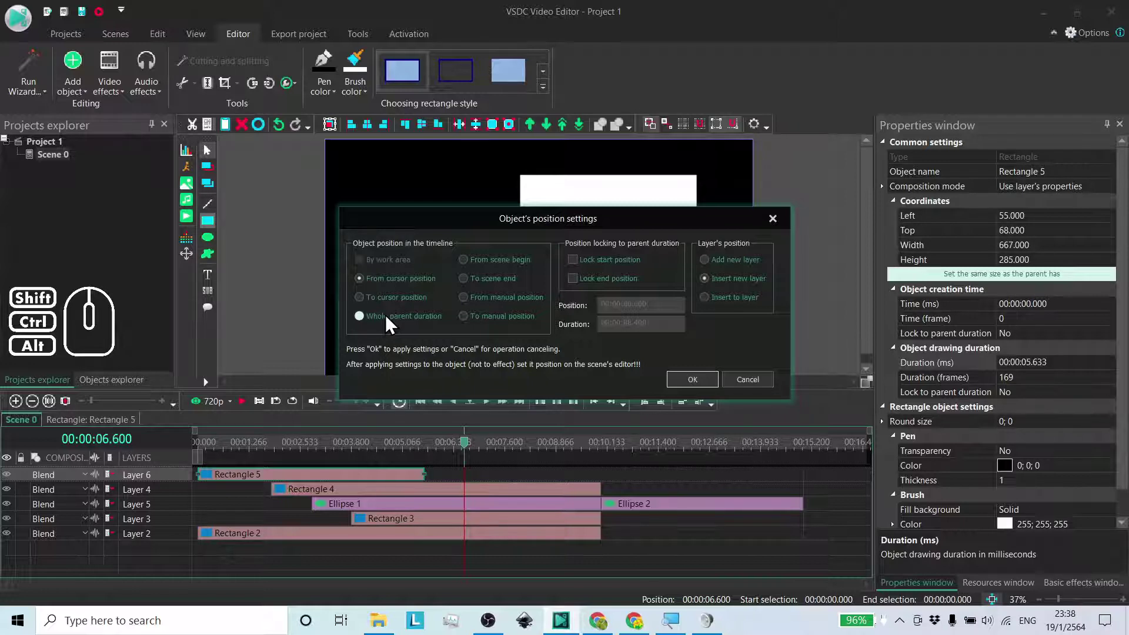
Step: Set the next rectangle to Whole parent duration with Lock end position and confirm
click(390, 323)
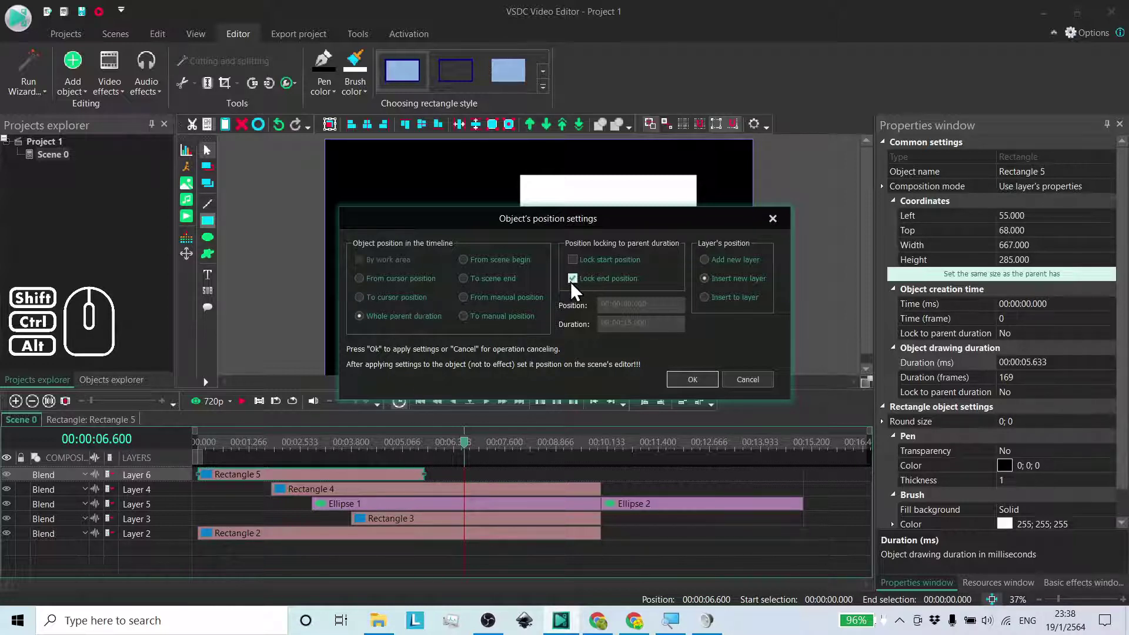
click(400, 308)
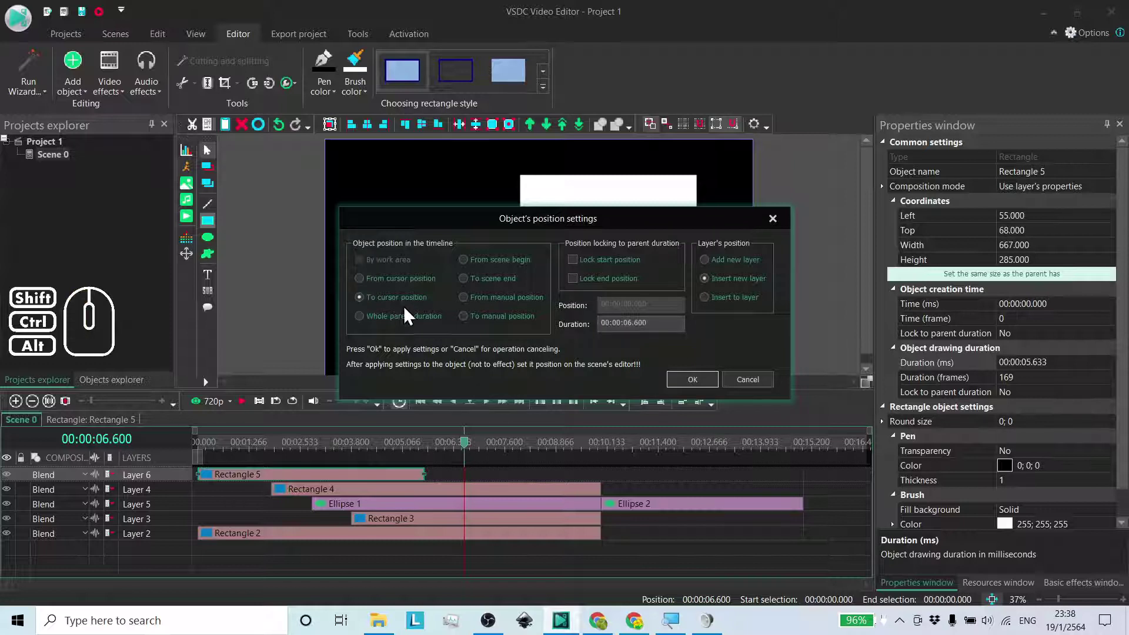
click(405, 322)
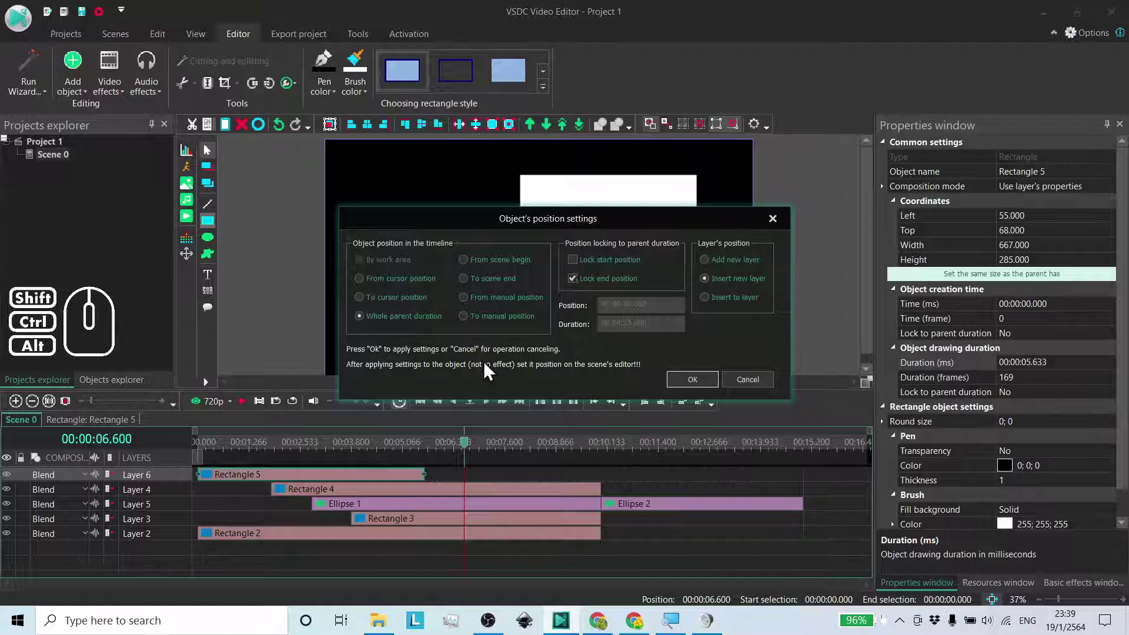
click(409, 308)
click(402, 327)
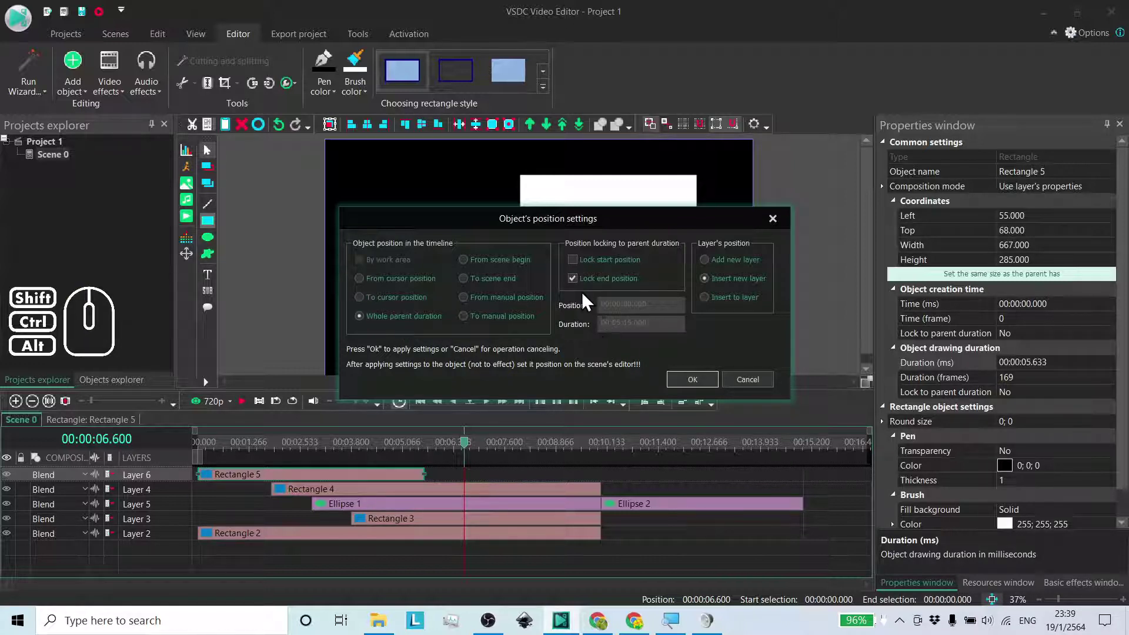
click(581, 287)
click(579, 285)
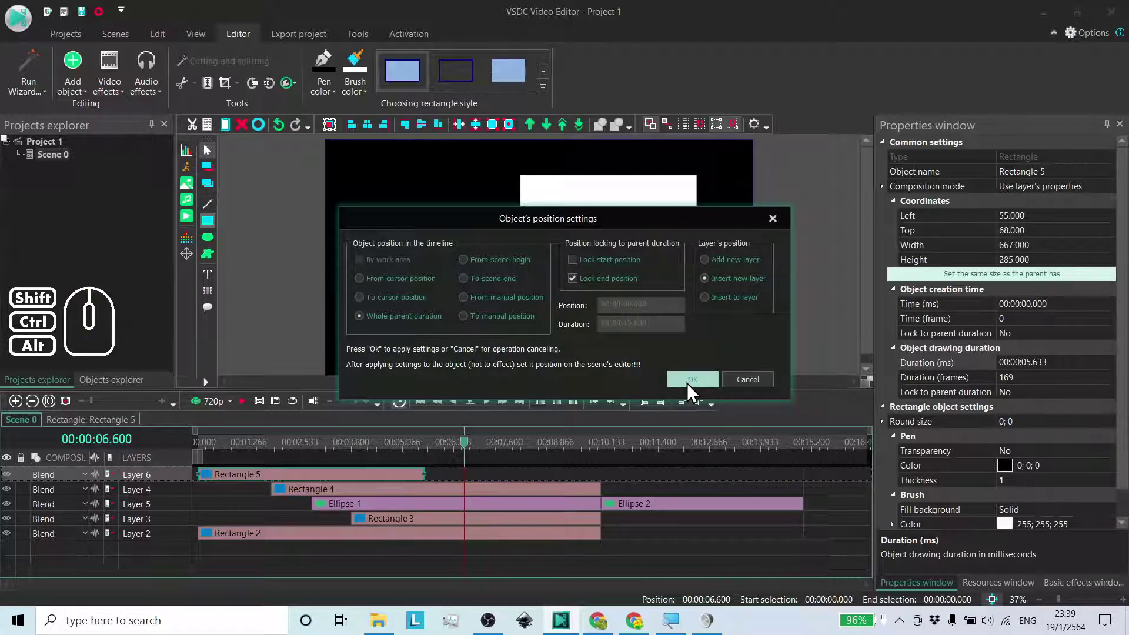
click(695, 391)
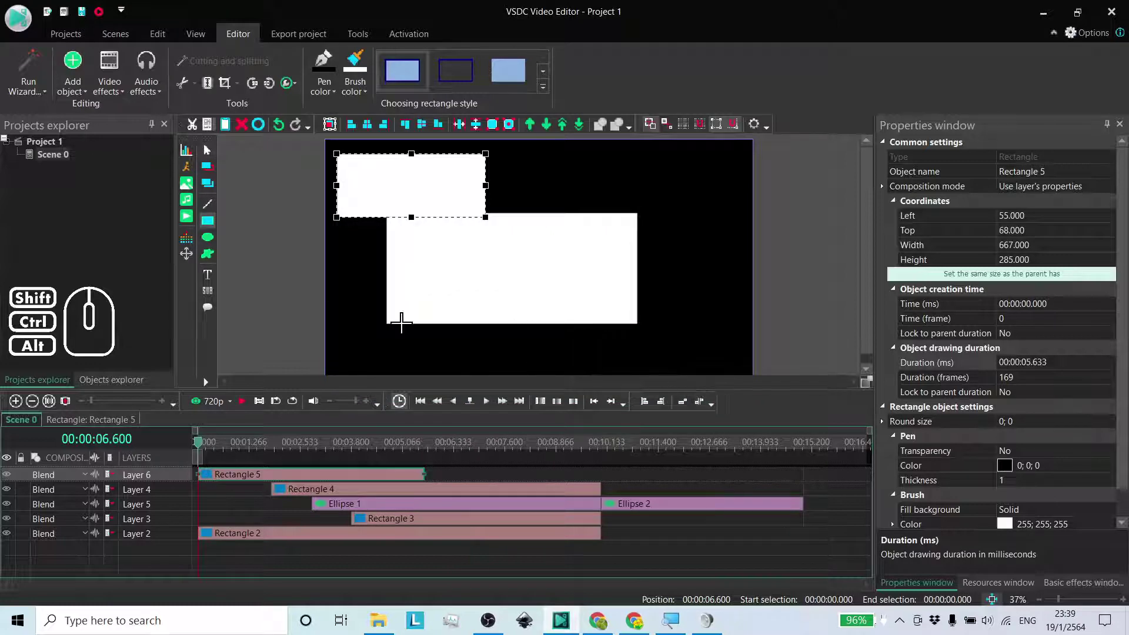
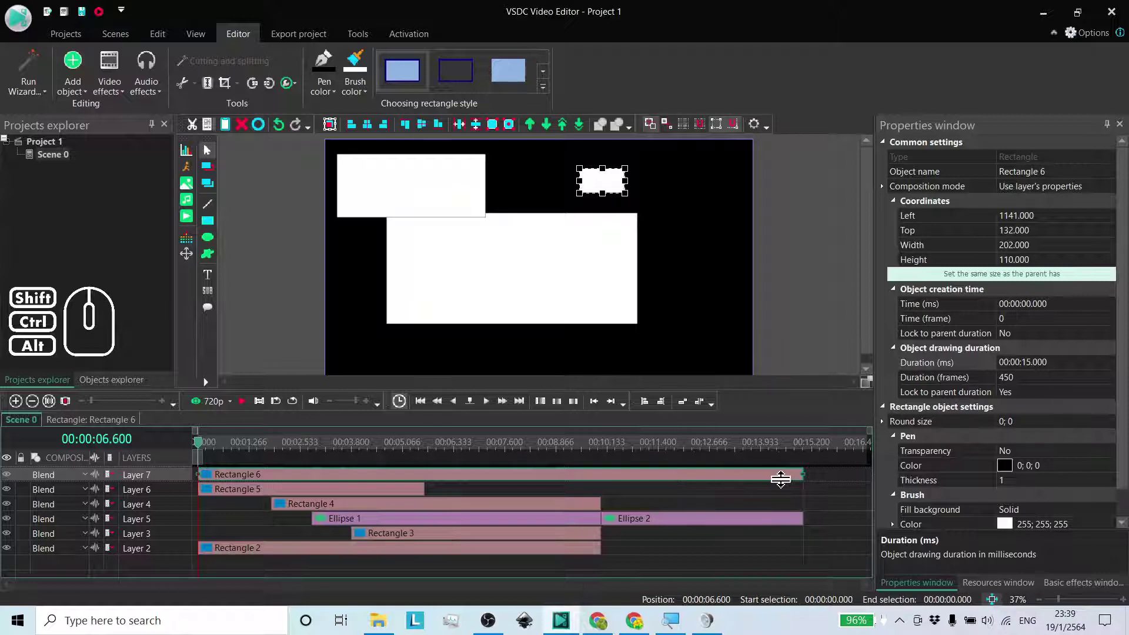
Step: Drag Ellipse 2 later to start at 00:00:12.866, then select Rectangle 6 to check its span
click(689, 528)
drag(634, 530, 687, 529)
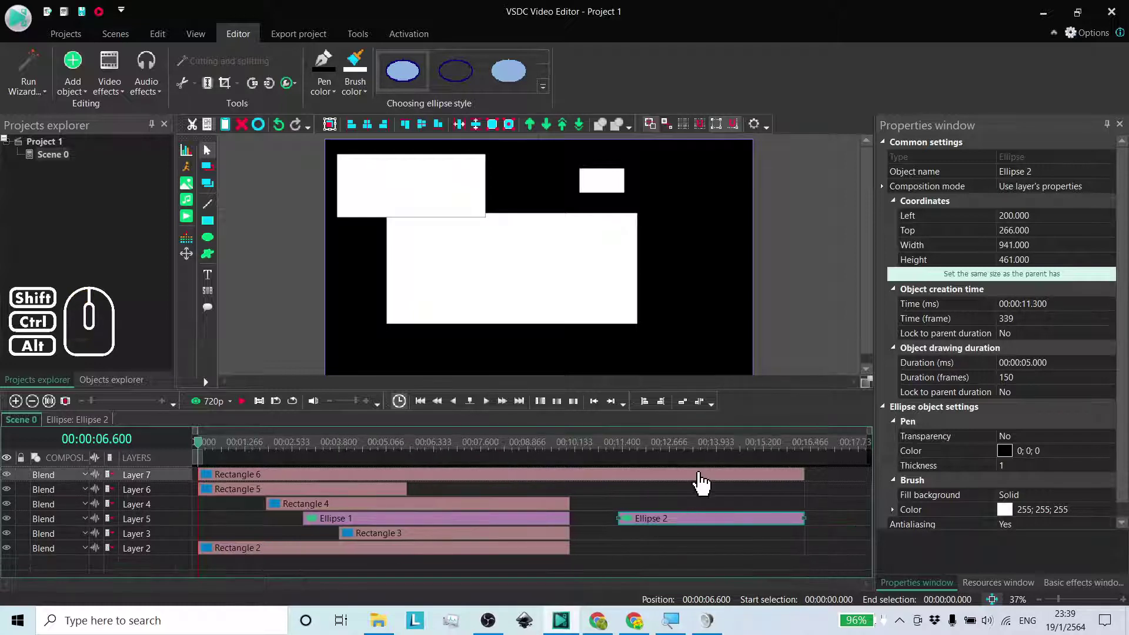
drag(656, 529, 714, 530)
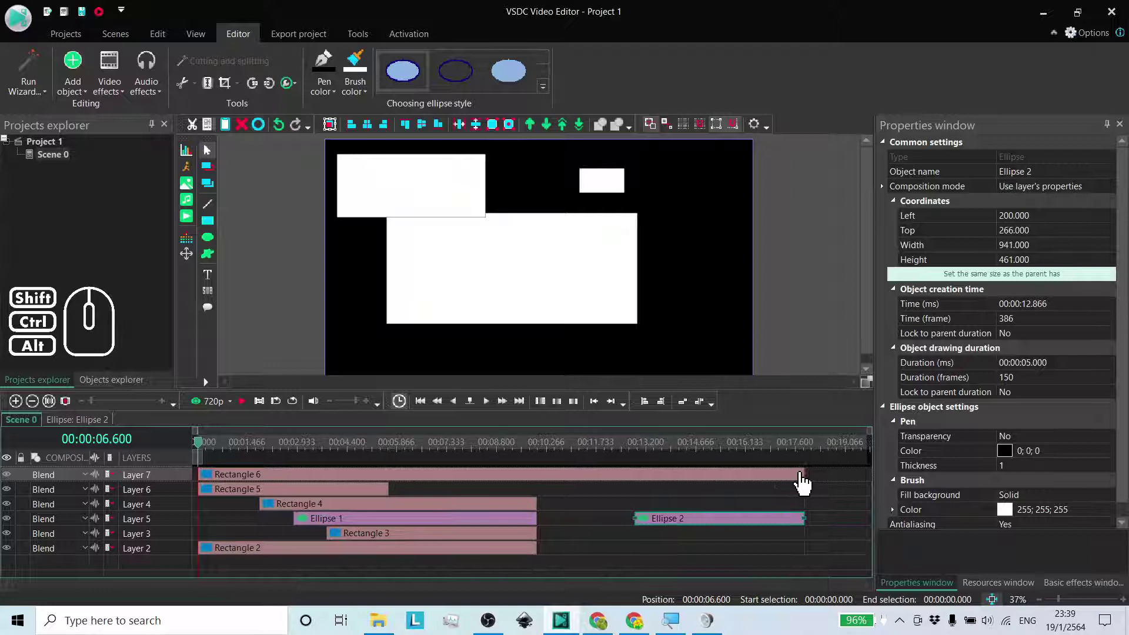
click(799, 484)
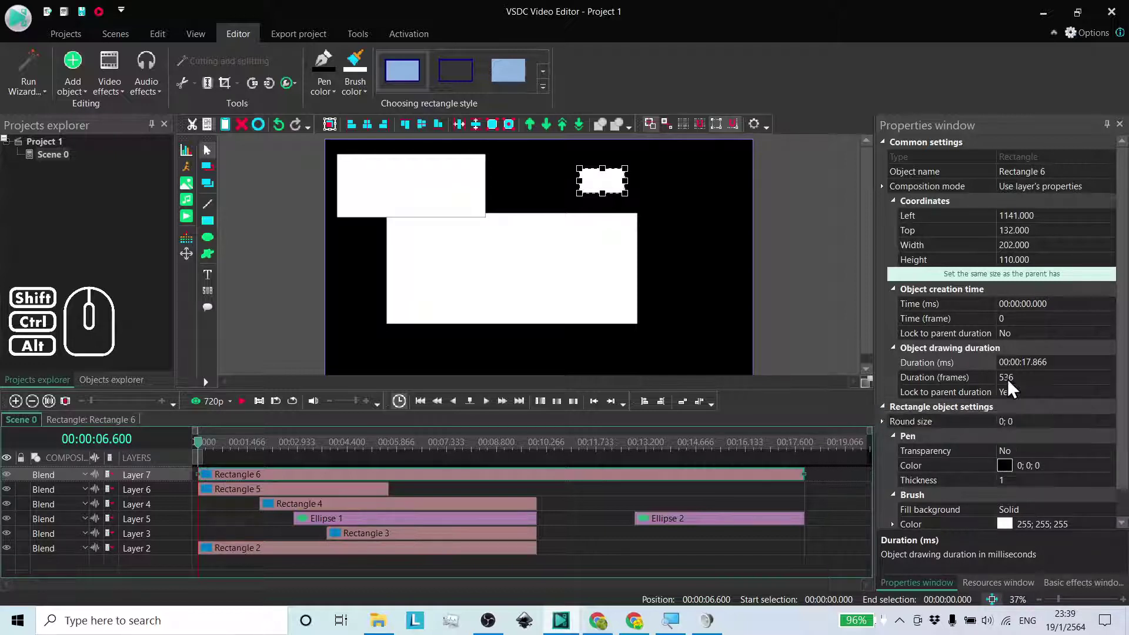
click(695, 495)
click(691, 486)
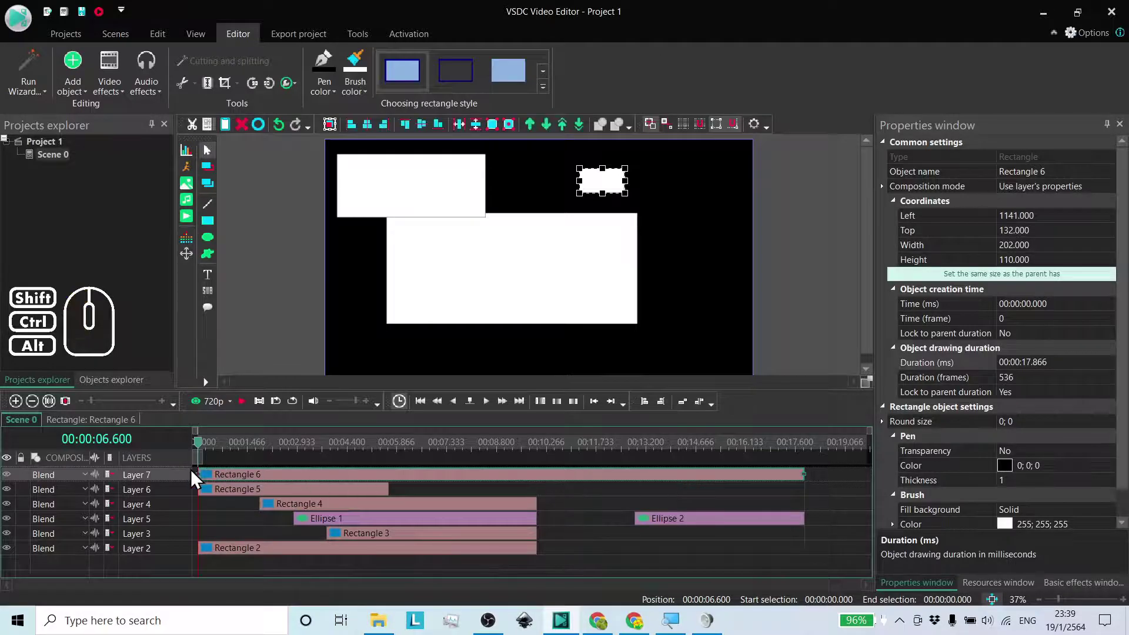
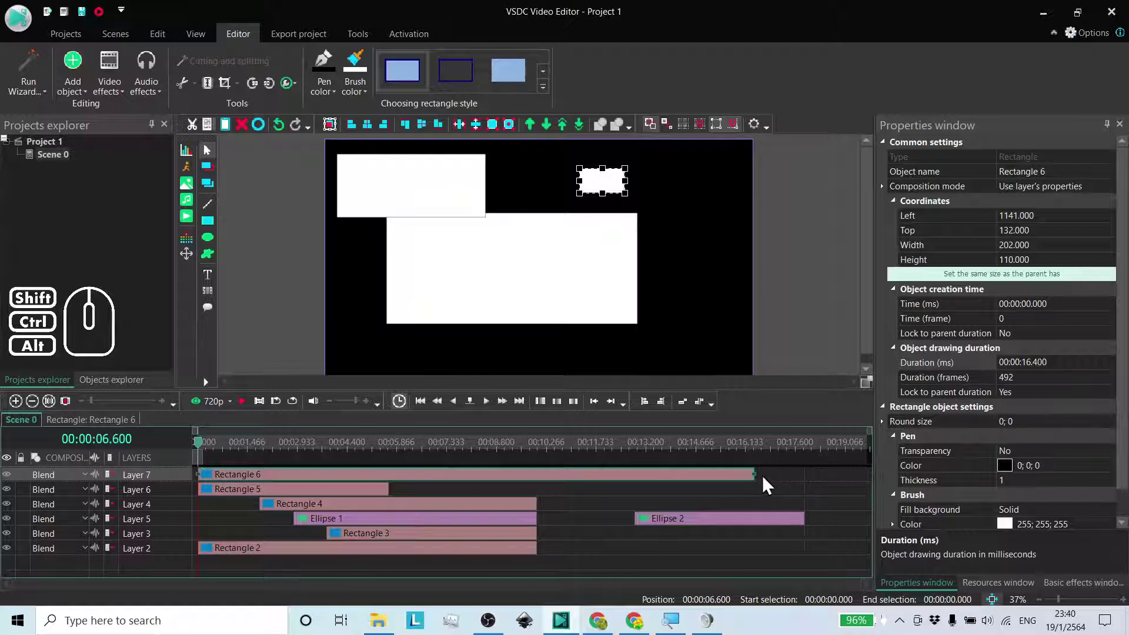
Step: Drag Ellipse 2 earlier so it starts near 11.3 s and lasts about 5.9 s
drag(787, 530, 771, 532)
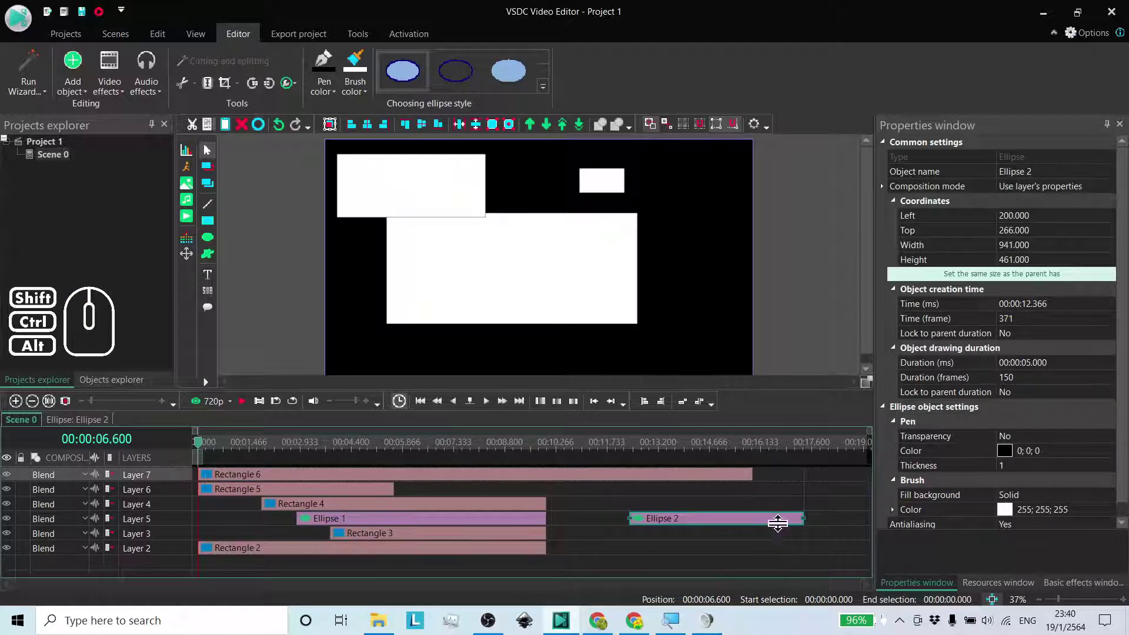
drag(784, 531, 746, 530)
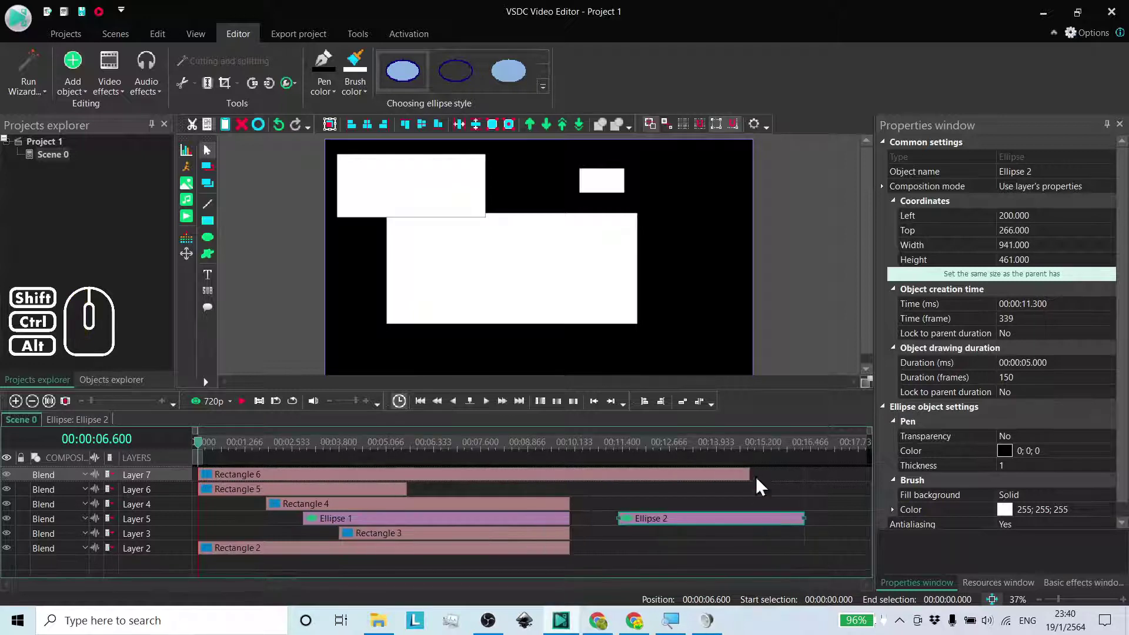
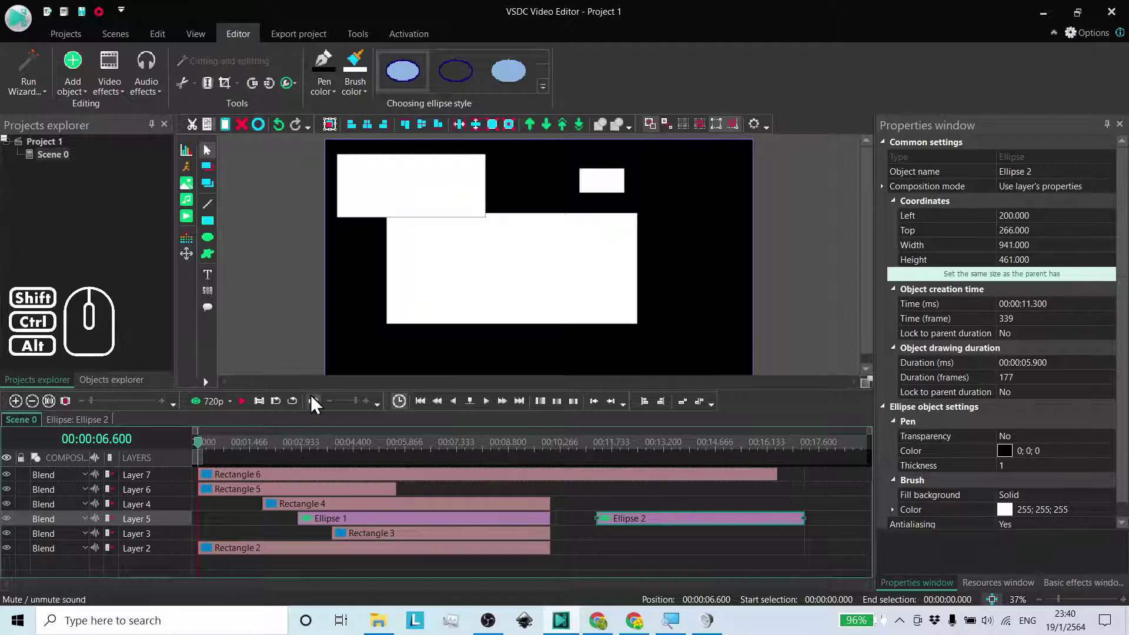
Step: Set Scene 0's duration to manual and drag its end to about 15.8 s
click(61, 161)
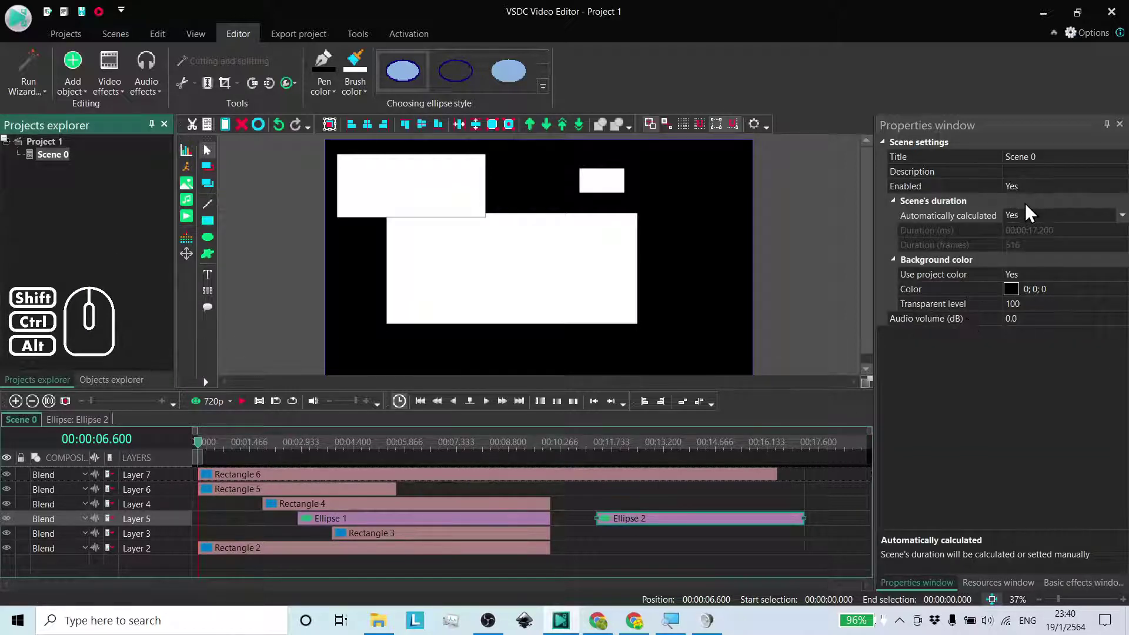
double_click(1031, 221)
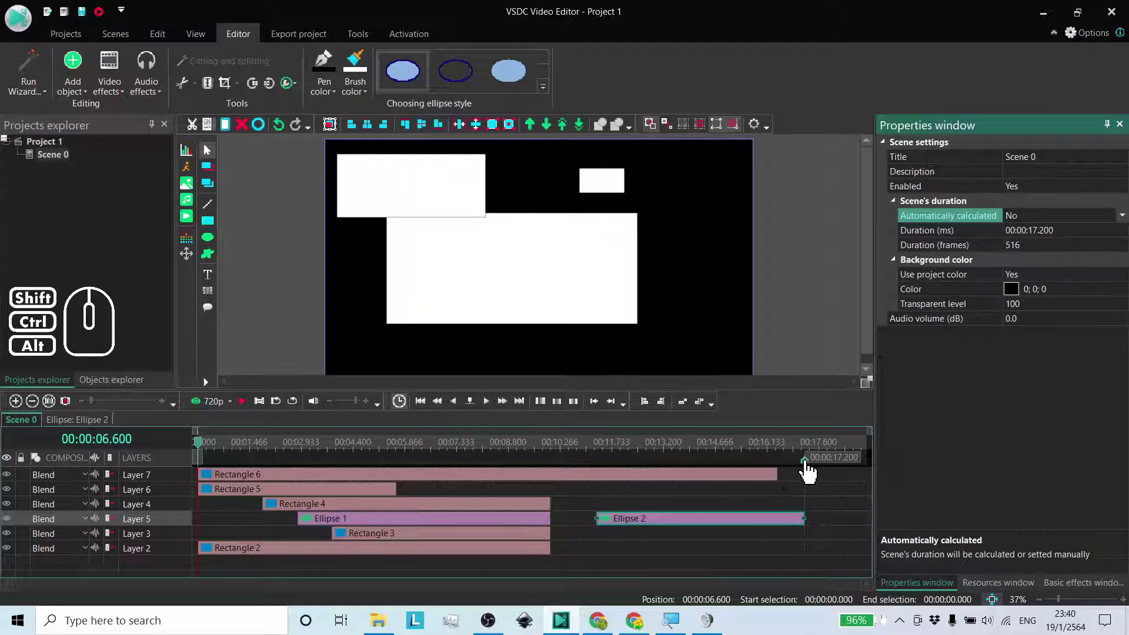
drag(808, 470, 738, 483)
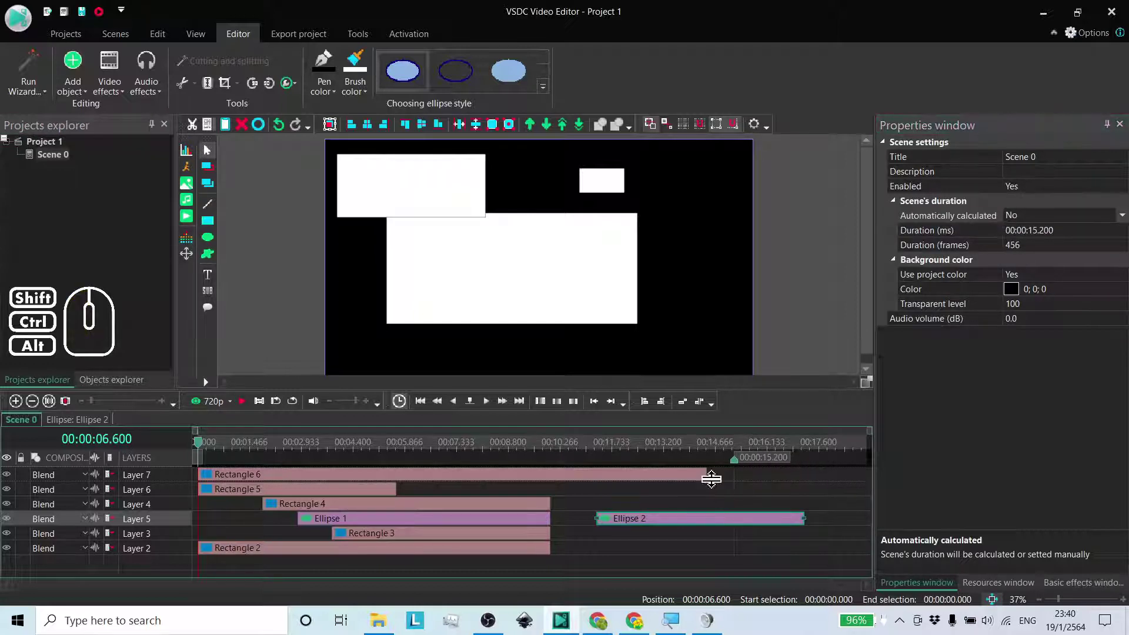
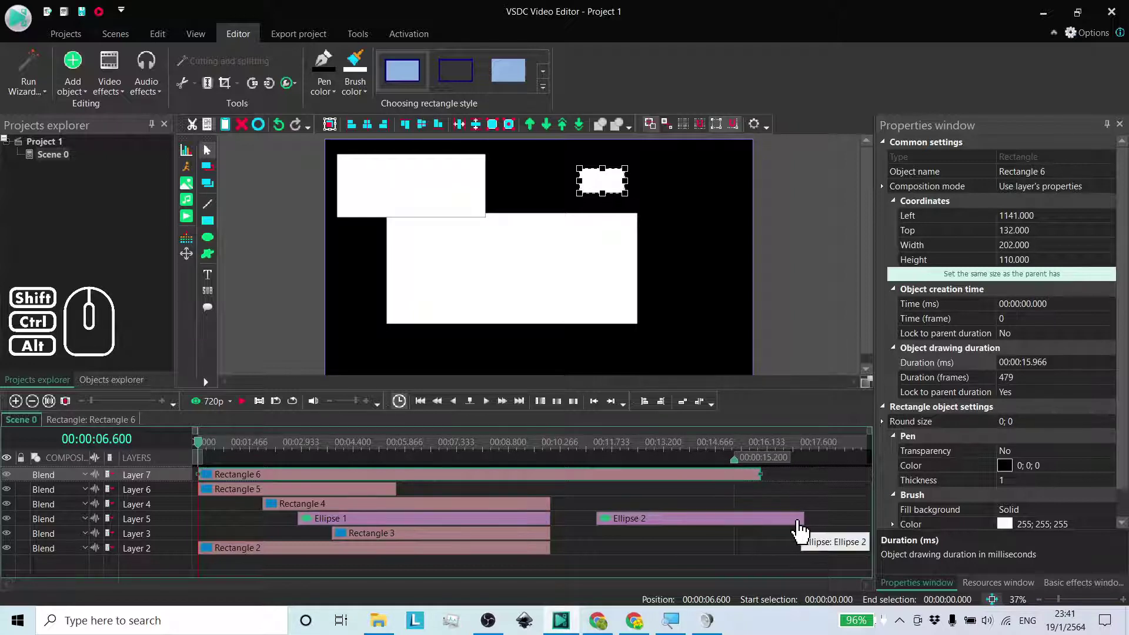
Step: Drag Rectangle 6's end so it lasts about 7.6 seconds
drag(738, 471, 774, 473)
drag(774, 472, 691, 473)
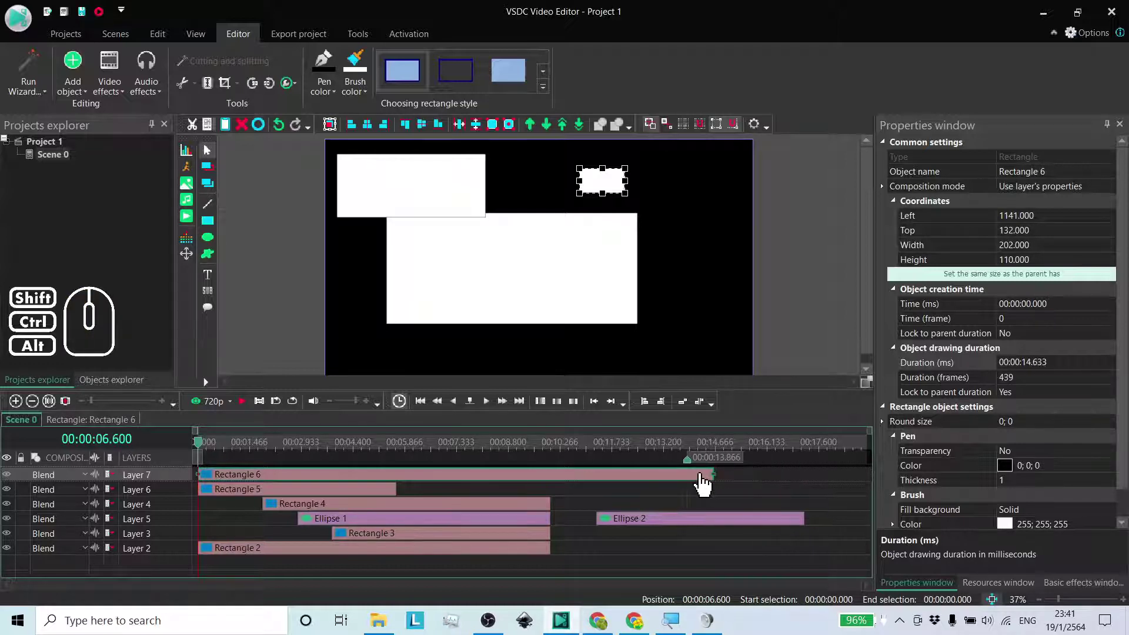
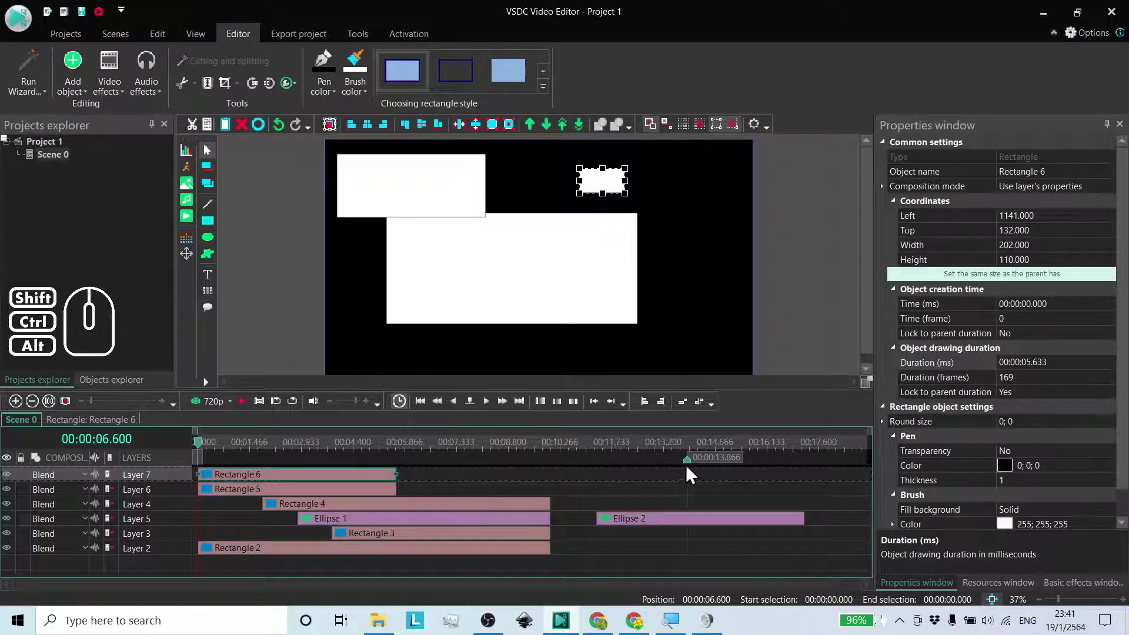
drag(690, 470, 759, 467)
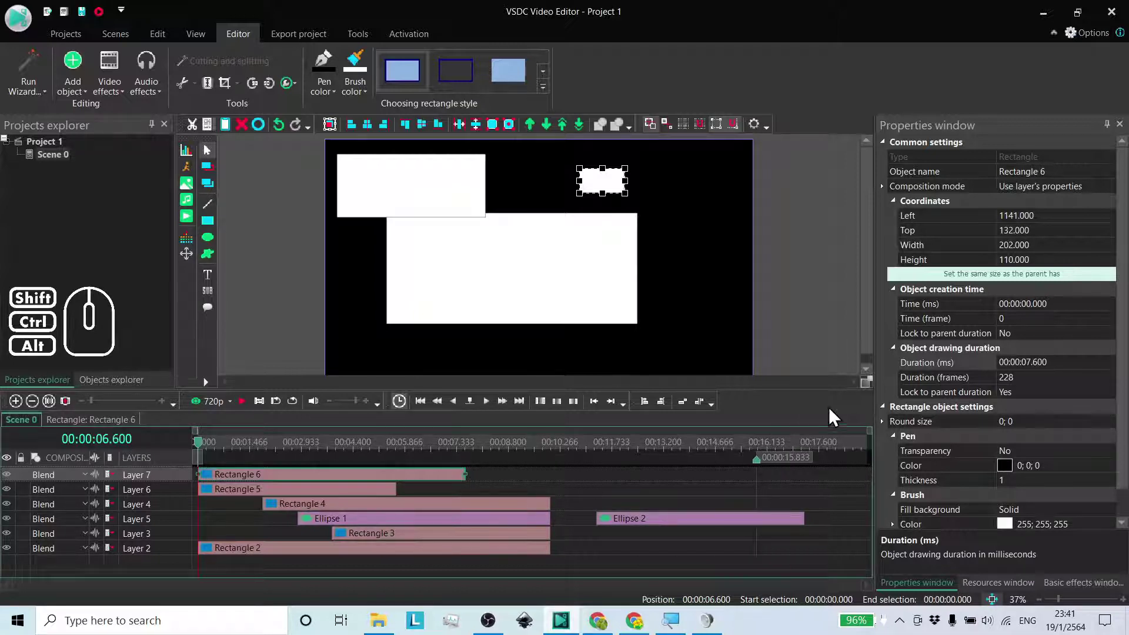
Step: Probe timeline positions and dismiss a briefly opened position settings dialog
double_click(1027, 400)
click(506, 492)
click(552, 484)
click(506, 485)
click(457, 489)
click(421, 326)
click(363, 305)
click(215, 225)
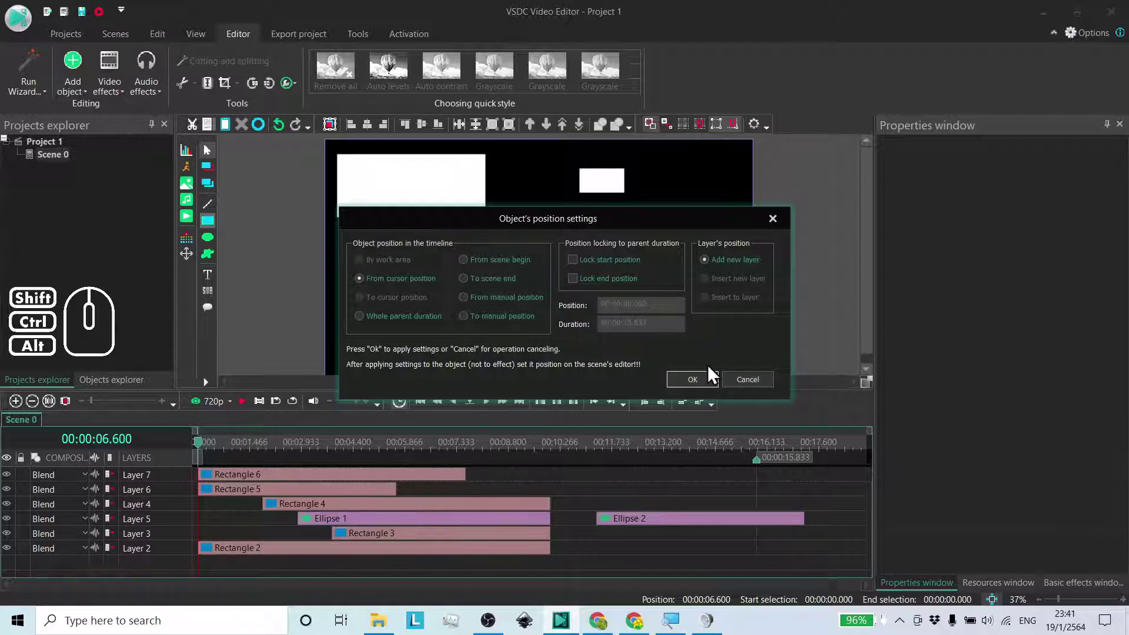
click(755, 387)
Step: With the playhead at 7.8 s, set a new rectangle From scene begin lasting 00:00:03.000 and confirm
click(499, 452)
click(429, 458)
click(532, 457)
click(500, 454)
click(478, 454)
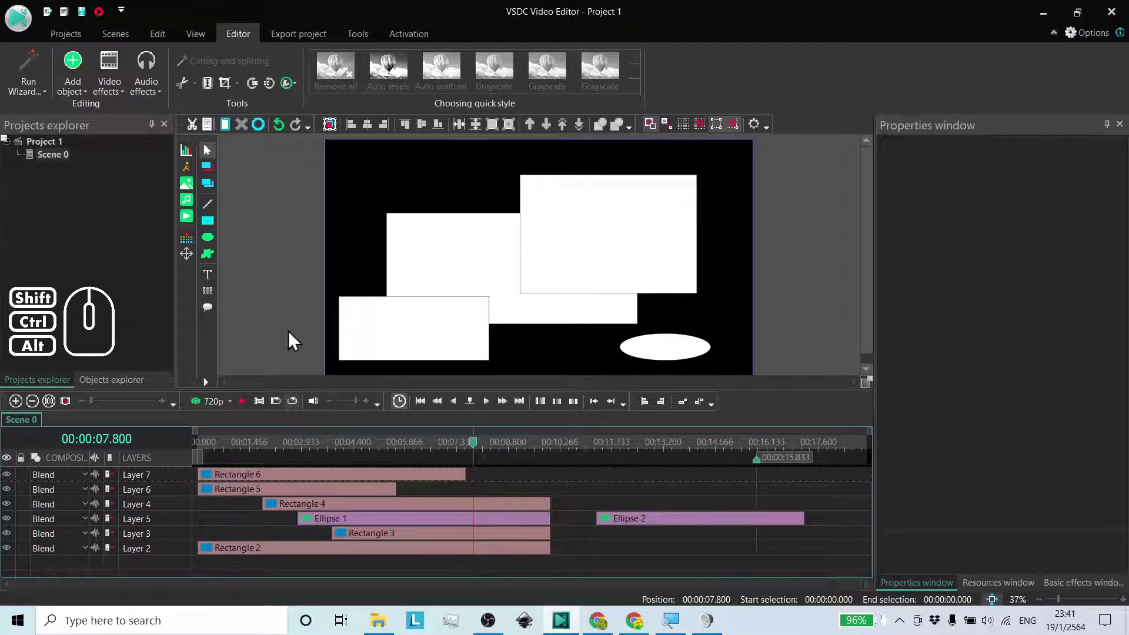
click(218, 230)
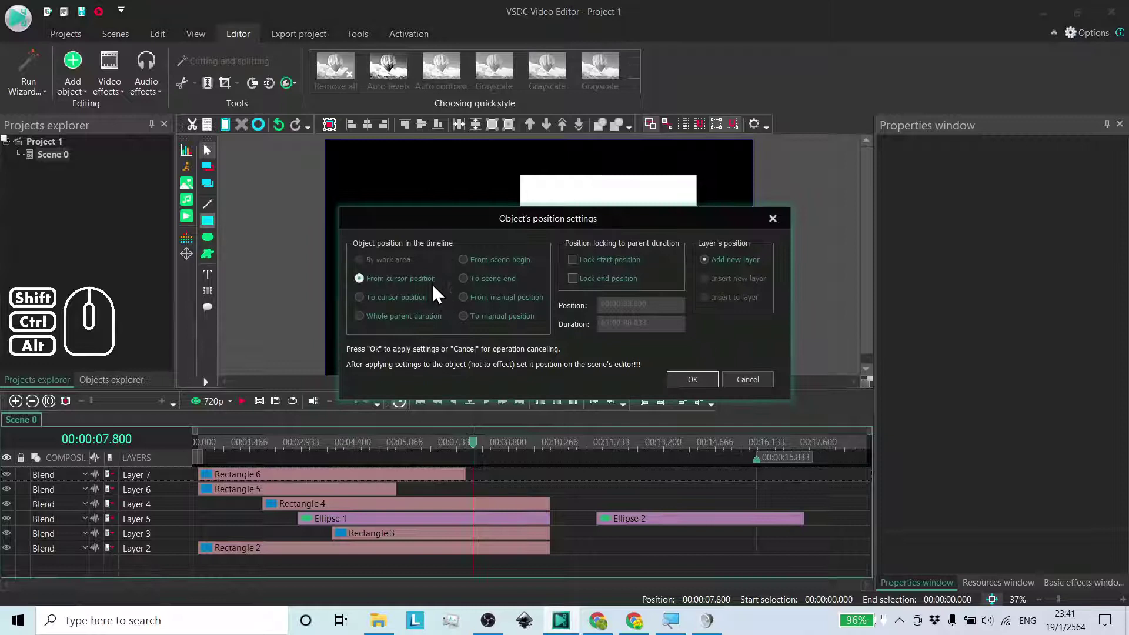
click(482, 268)
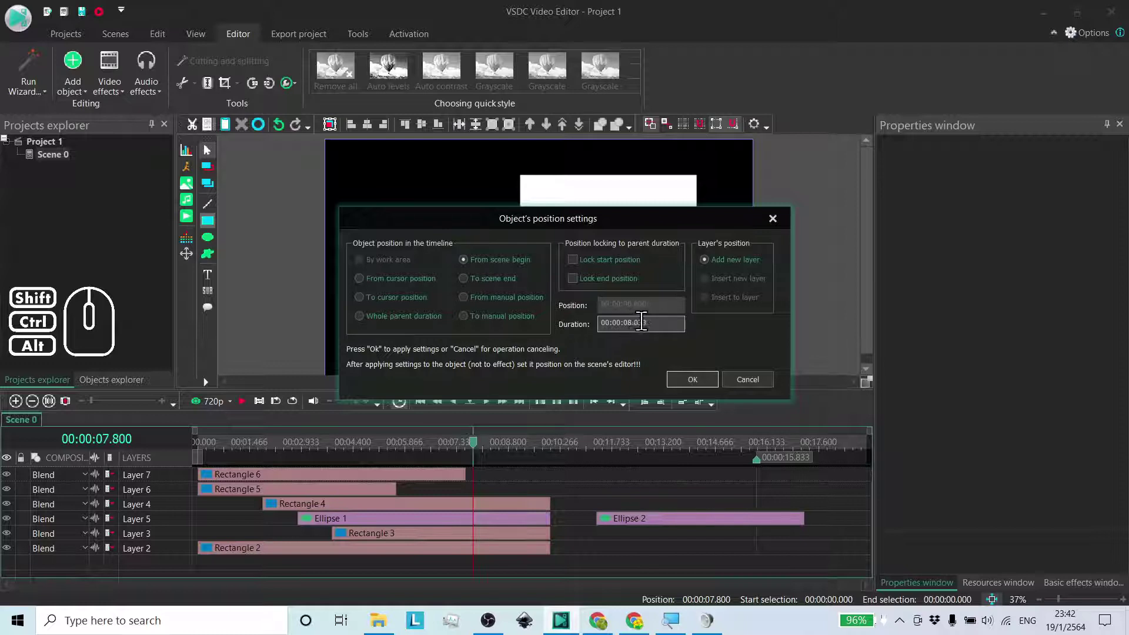
click(477, 267)
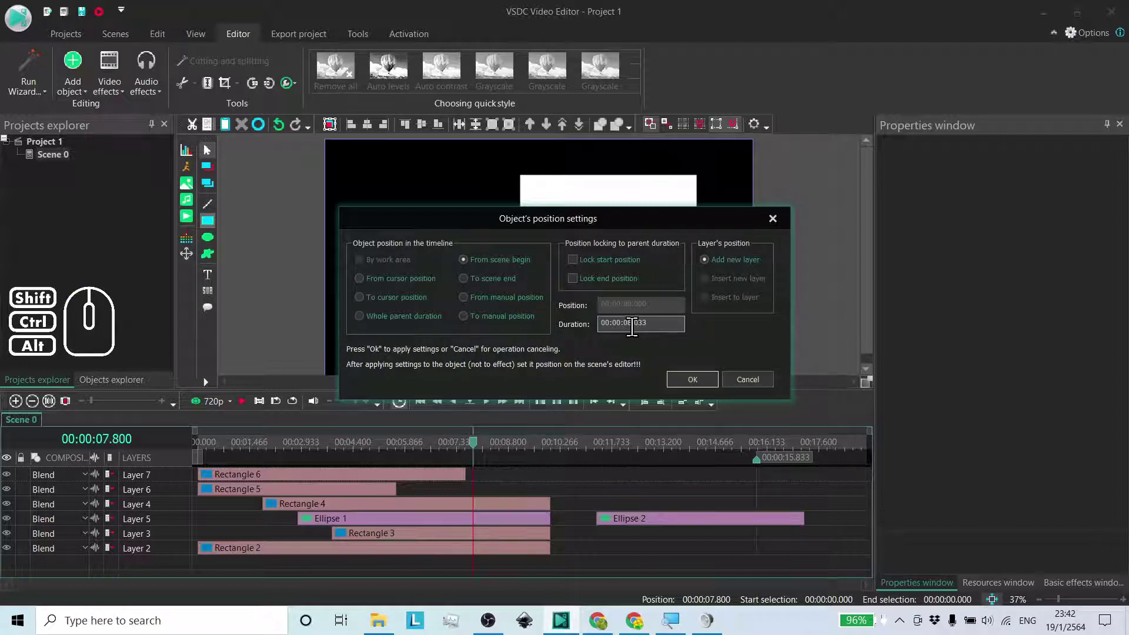
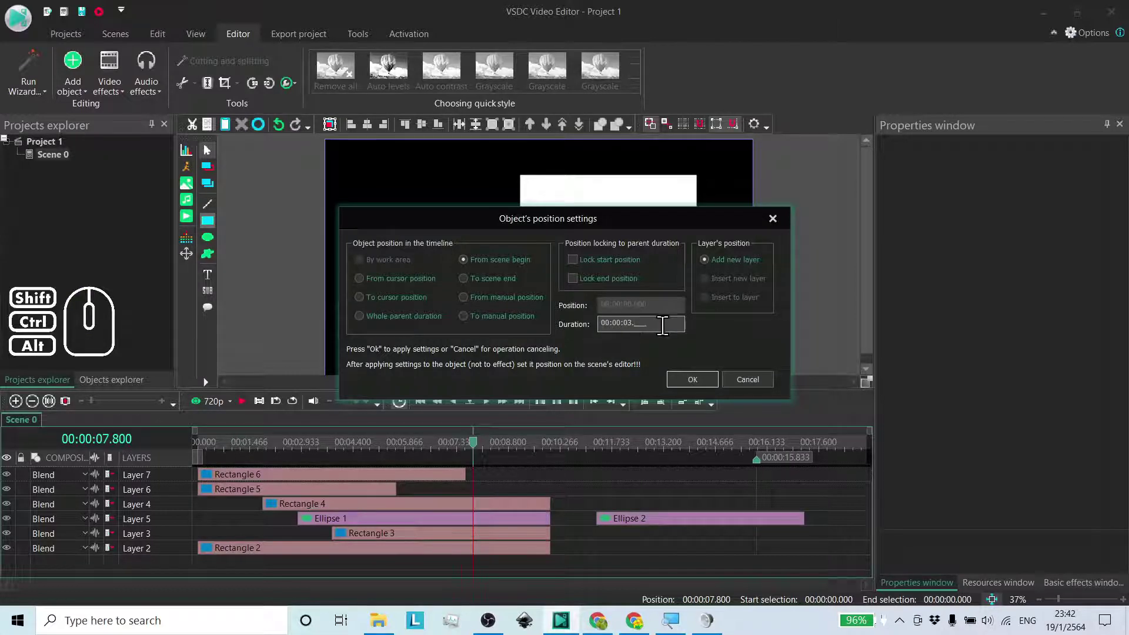
click(702, 384)
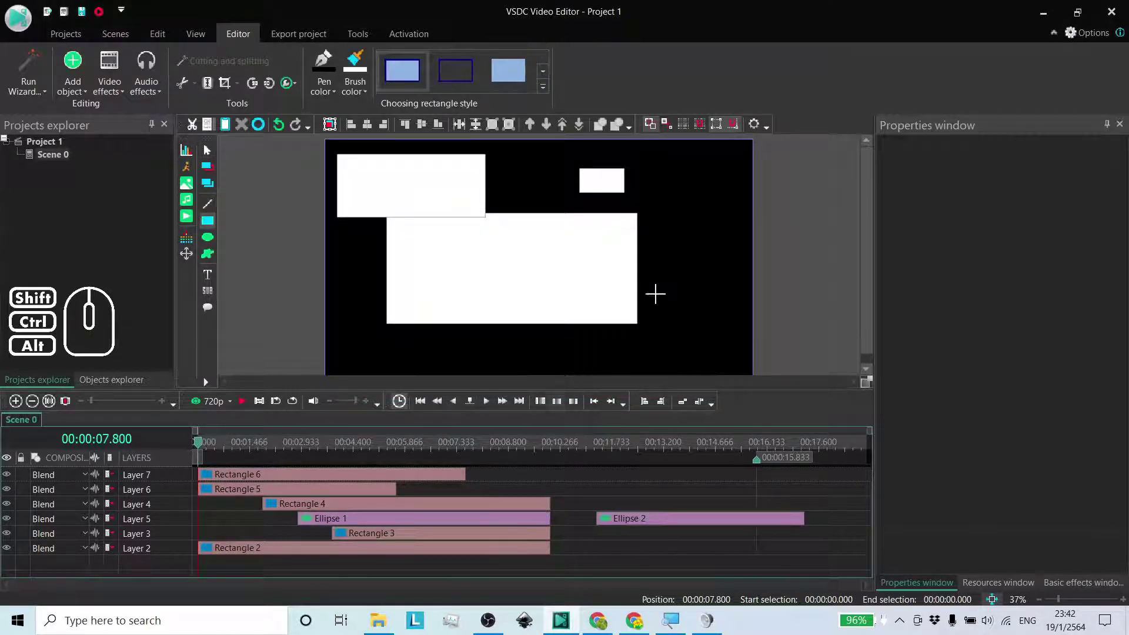
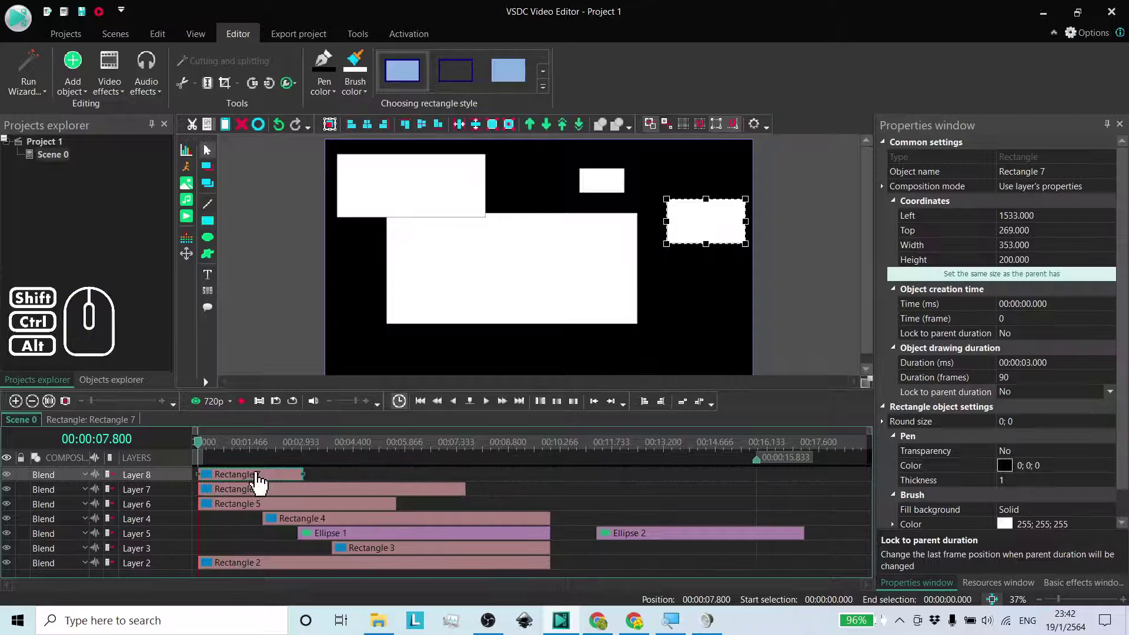
Step: Set the next rectangle To scene end, locked, on a new layer with 3-second duration, and confirm
click(283, 485)
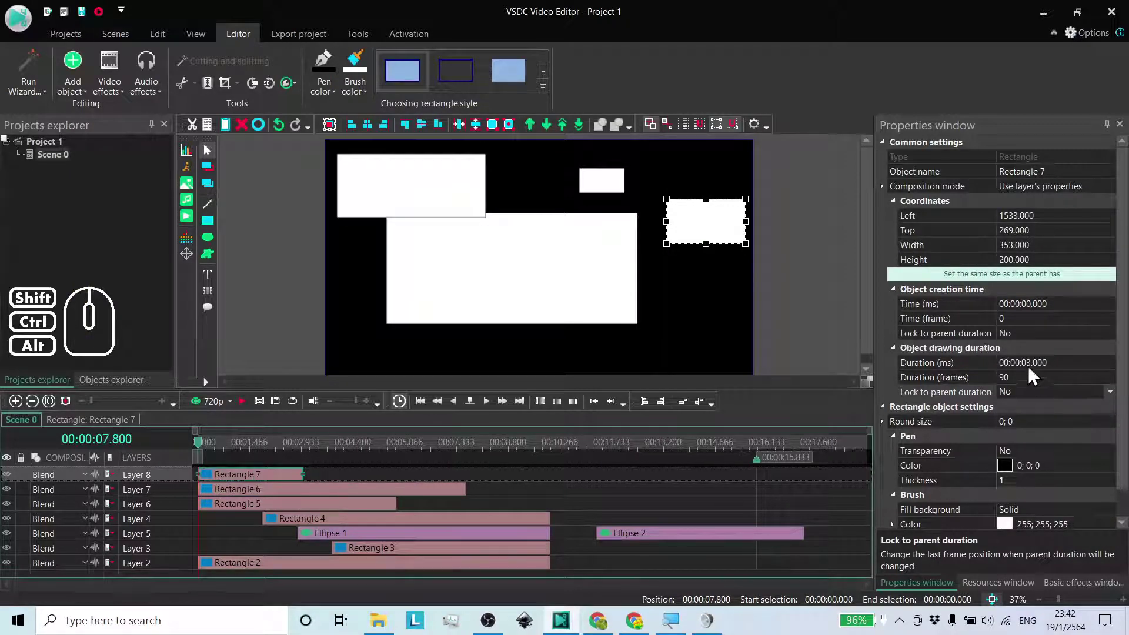
click(479, 454)
click(215, 231)
click(484, 285)
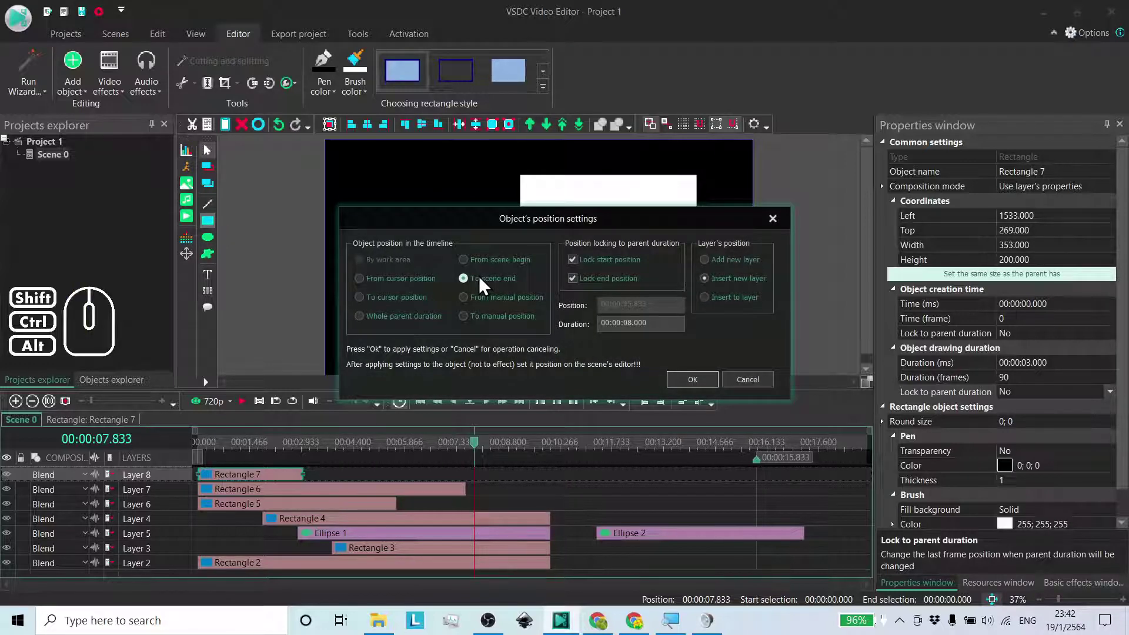
click(483, 269)
click(481, 286)
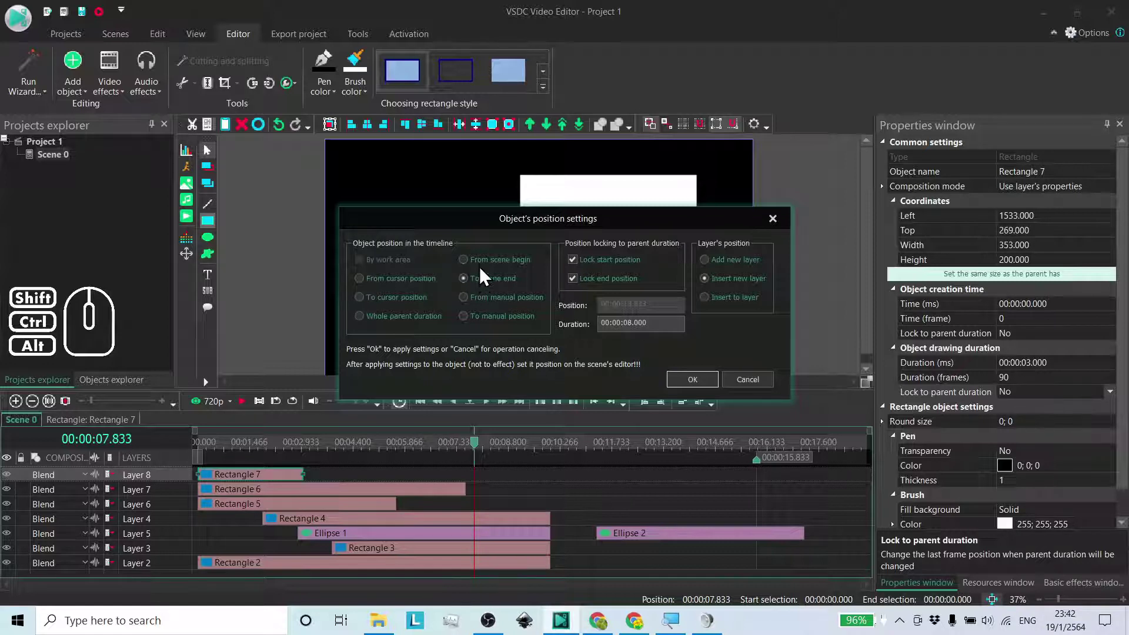
click(510, 288)
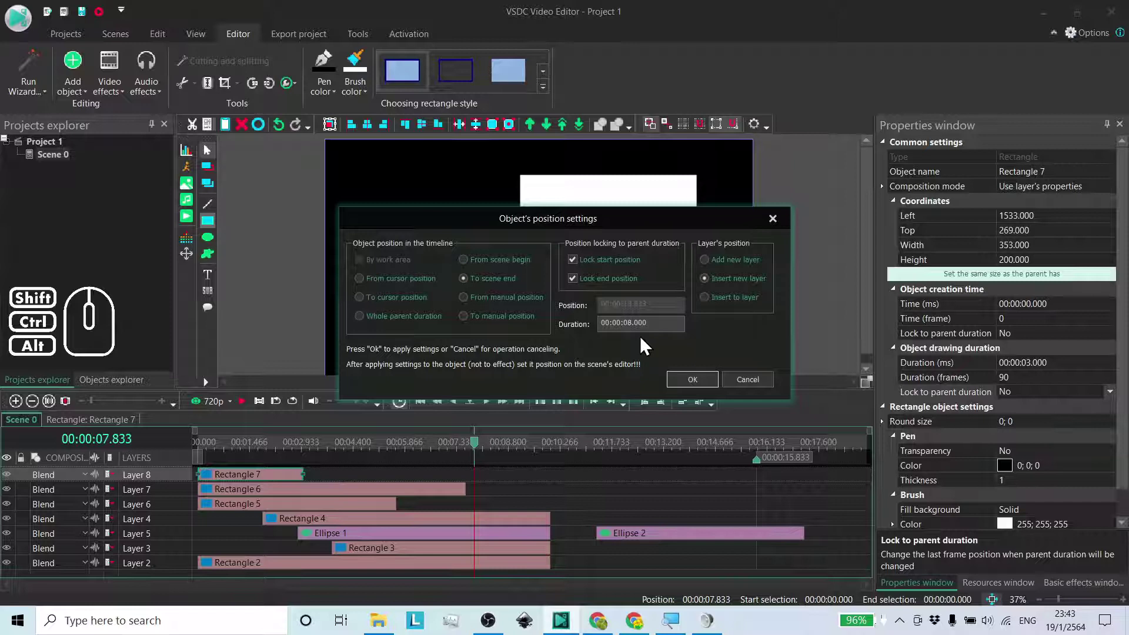
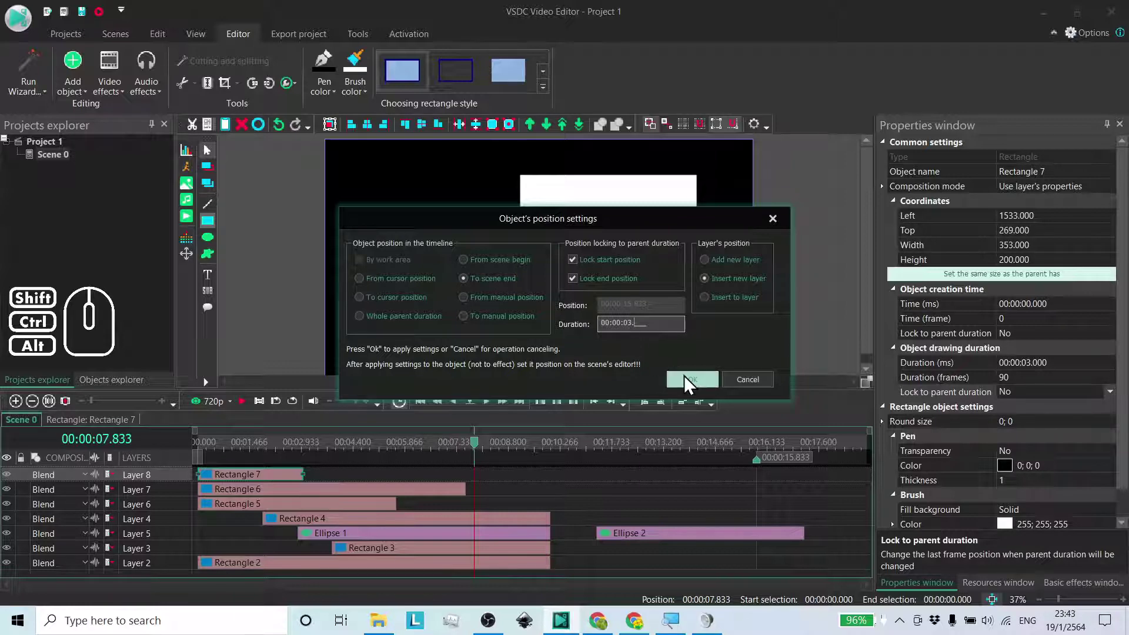
click(690, 381)
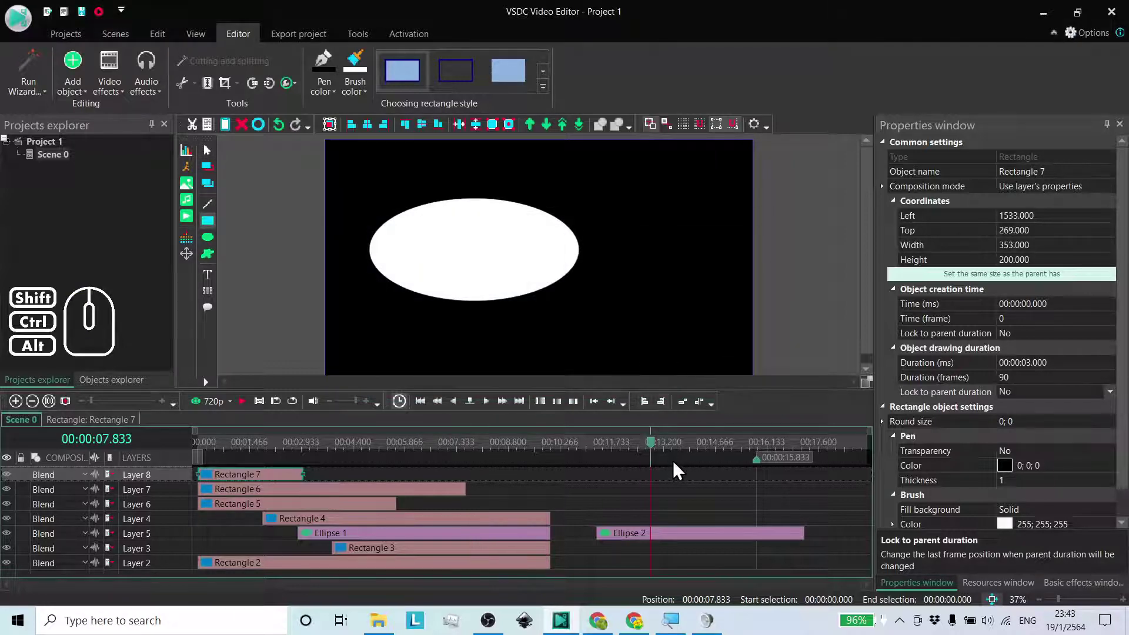
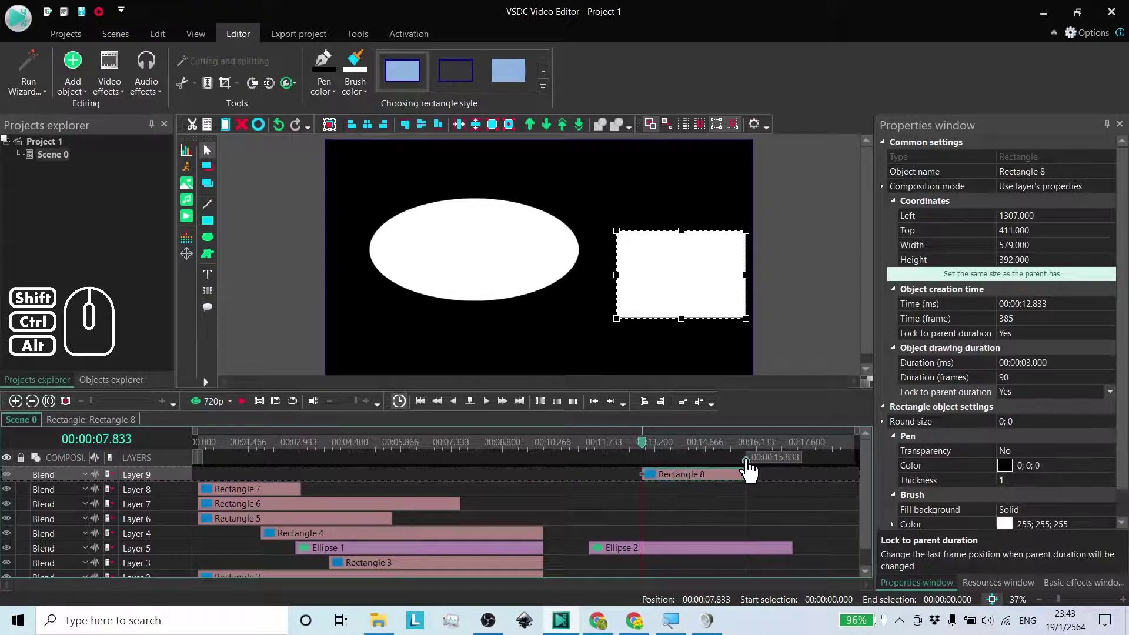
Step: Drag Rectangle 8's clip on Layer 9 so it starts at 13.566 s
drag(750, 471, 795, 473)
drag(794, 470, 659, 483)
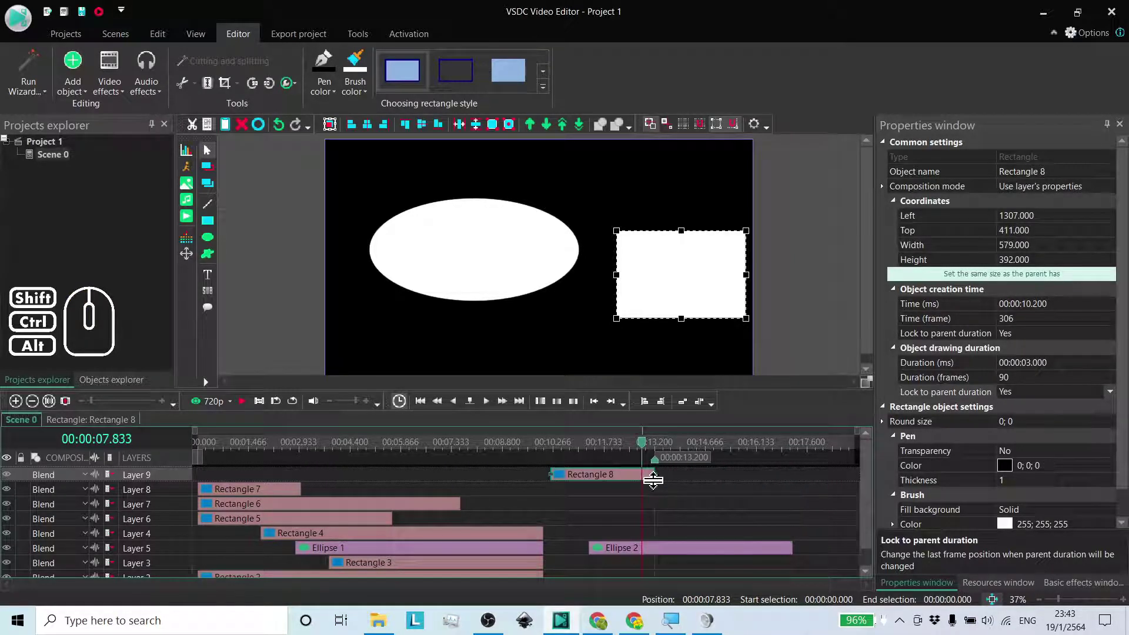
drag(658, 469, 774, 470)
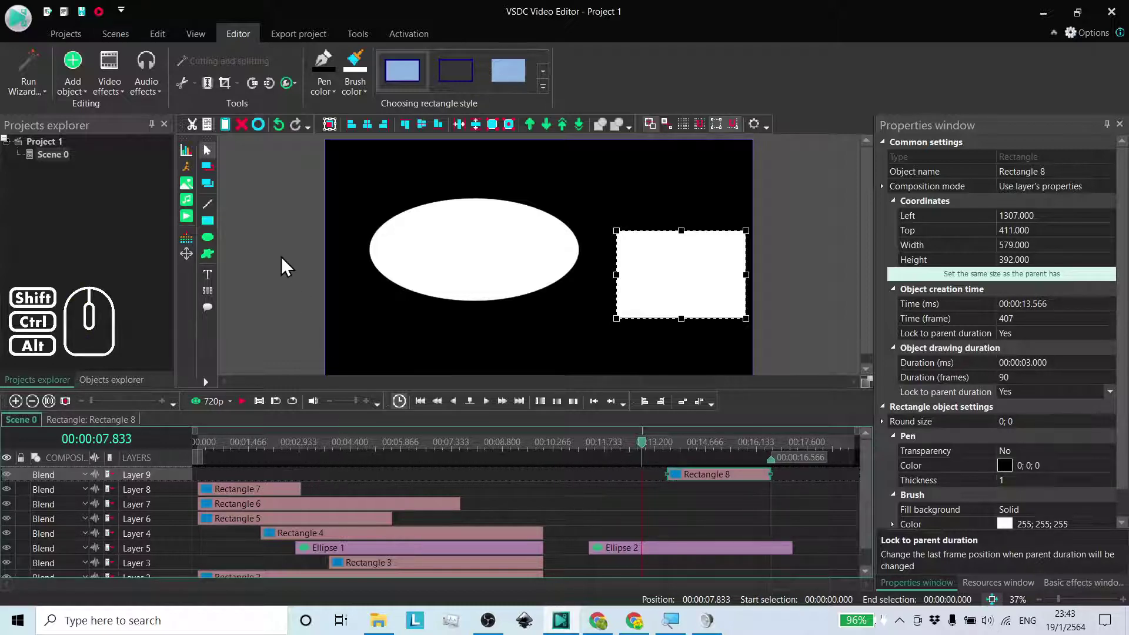
Step: Start a new rectangle and choose From manual position in its timing settings
click(214, 227)
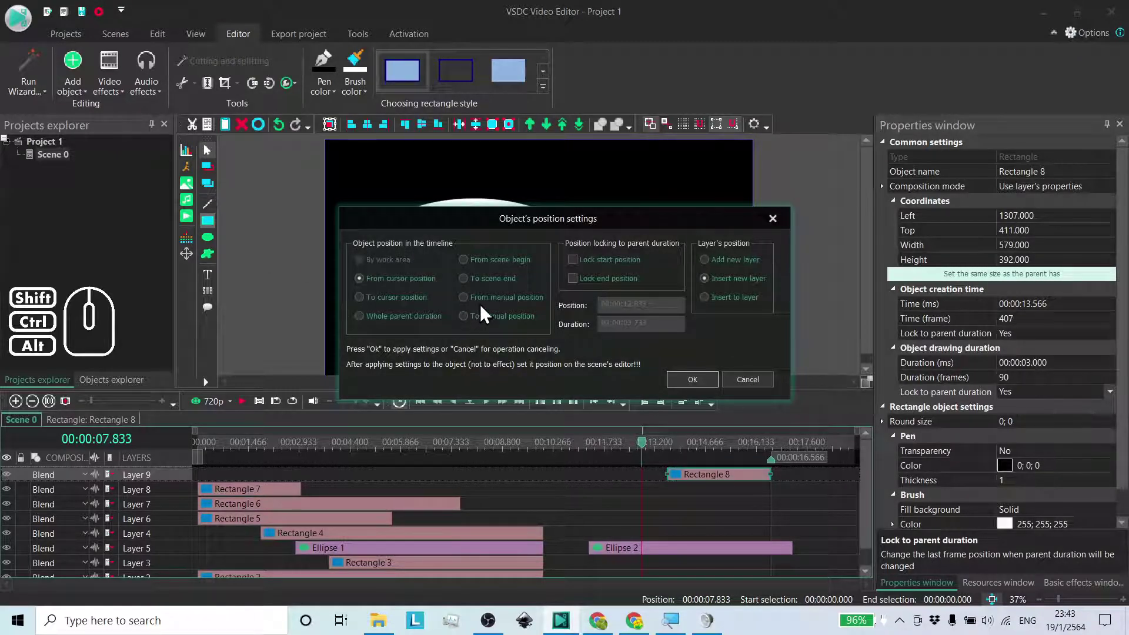
drag(528, 229, 513, 190)
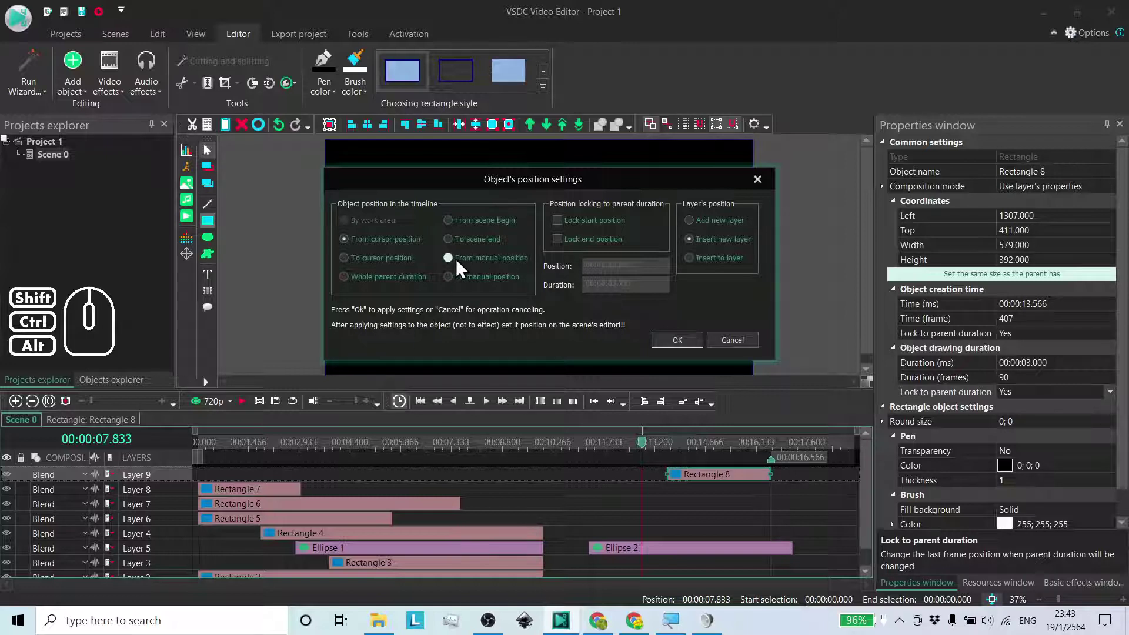
click(460, 267)
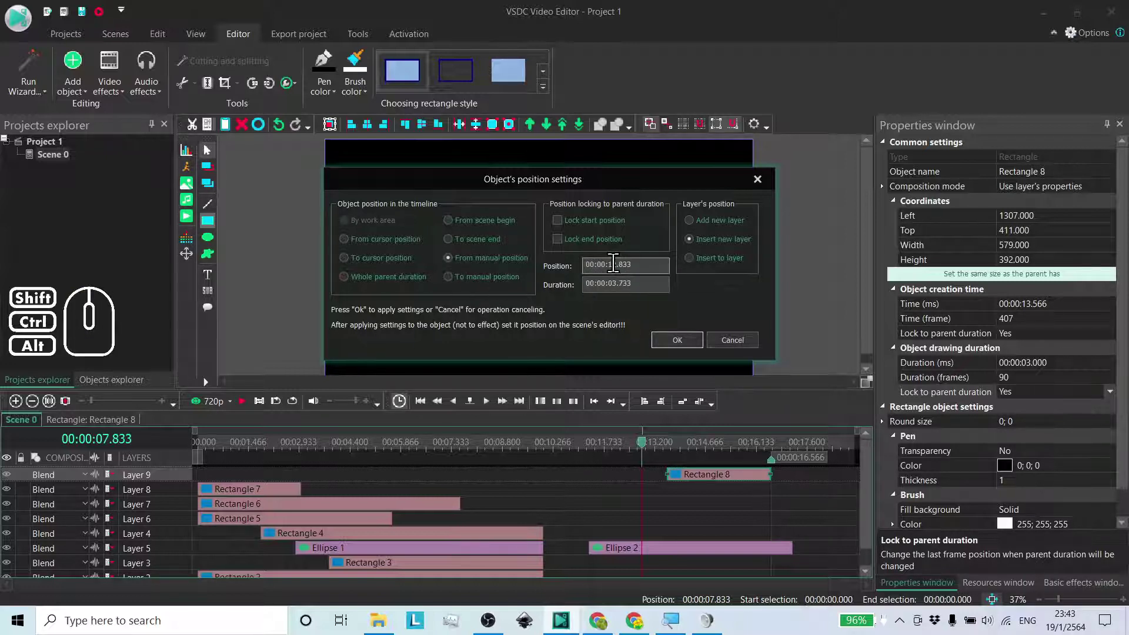
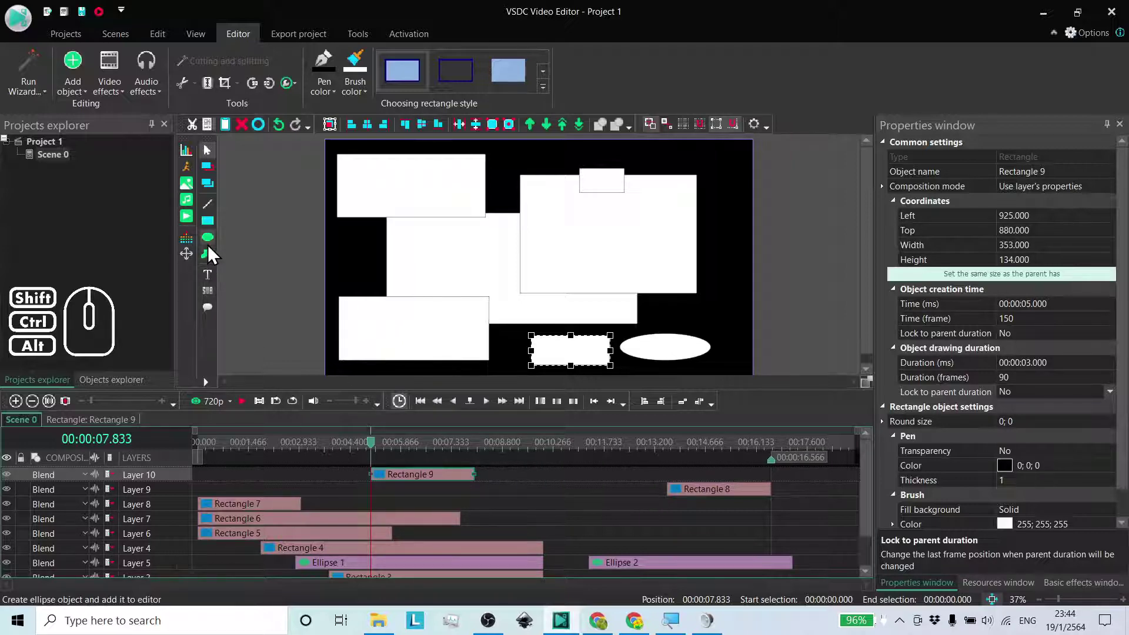
Step: Add an ellipse ending at manual position 00:00:05.000 with 3-second duration, confirmed with OK
click(212, 244)
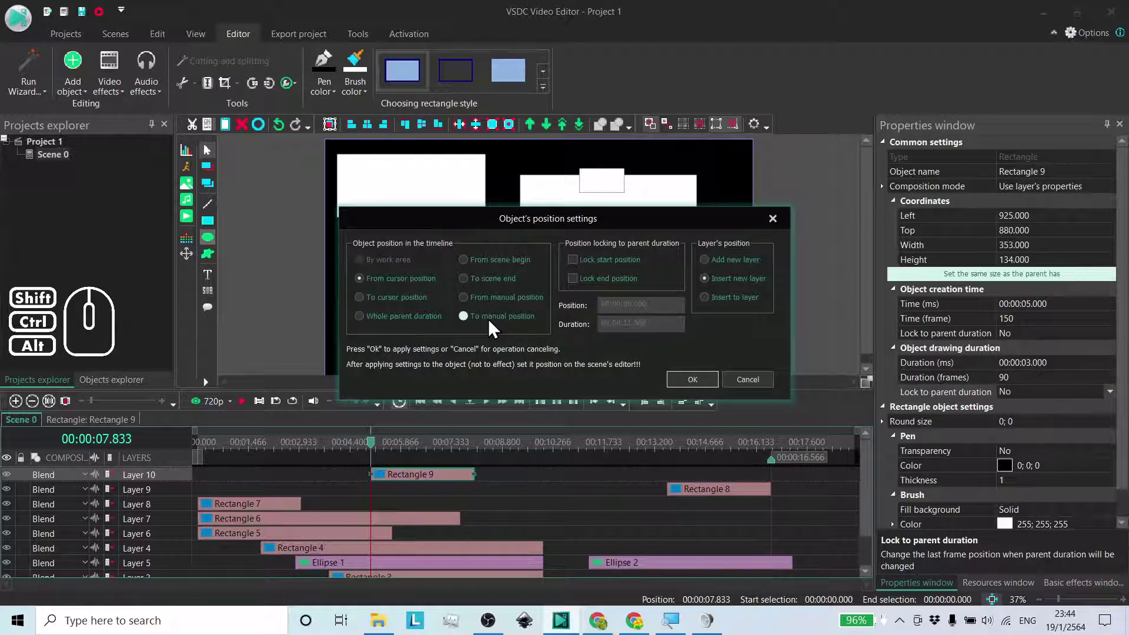
click(495, 325)
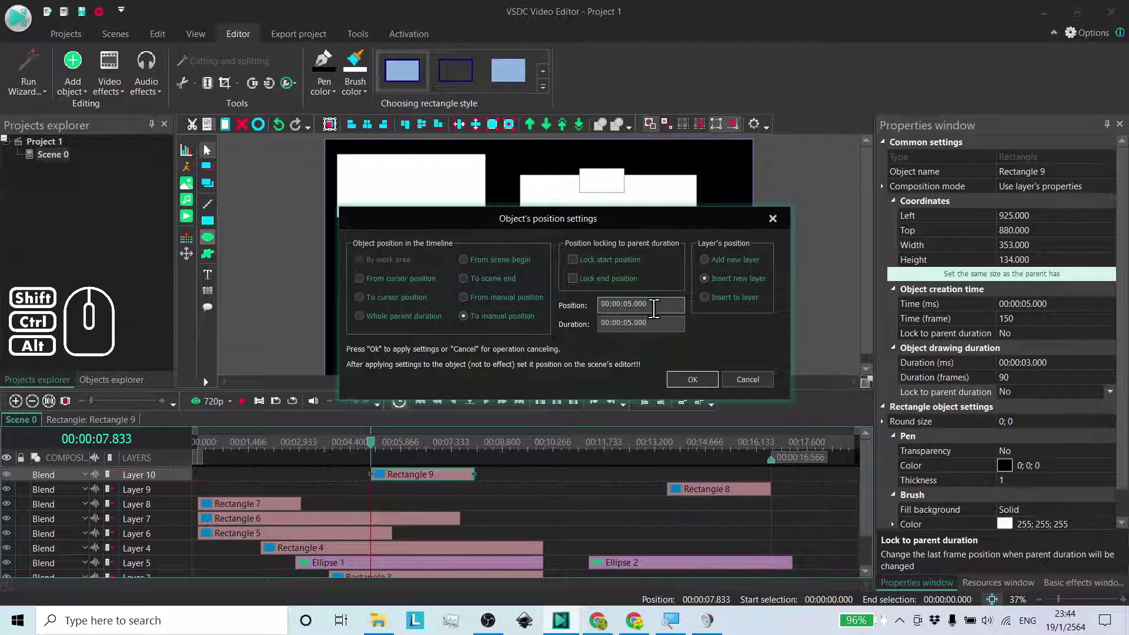
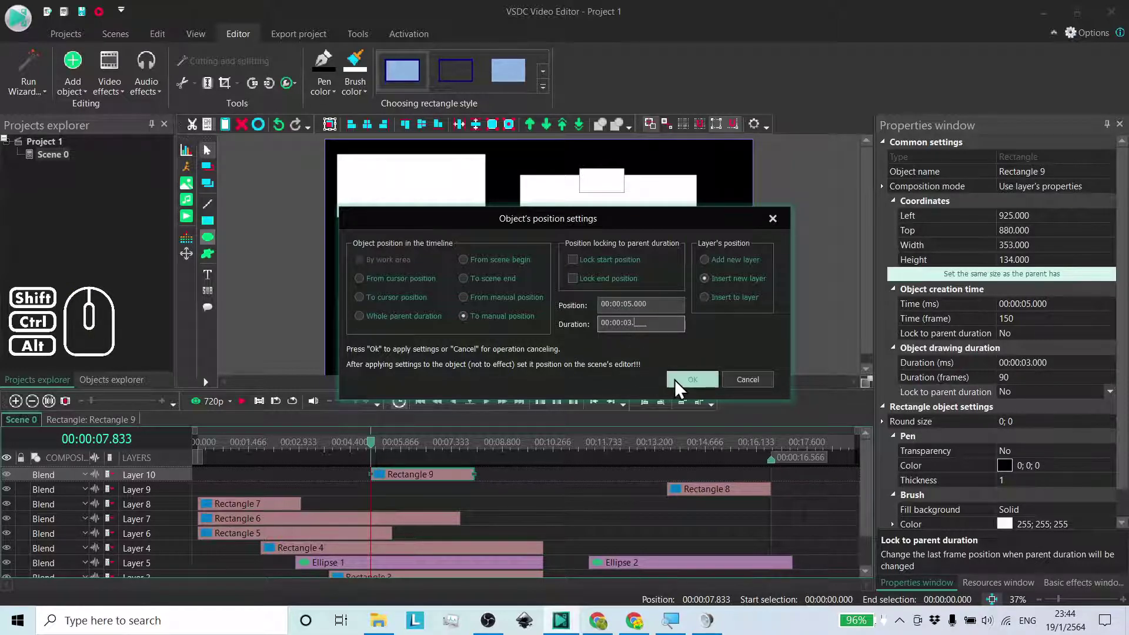
click(695, 386)
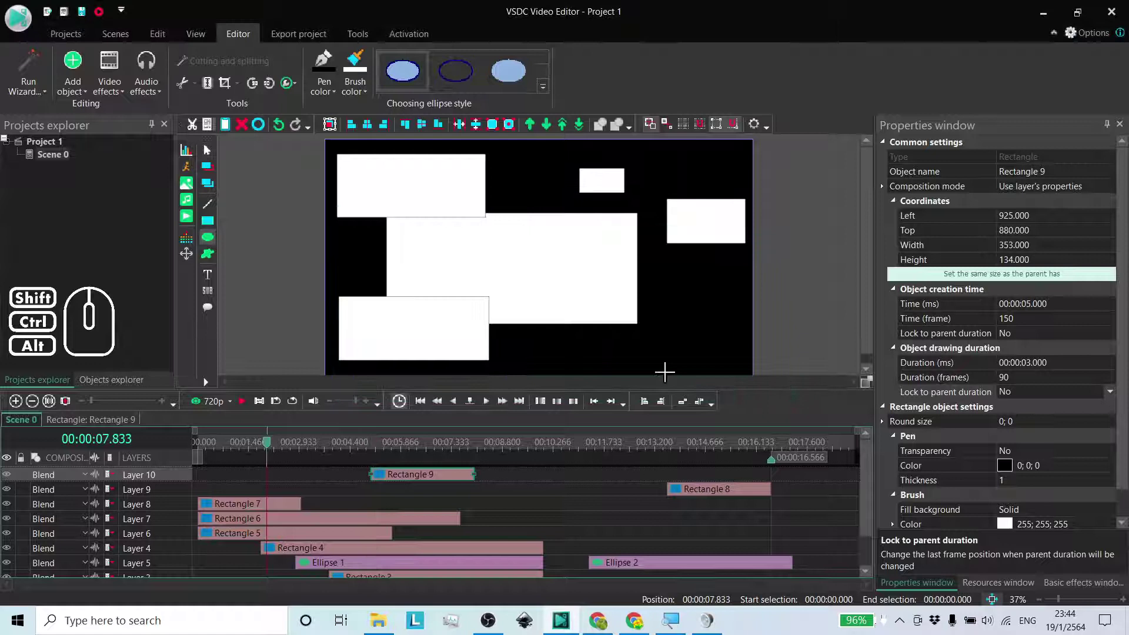
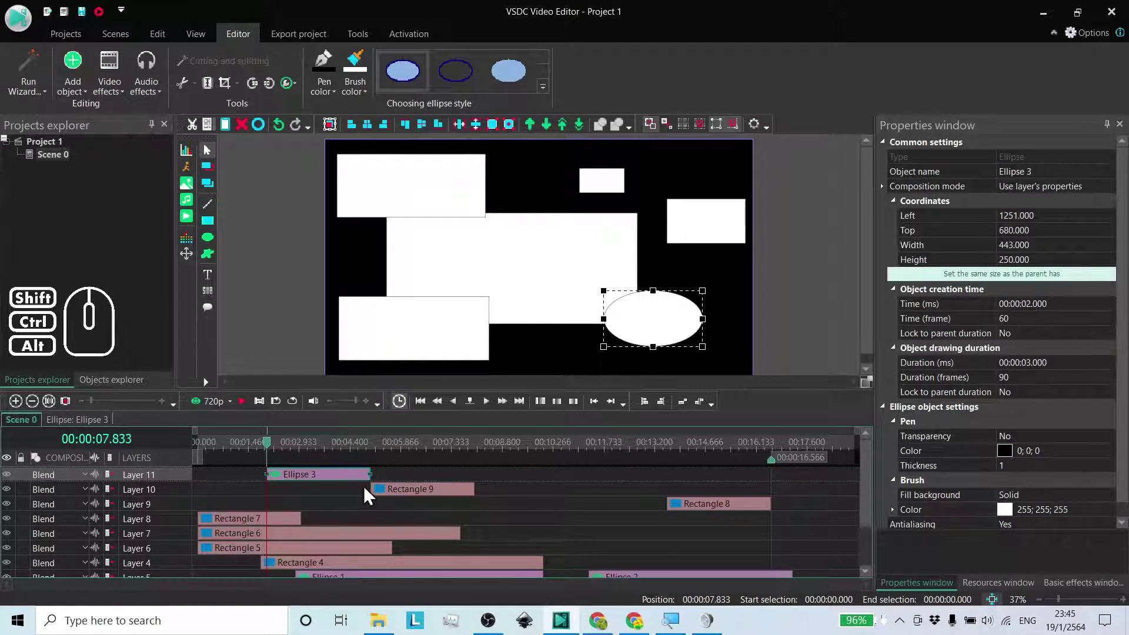
Step: Review manual position options for a new shape, then cancel without changes
click(212, 224)
click(478, 325)
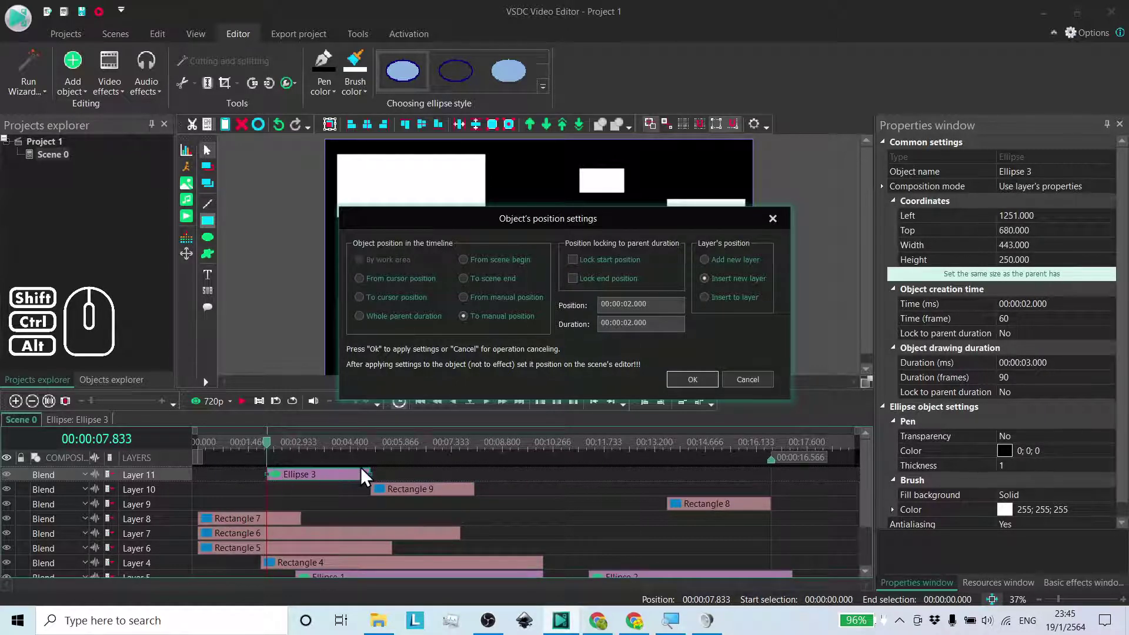
click(744, 385)
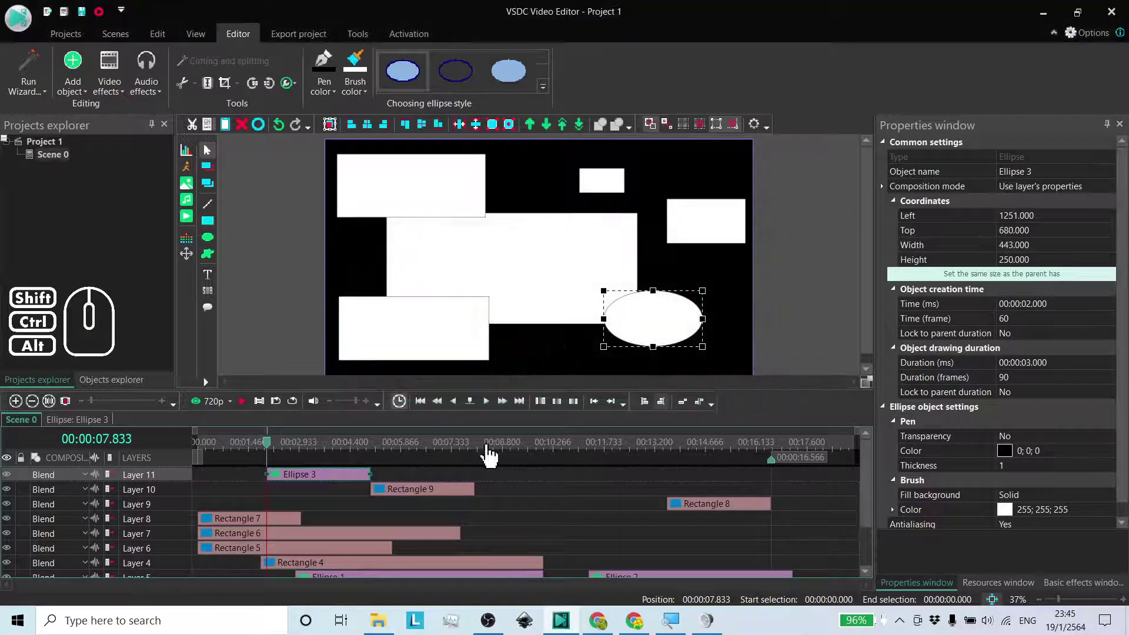
Step: Move the playhead to the end of the Ellipse 3 clip via its context menu
click(321, 488)
right_click(321, 489)
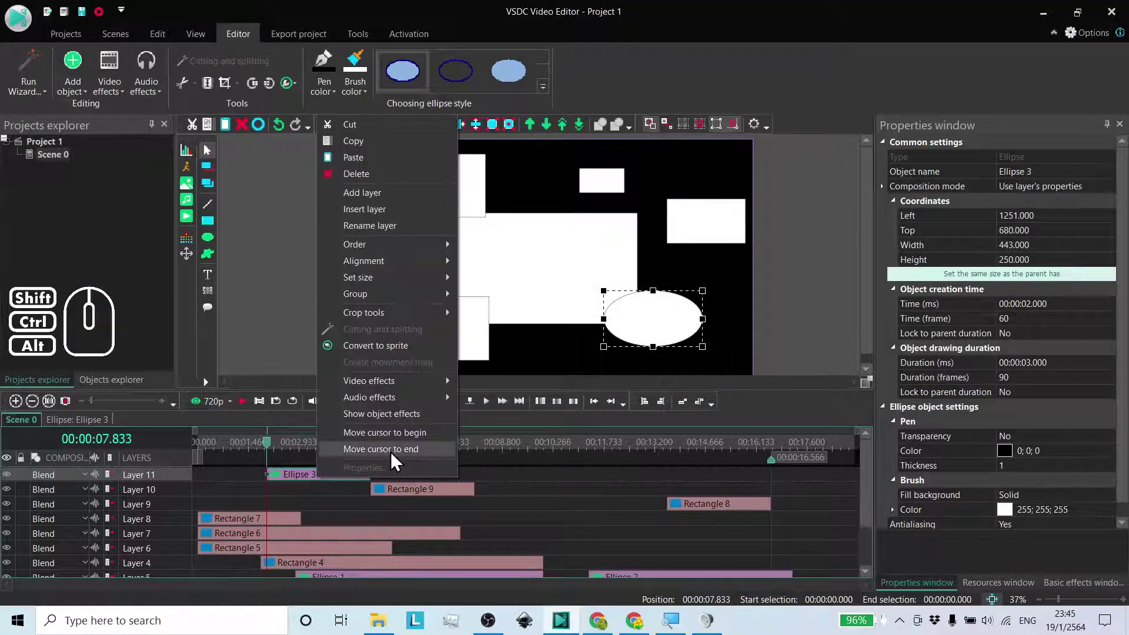
click(397, 460)
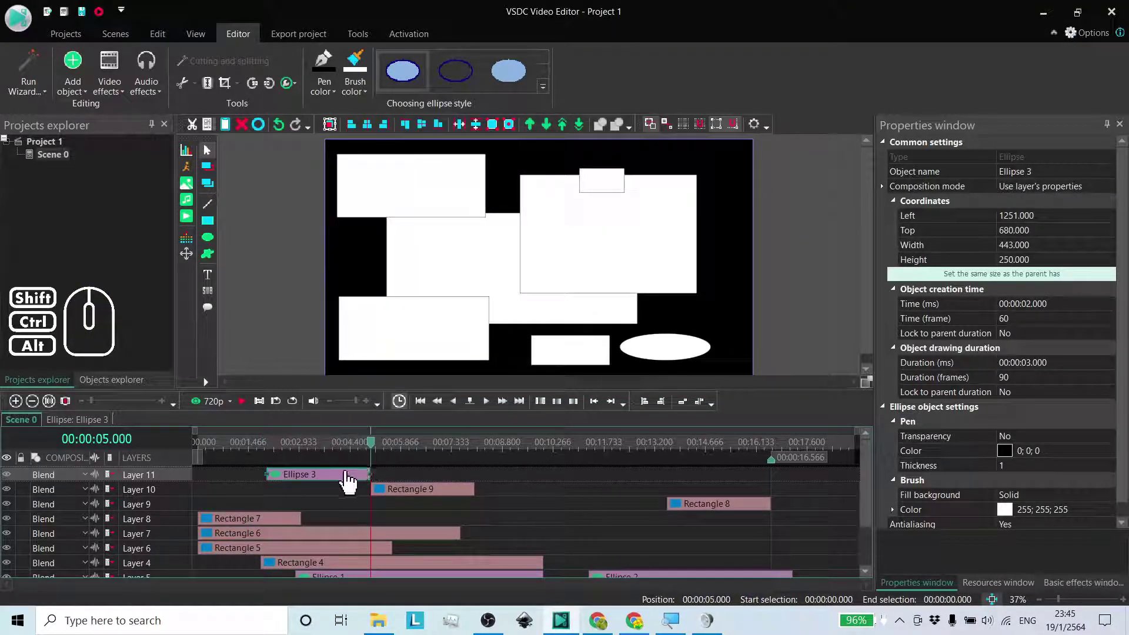
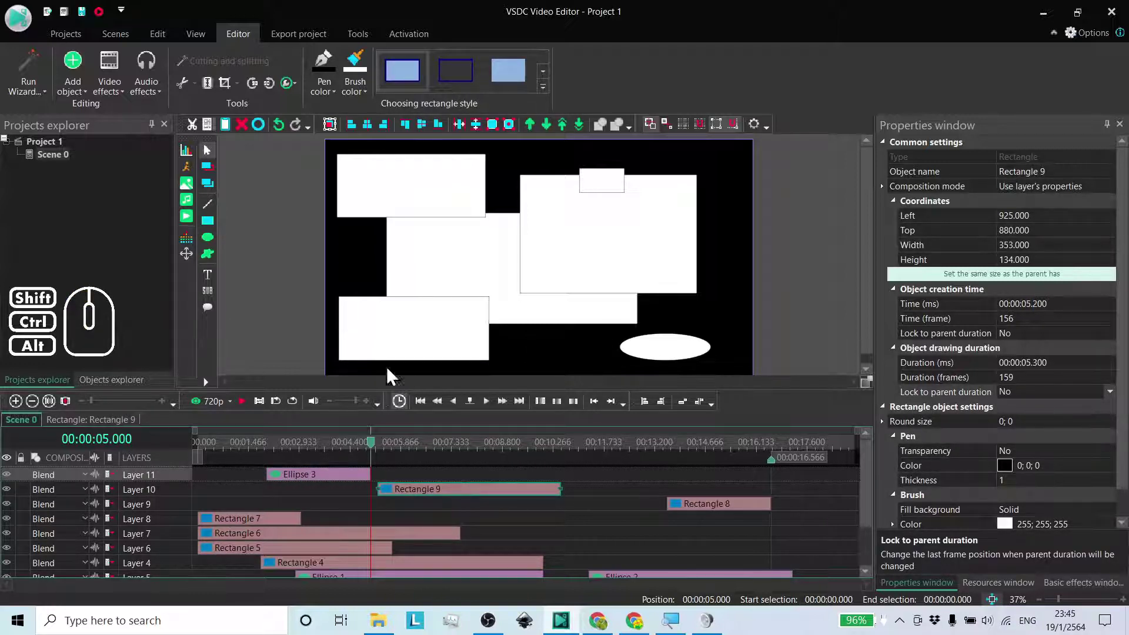
Step: Start a new rectangle and toggle between the manual position options in its timing settings
click(216, 233)
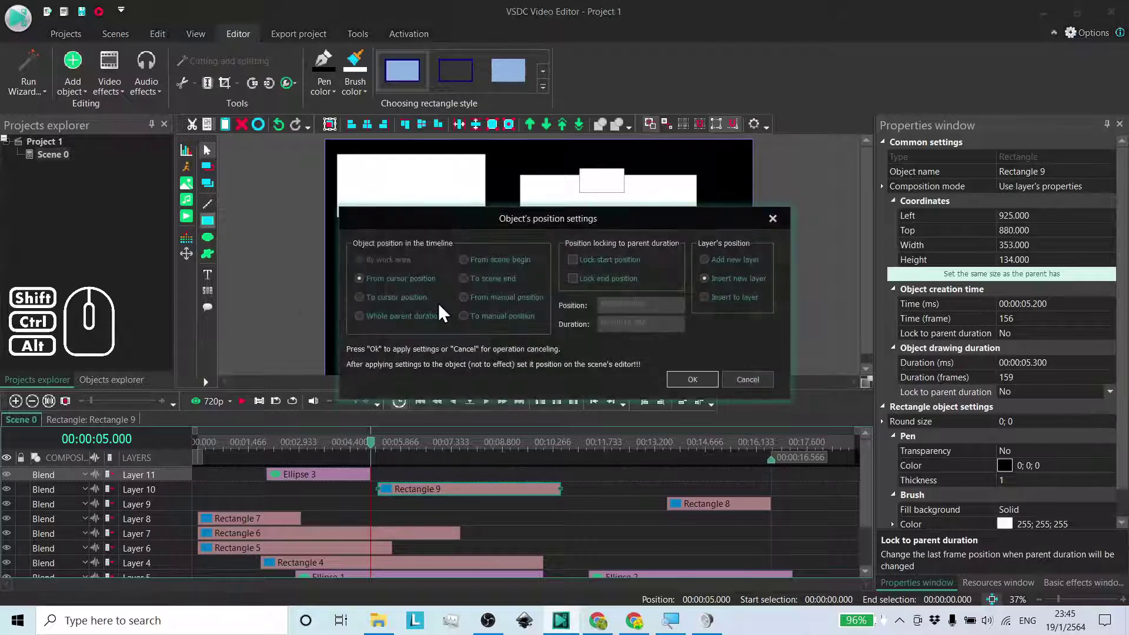
drag(497, 226, 474, 193)
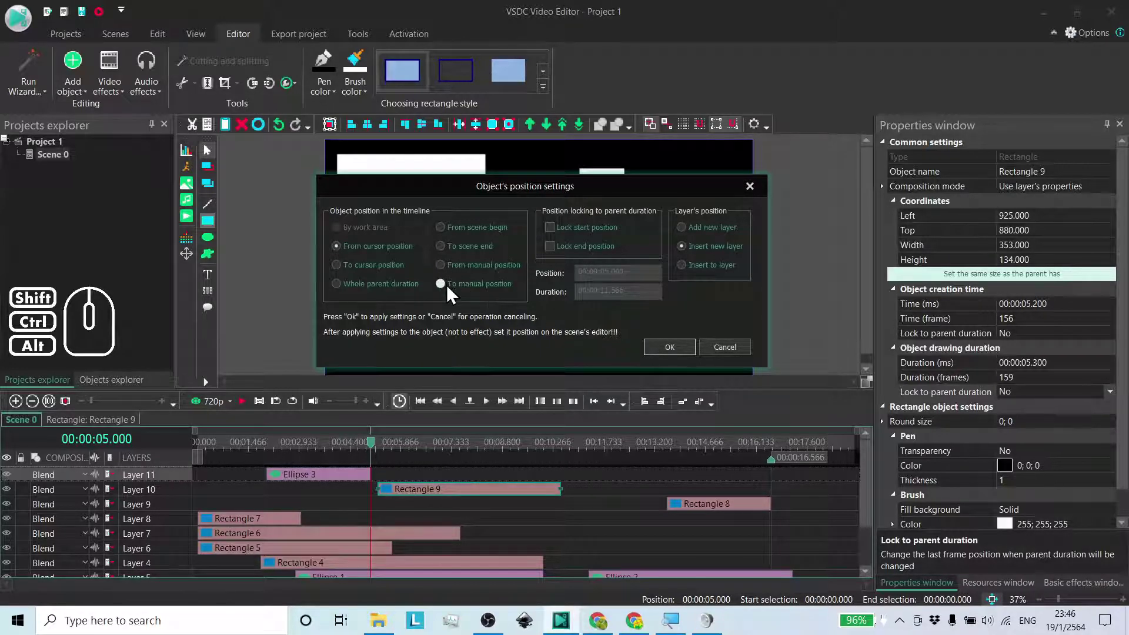
click(464, 269)
click(461, 287)
click(456, 266)
click(456, 289)
click(462, 269)
click(459, 253)
click(453, 271)
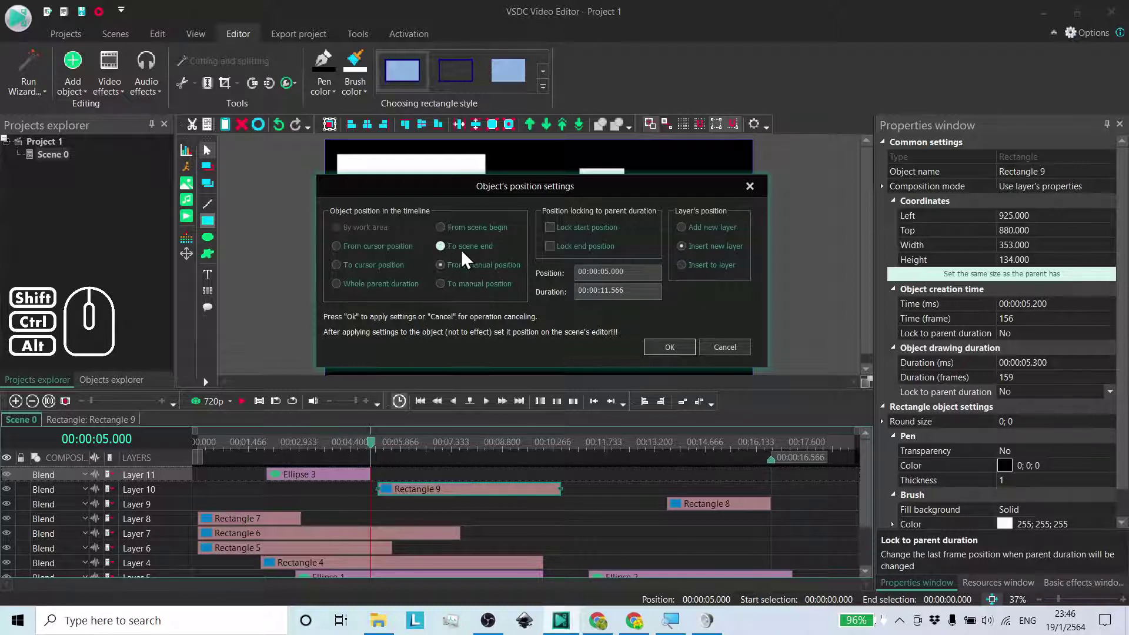
Step: Settle on a manual start time, cancel the dialog, and reopen timing settings for another shape
click(467, 251)
click(462, 269)
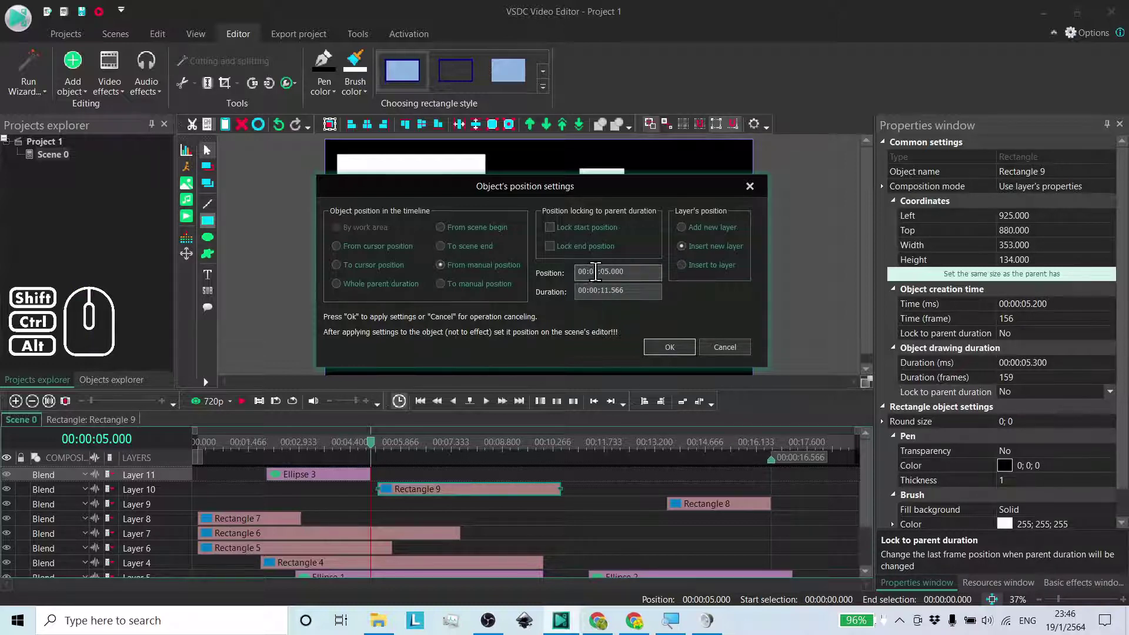
click(461, 292)
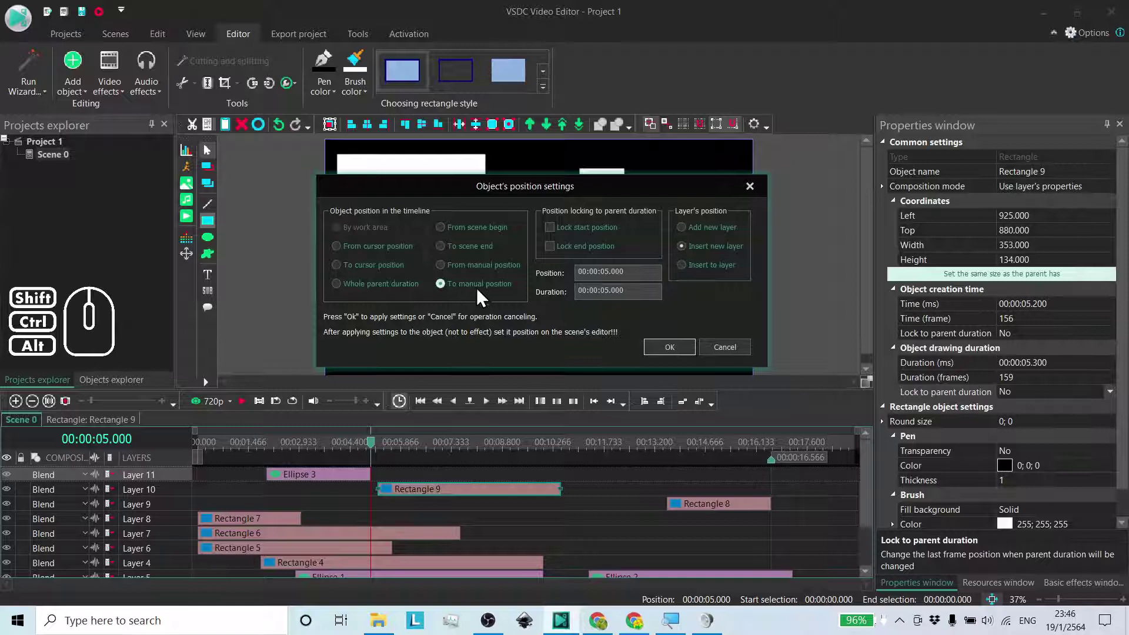
click(476, 273)
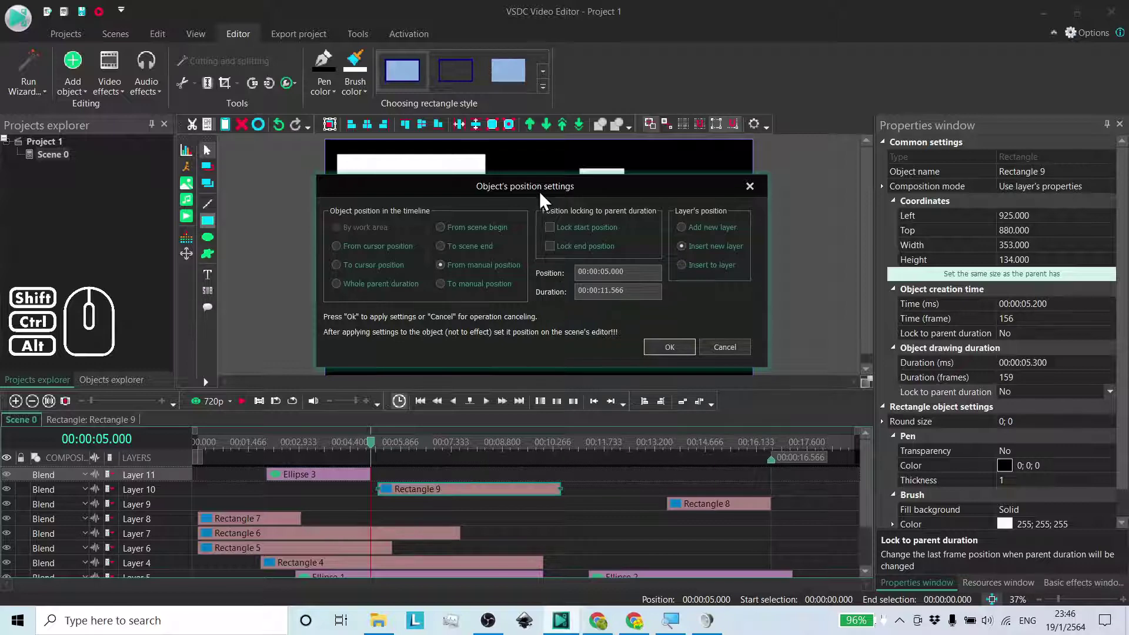
drag(547, 197, 536, 184)
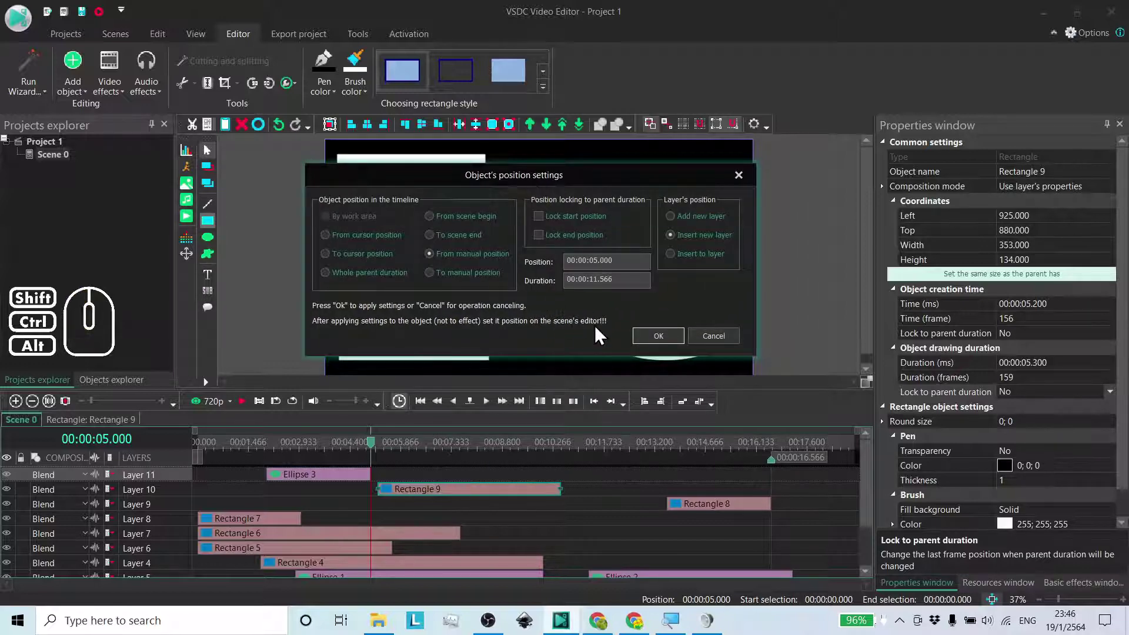
click(725, 338)
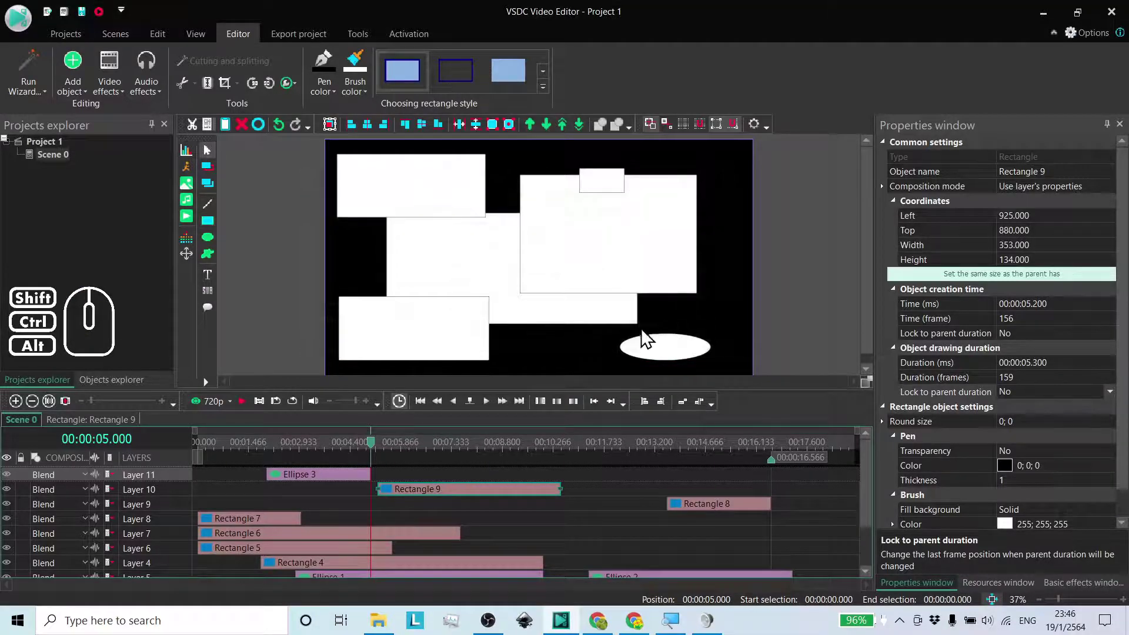
click(216, 225)
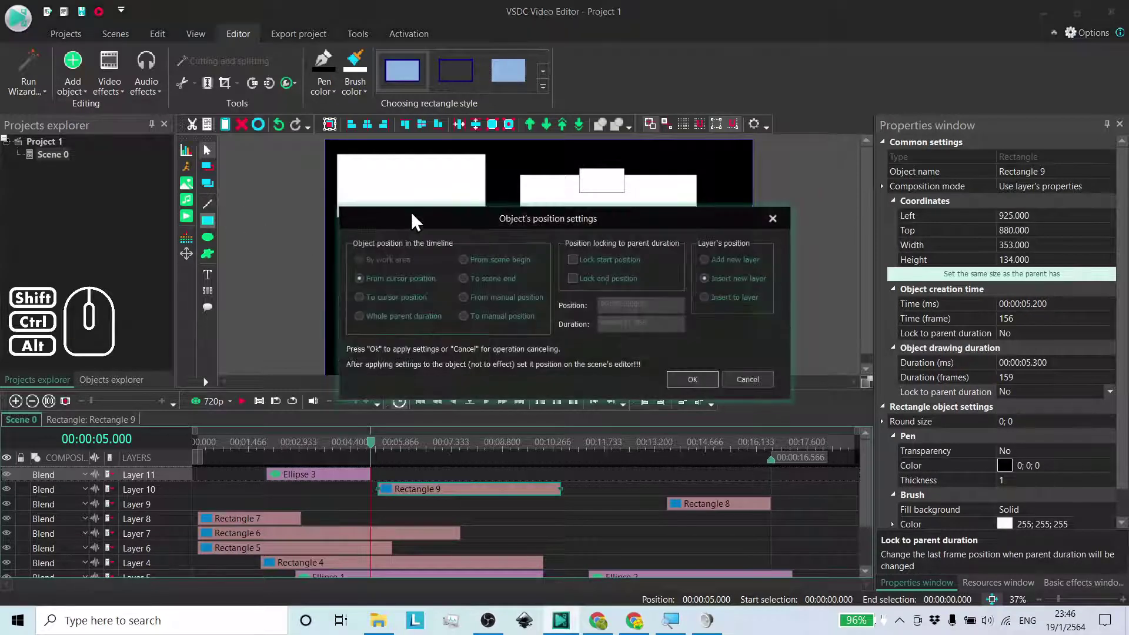
drag(536, 230, 520, 190)
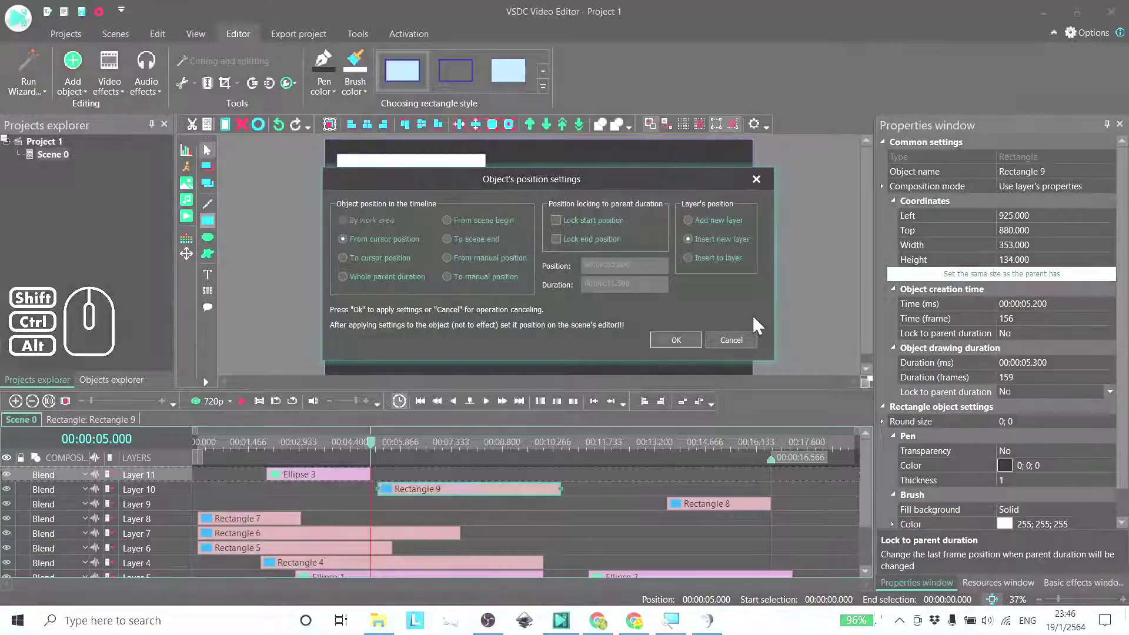